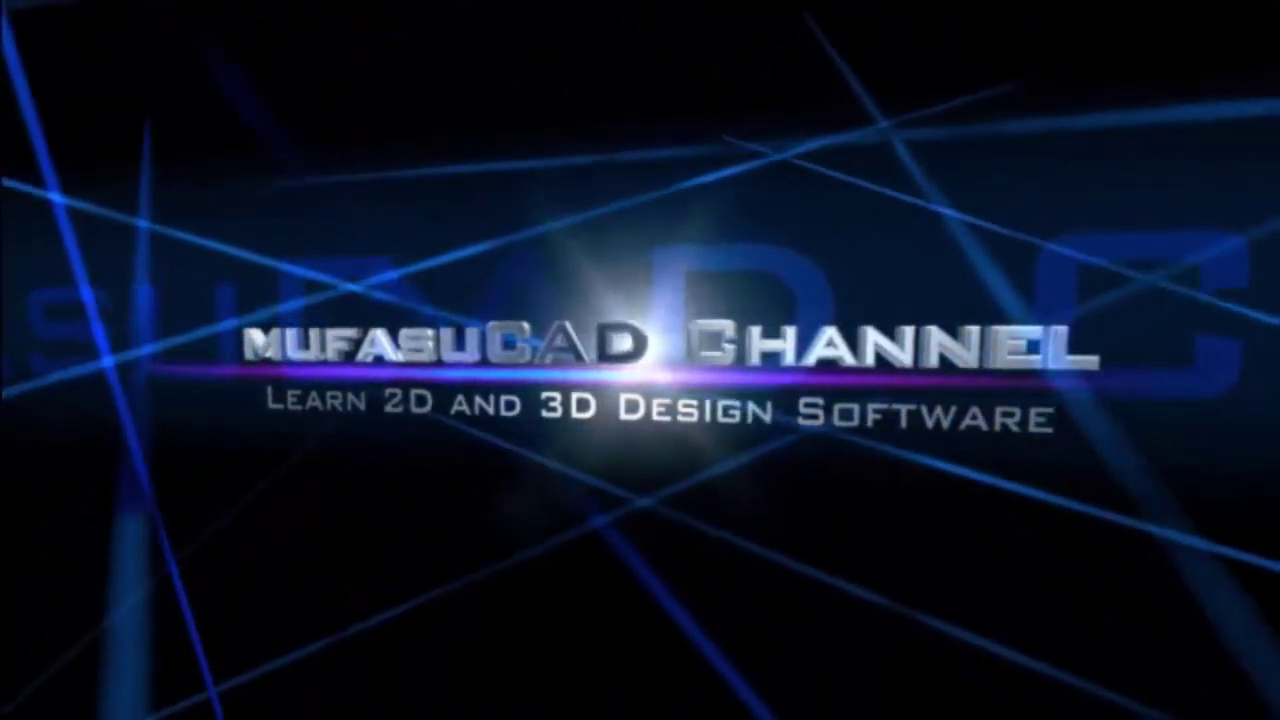
Step: Capture the screen showing the blank Untitled design beside the V-leg table reference image
key(Print)
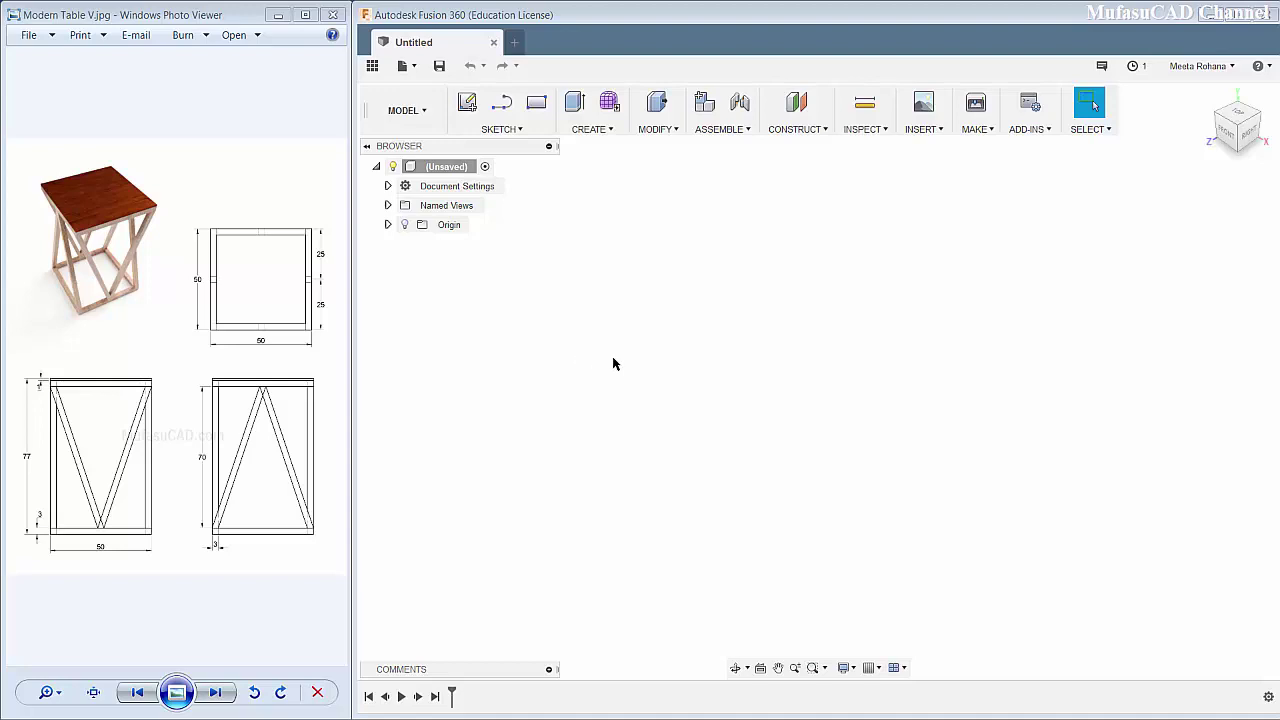
Step: Place a centre rectangle at the origin and dimension both sides to 50 mm
click(539, 110)
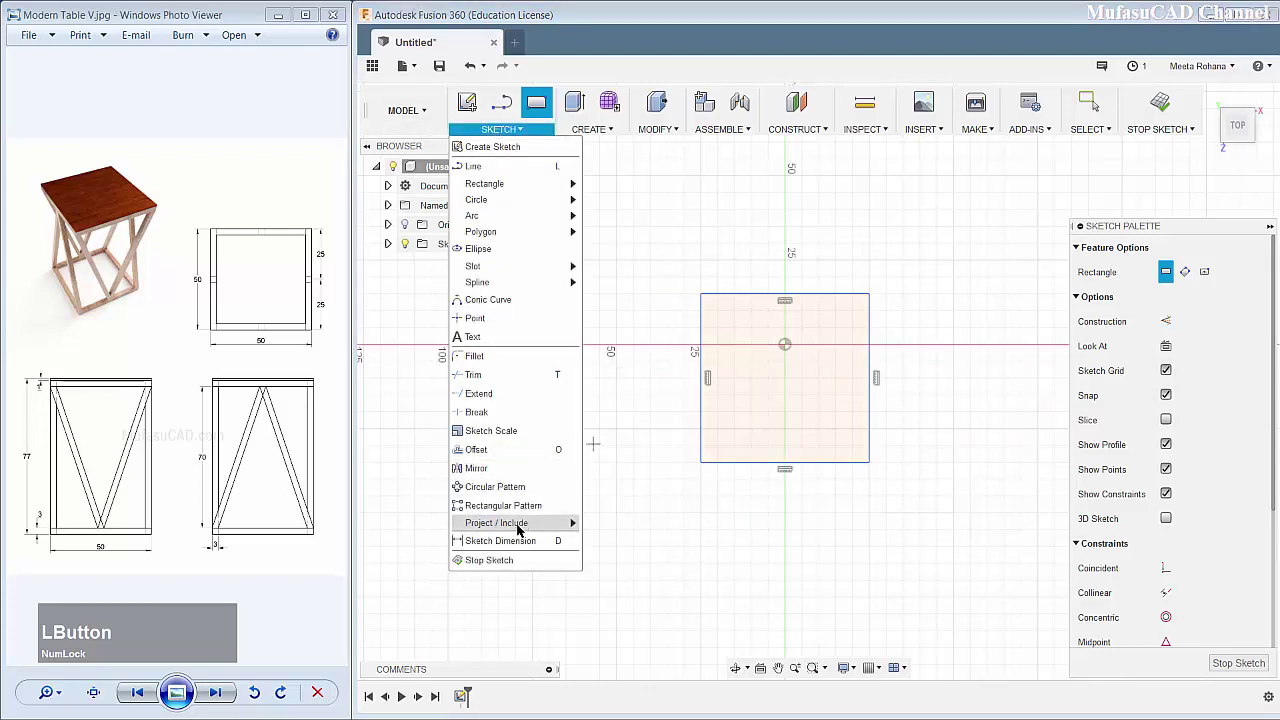
click(522, 545)
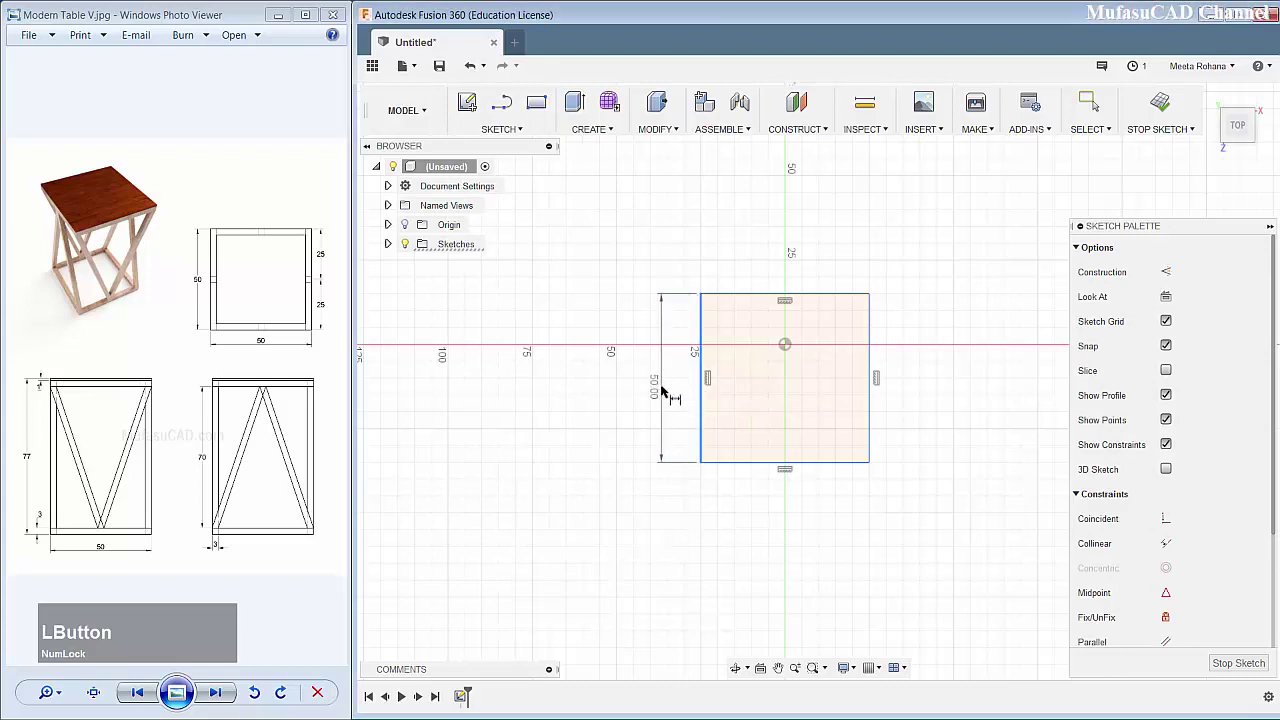
key(KP_5)
key(KP_0)
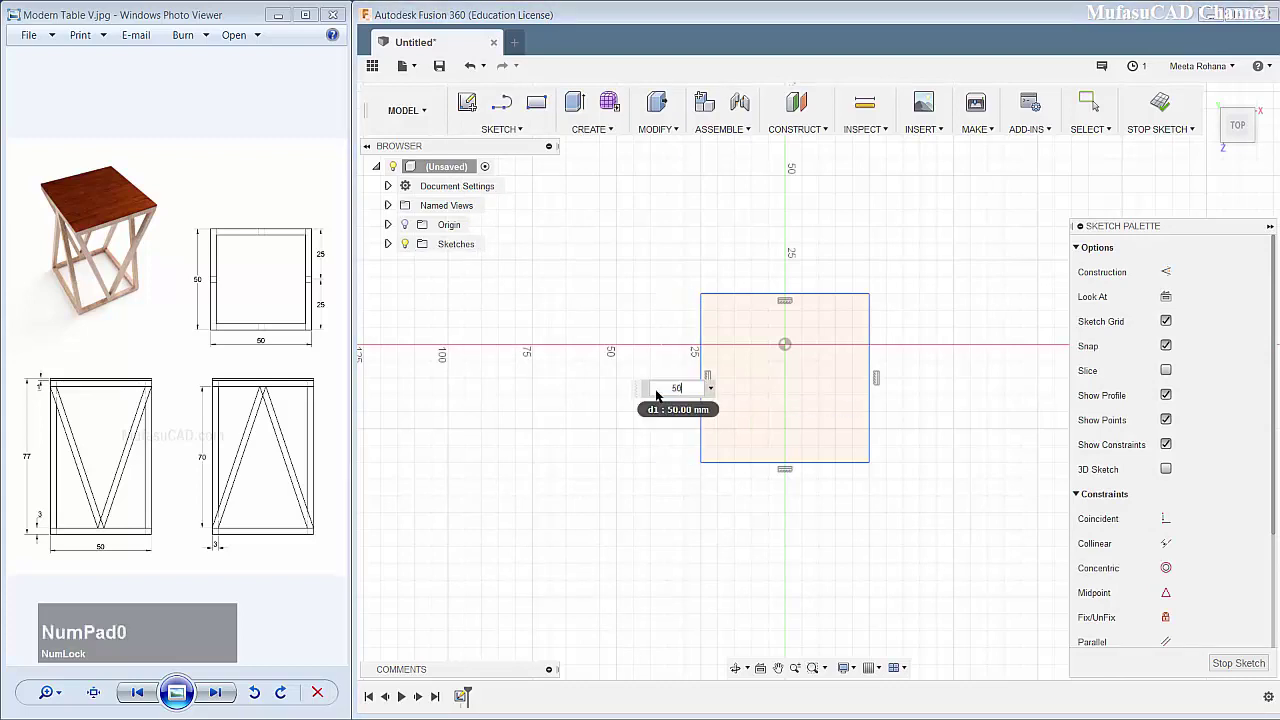
key(KP_Enter)
click(757, 467)
key(KP_5)
key(KP_0)
key(KP_Enter)
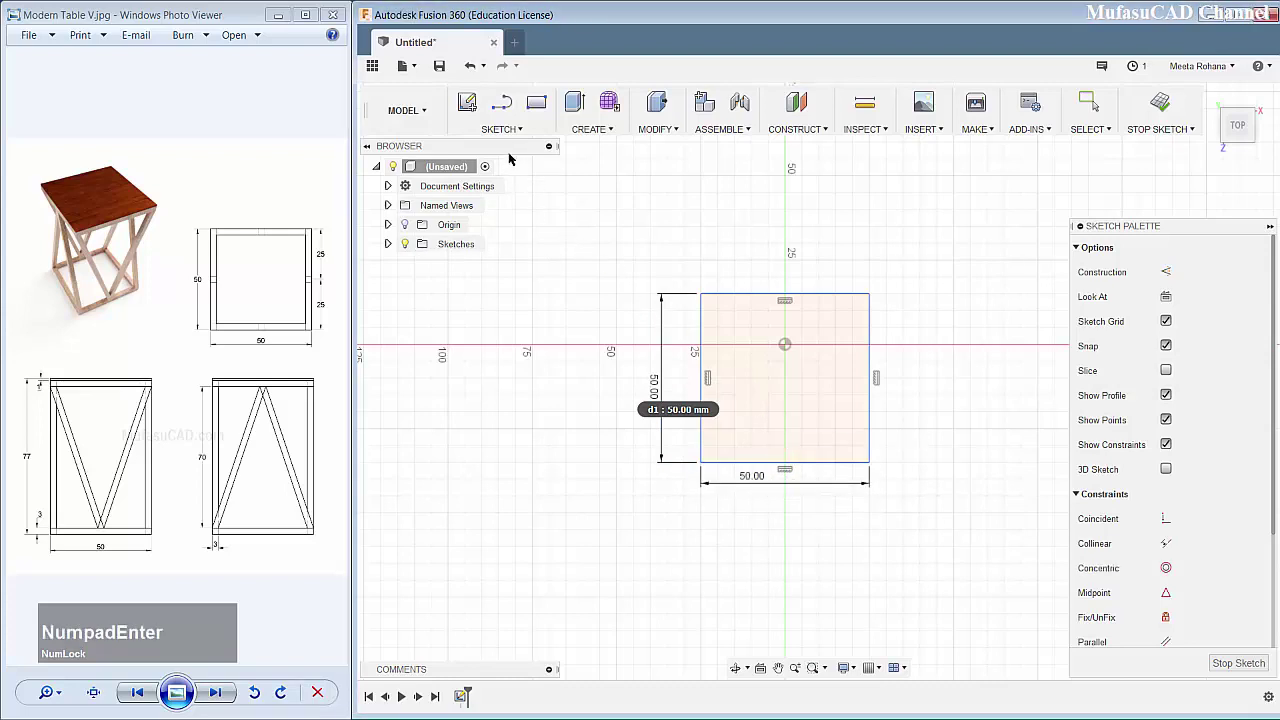
Step: Offset the square's outline 3 mm inward to form a second square
click(508, 133)
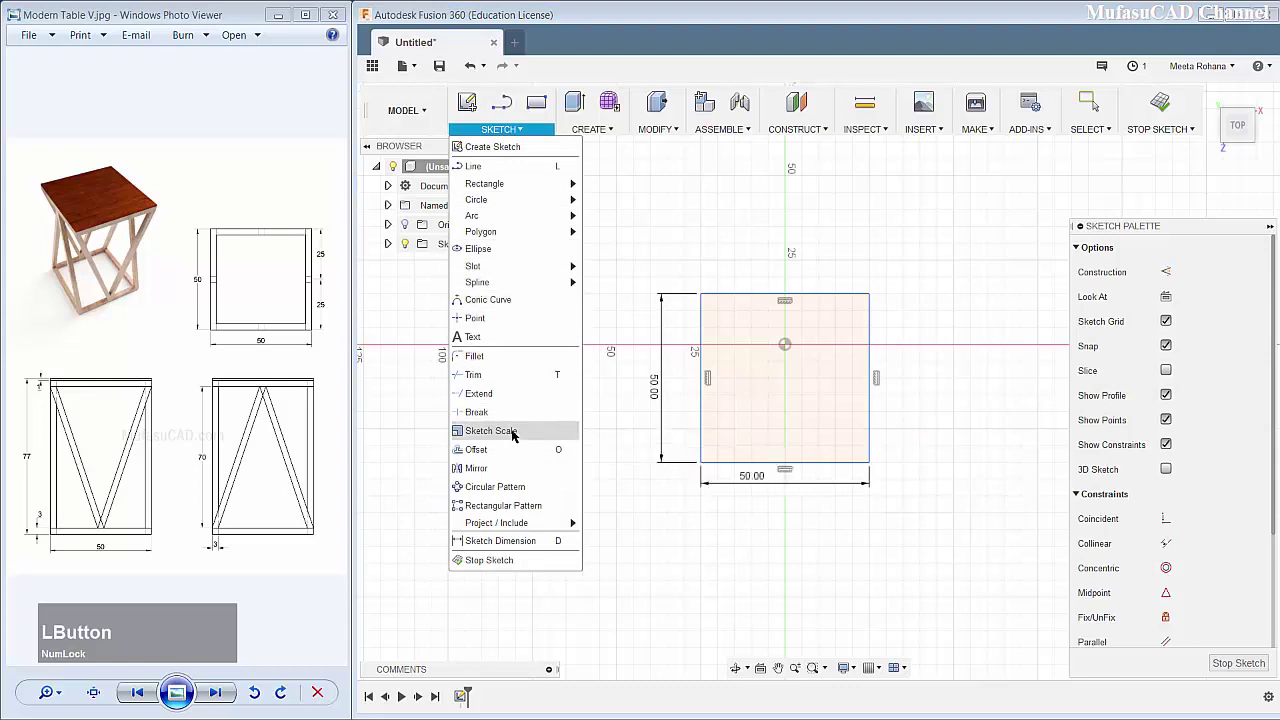
click(492, 452)
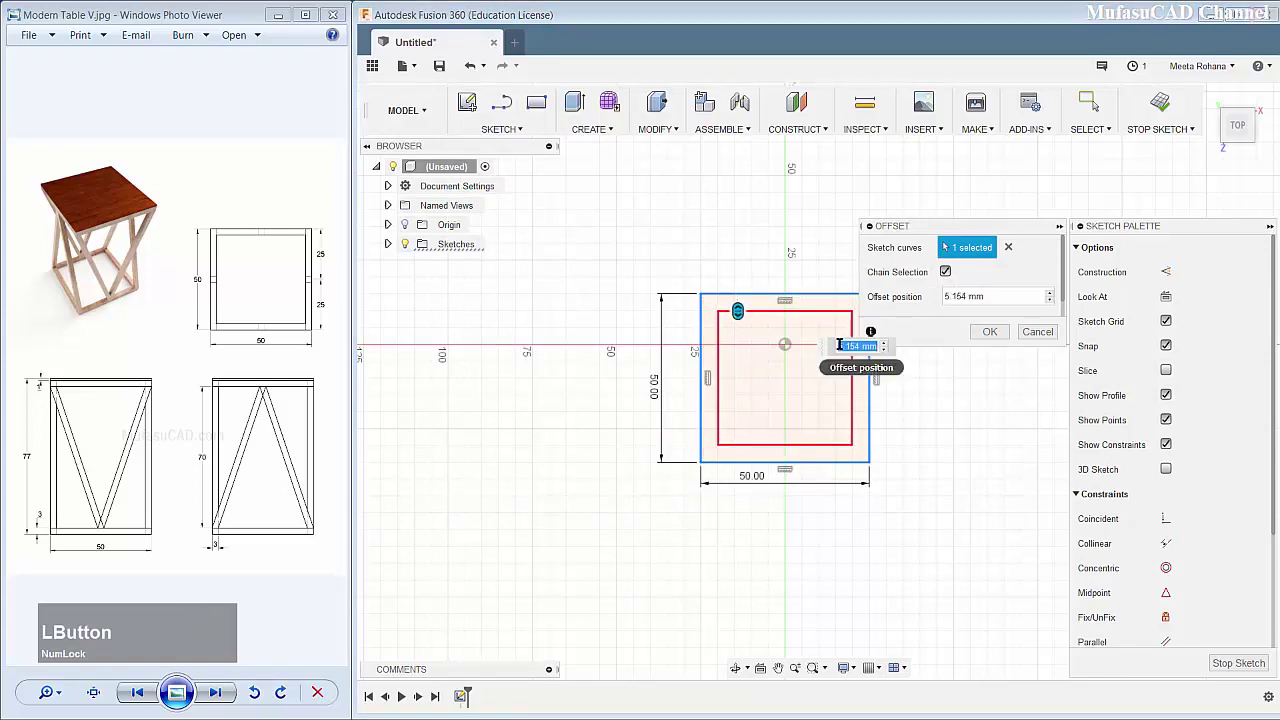
key(KP_3)
key(KP_Enter)
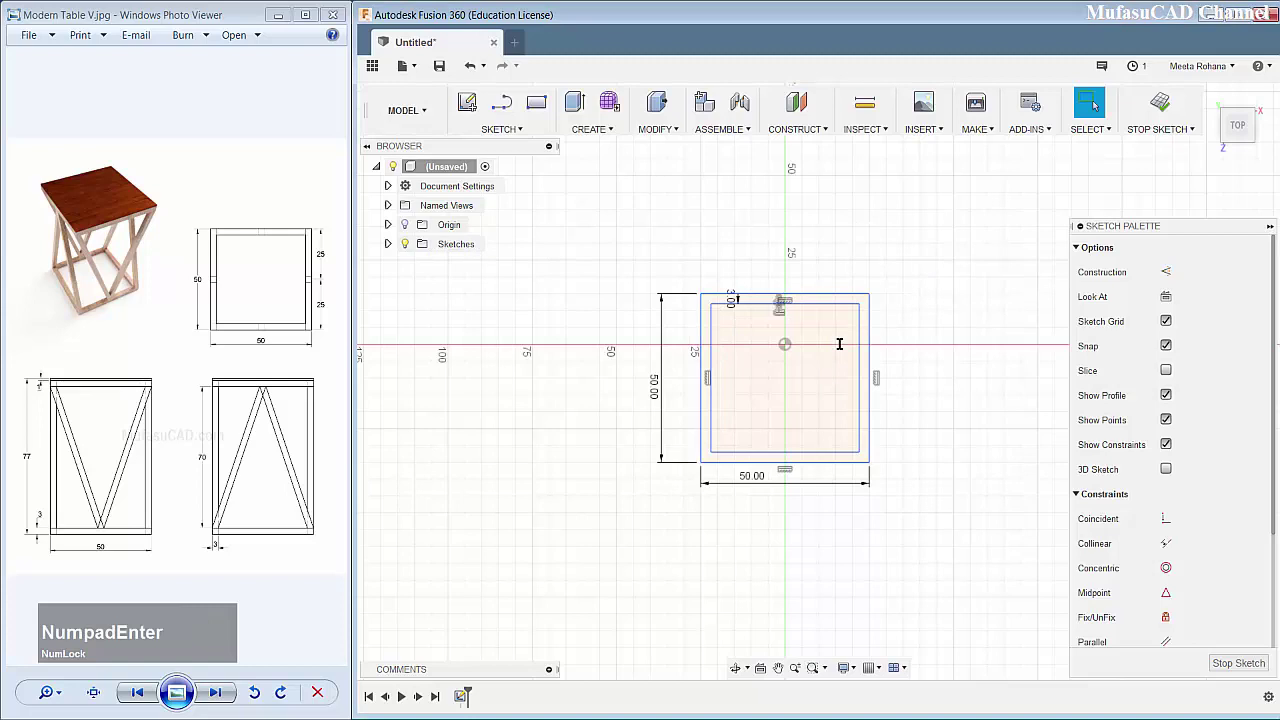
Step: Extrude the ring profile between the two squares 3 mm into a flat frame body
click(579, 109)
scroll(down, 3)
click(646, 393)
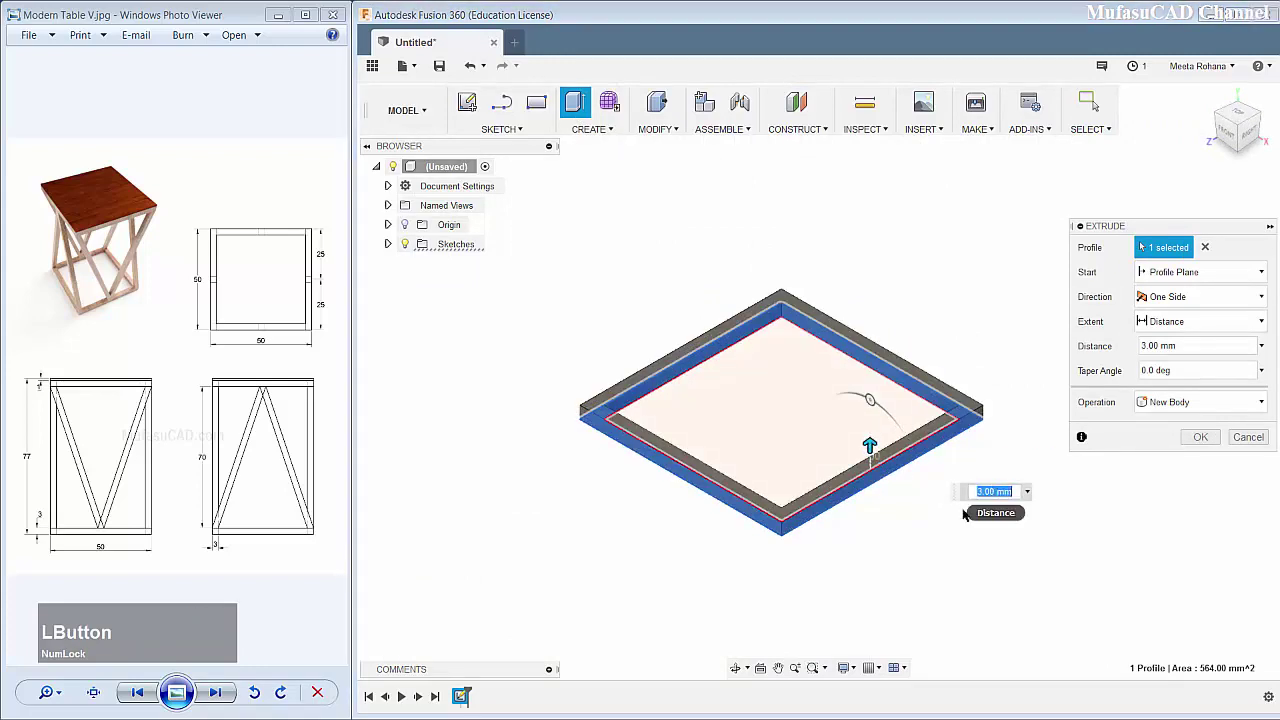
key(KP_Enter)
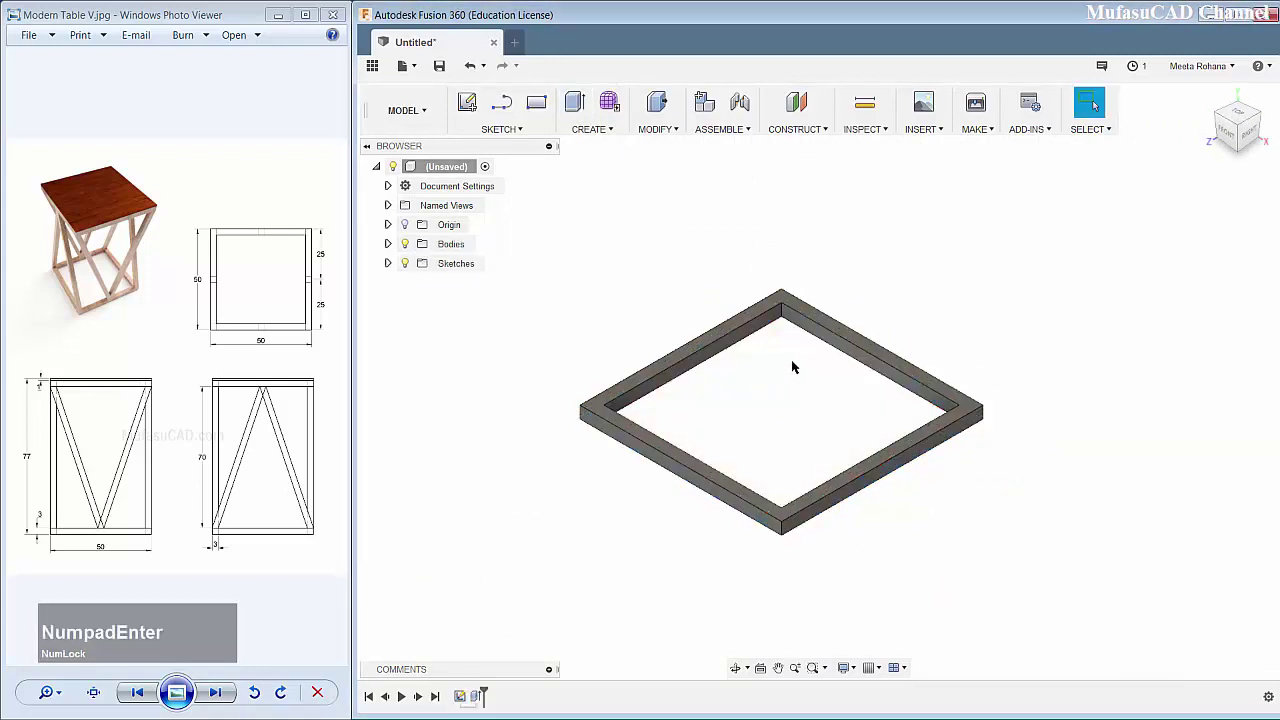
middle_click(772, 371)
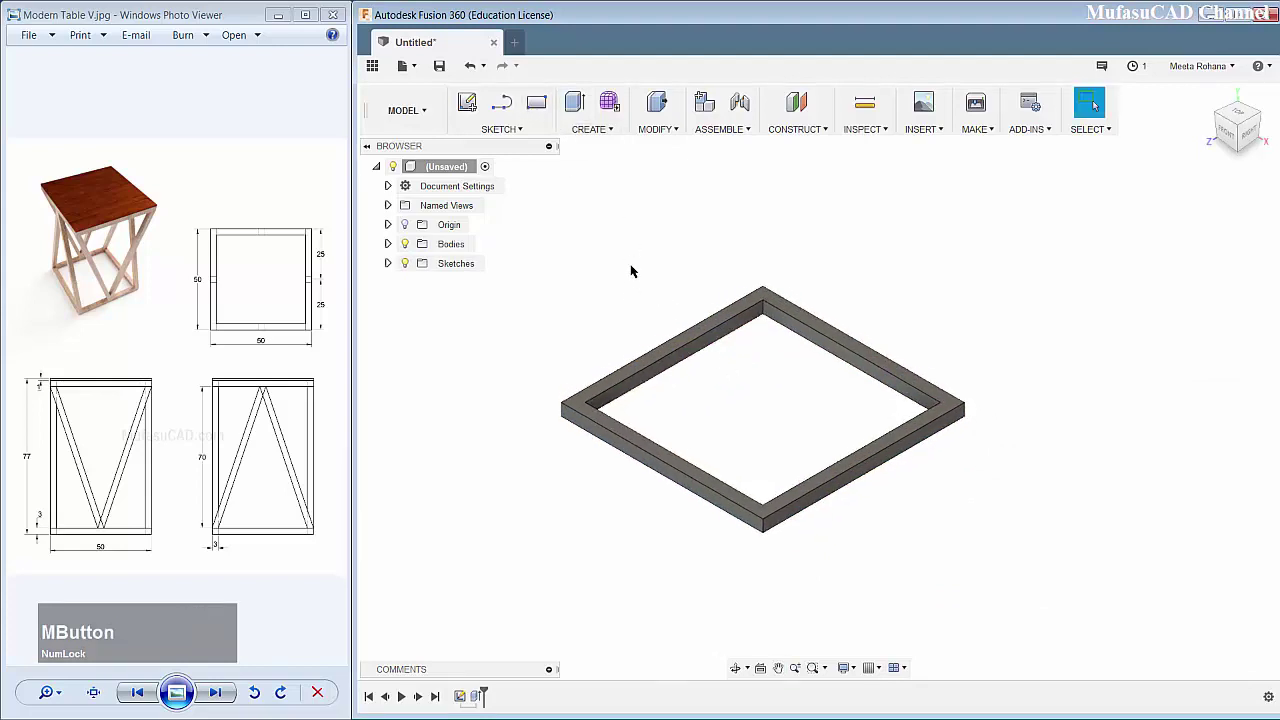
click(584, 407)
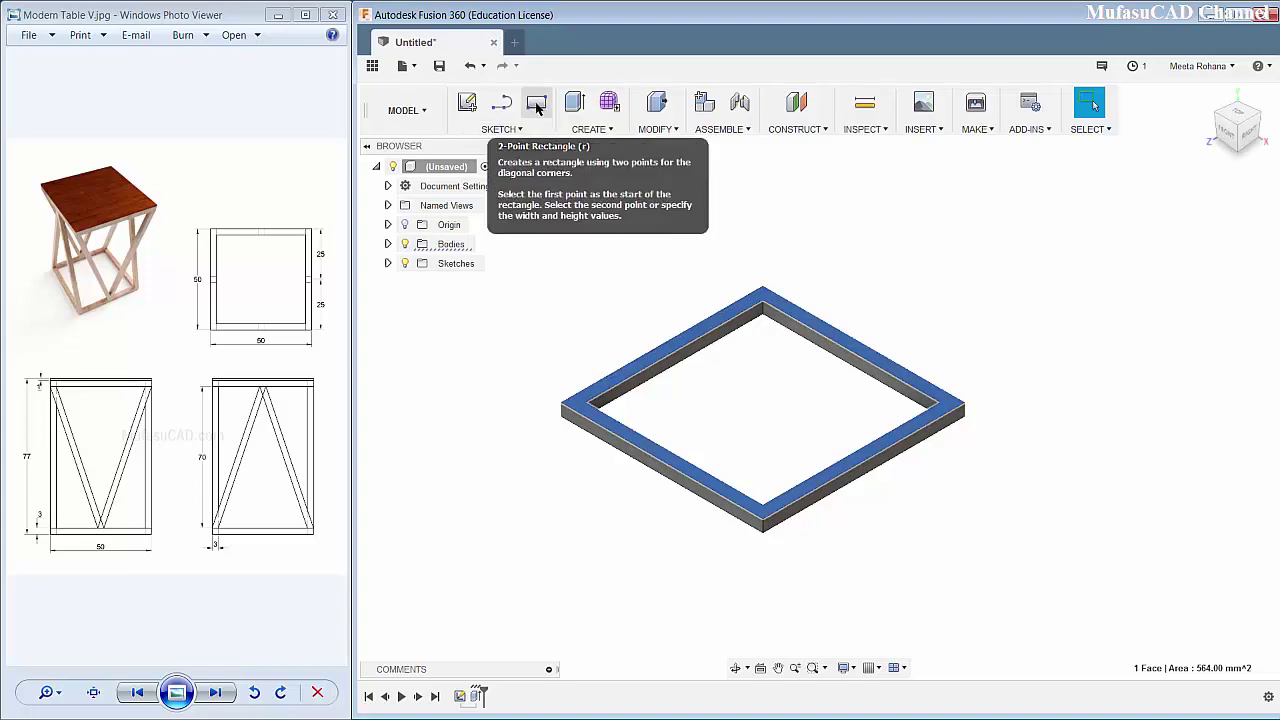
Step: Sketch corner squares and edge lines on the frame's top face, then finish the sketch
click(541, 105)
middle_click(912, 296)
scroll(down, 3)
click(655, 276)
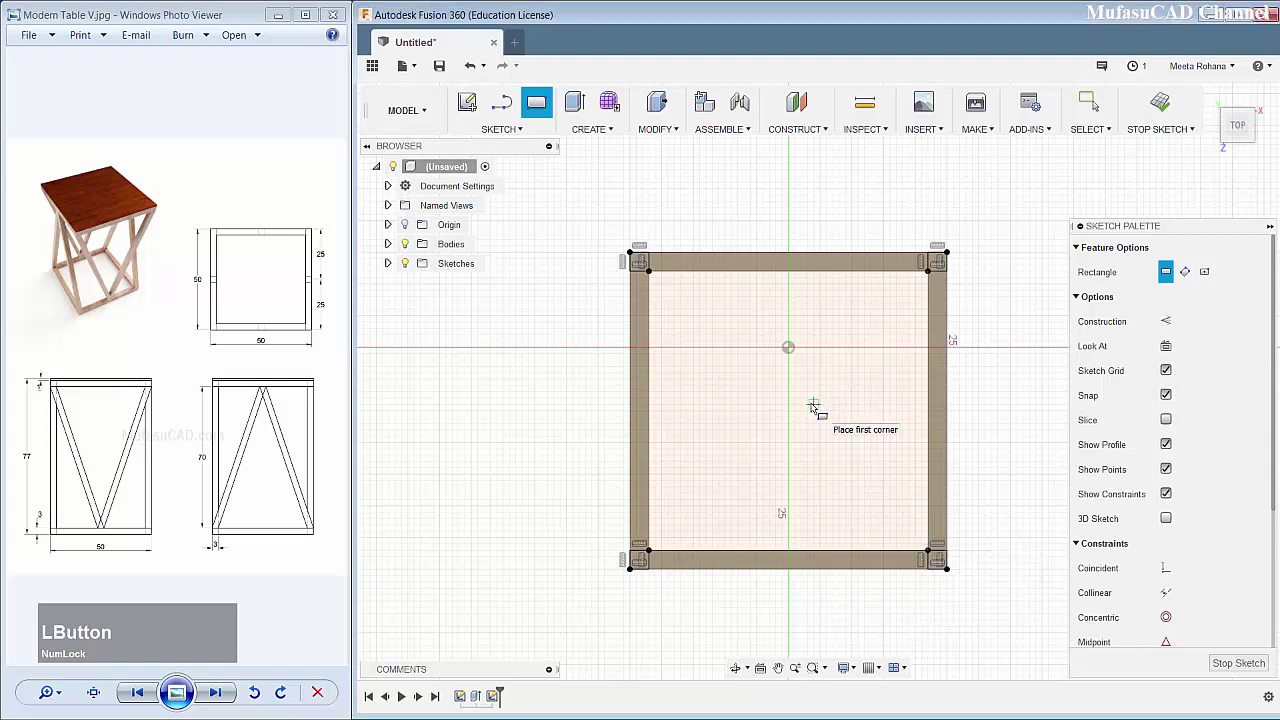
click(508, 106)
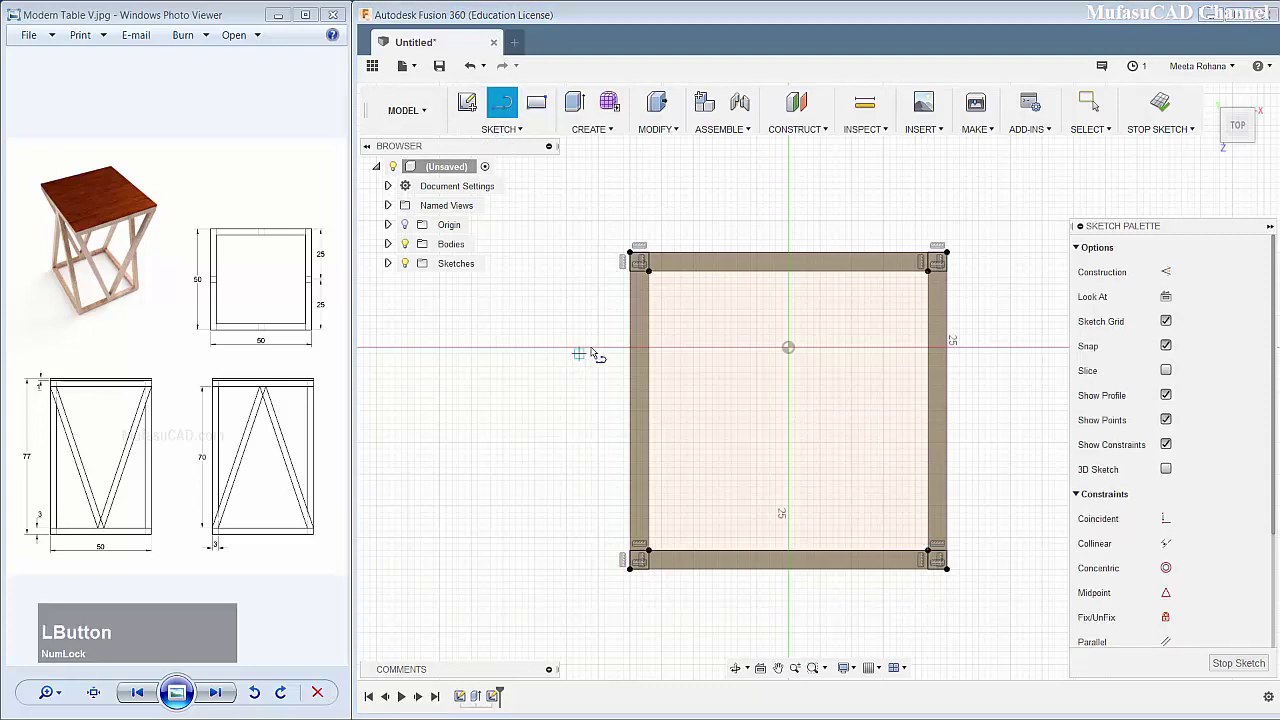
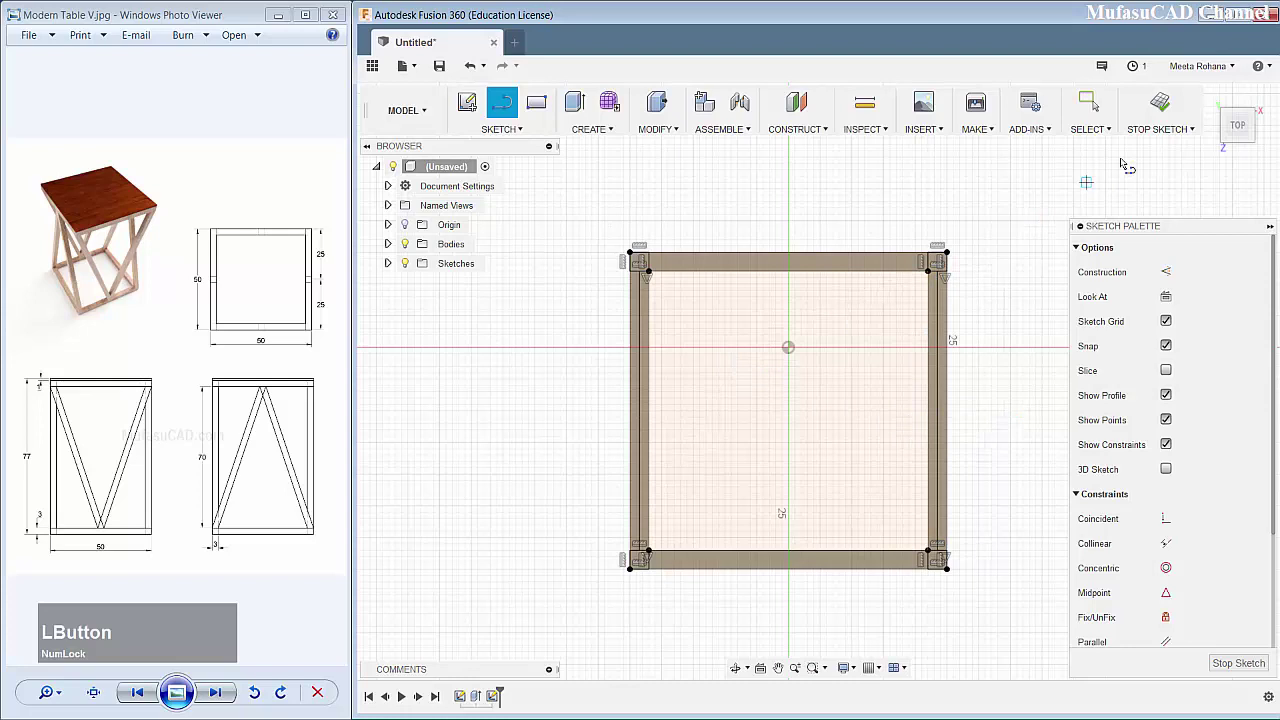
click(1151, 116)
middle_click(776, 352)
middle_click(775, 417)
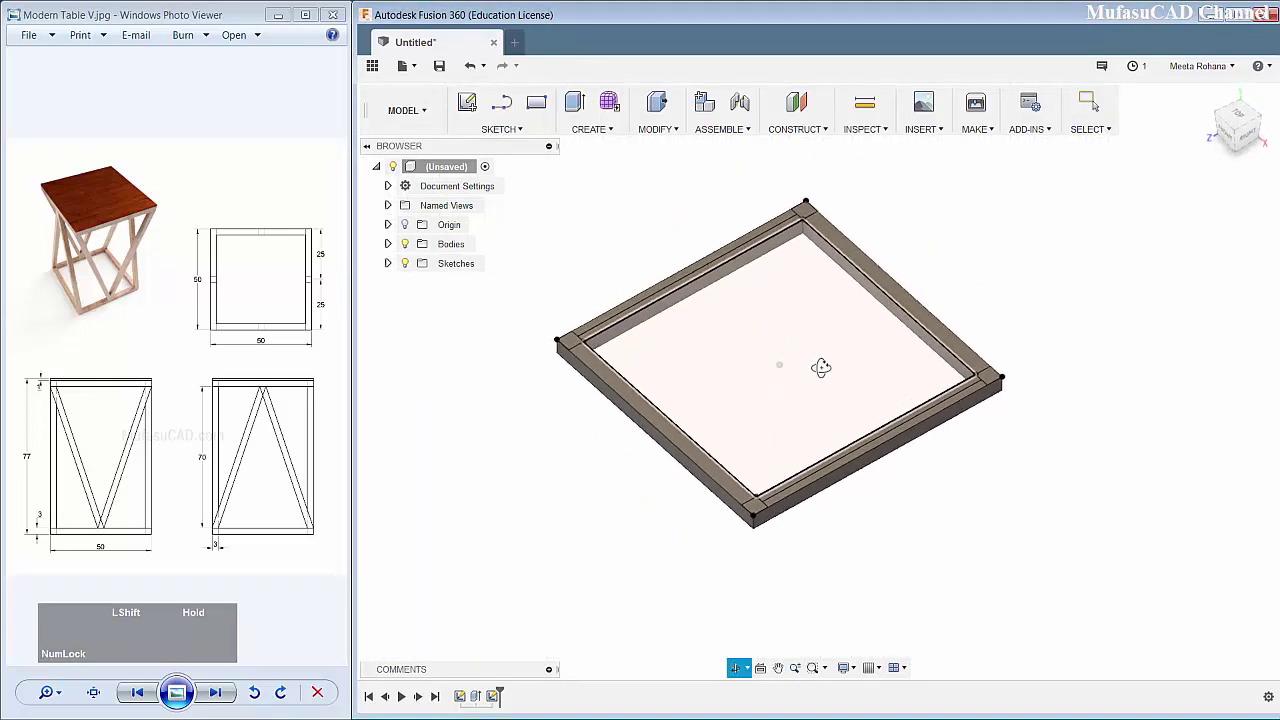
middle_click(796, 348)
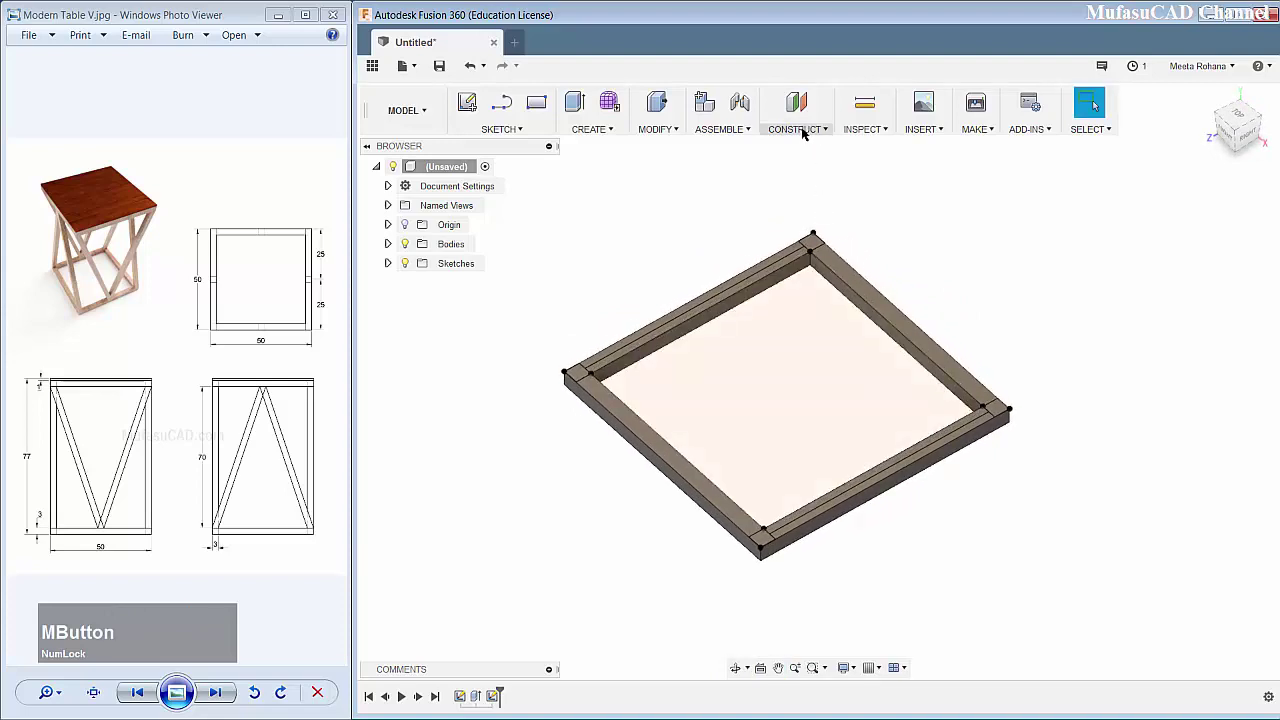
Step: Create an offset construction plane 19 mm from the frame's side rail face
click(806, 129)
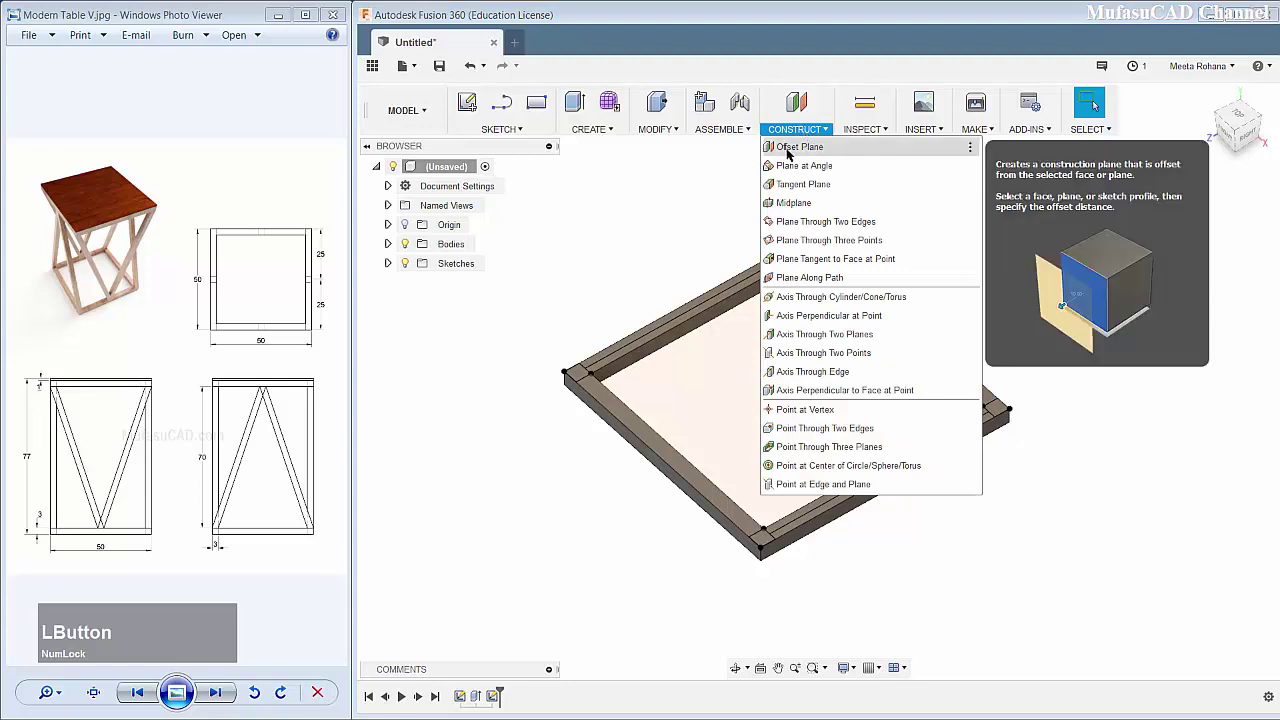
click(816, 151)
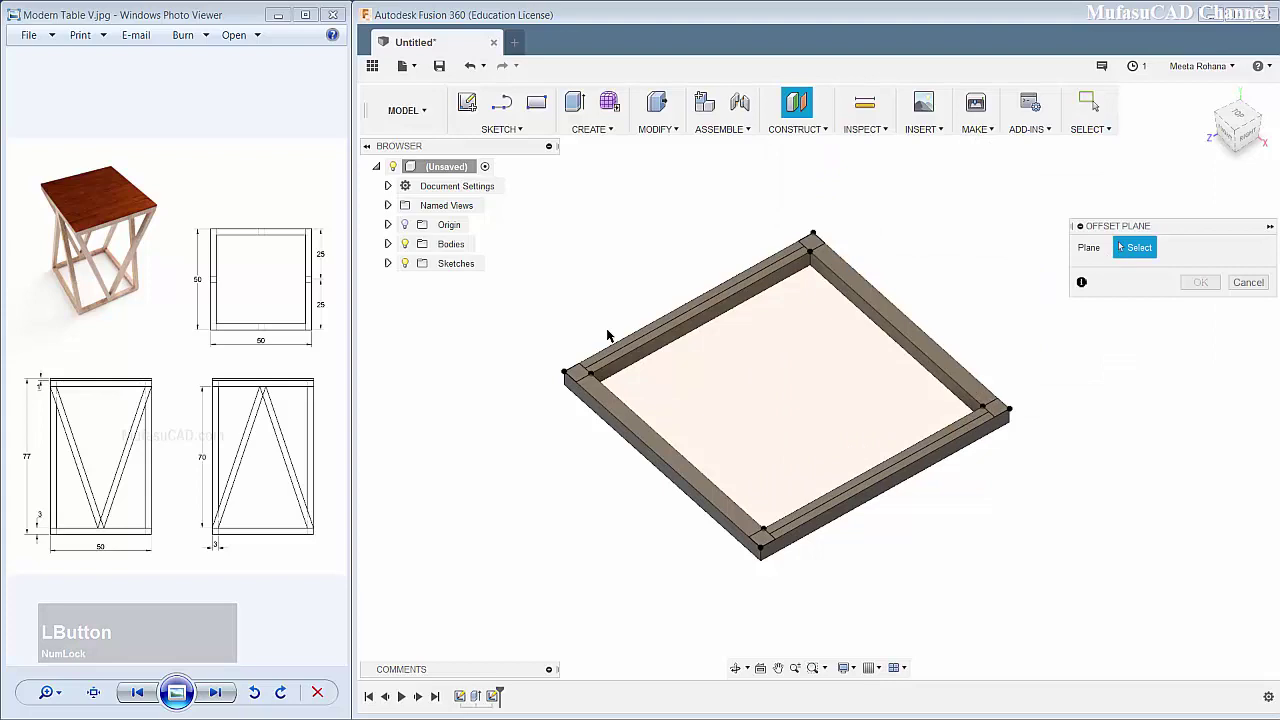
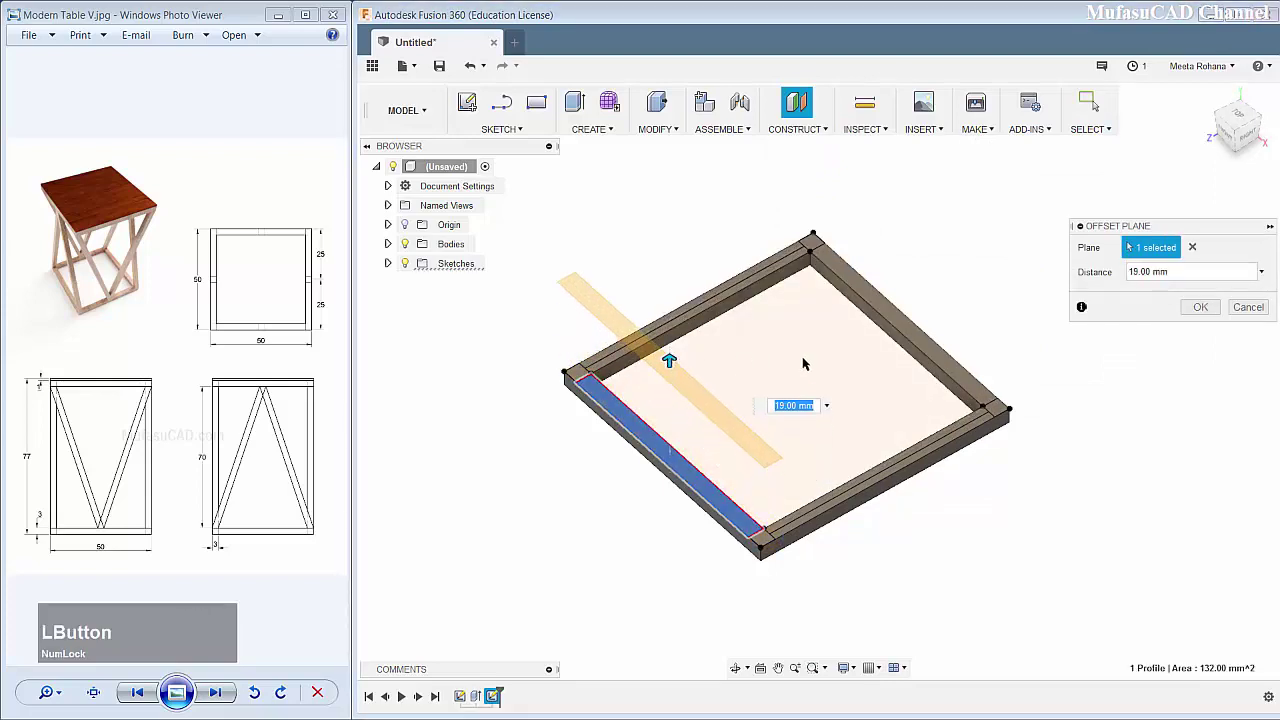
key(KP_7)
key(KP_0)
key(KP_Enter)
scroll(down, 3)
scroll(up, 3)
middle_click(804, 342)
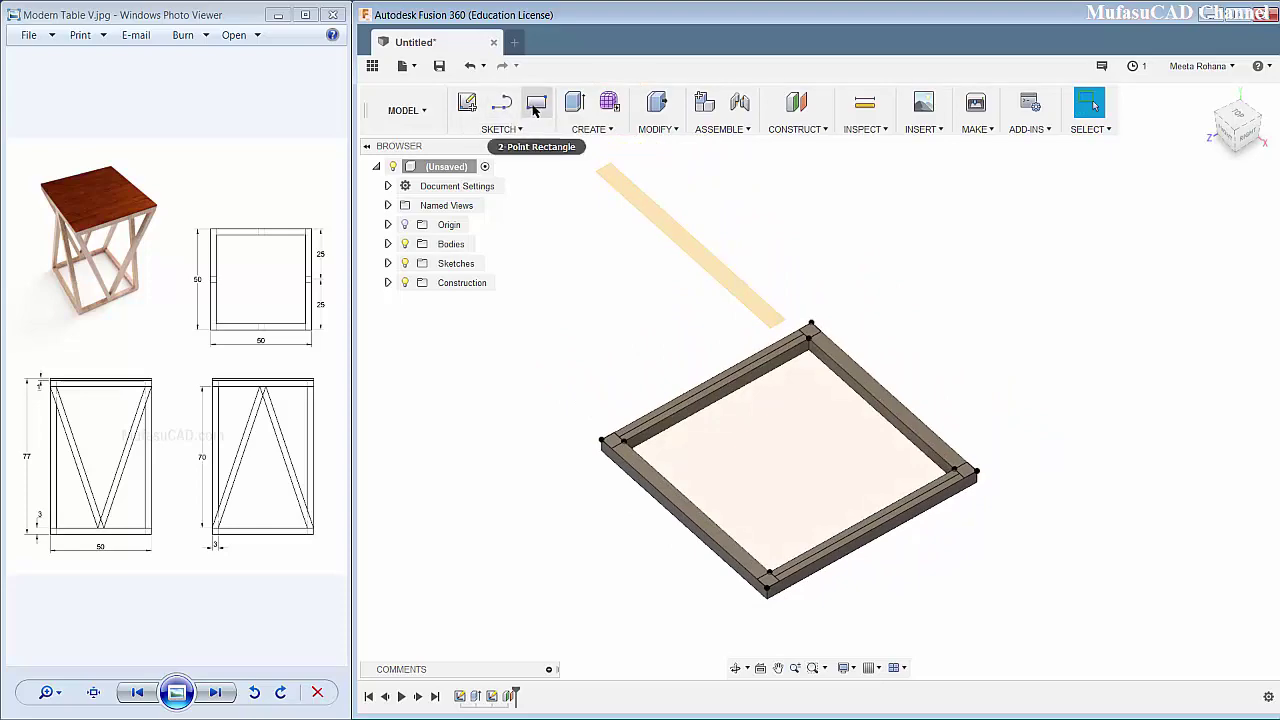
Step: Sketch the two small leg-top squares using centre rectangles on opposite rails
click(538, 107)
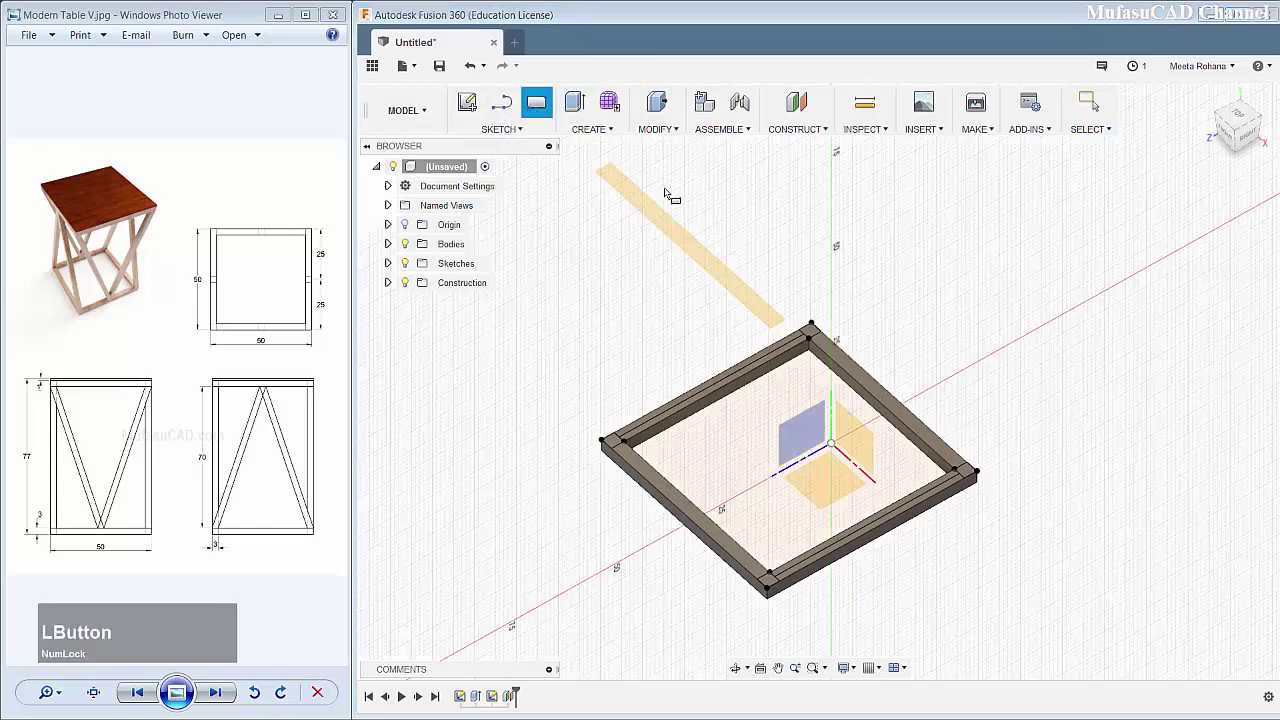
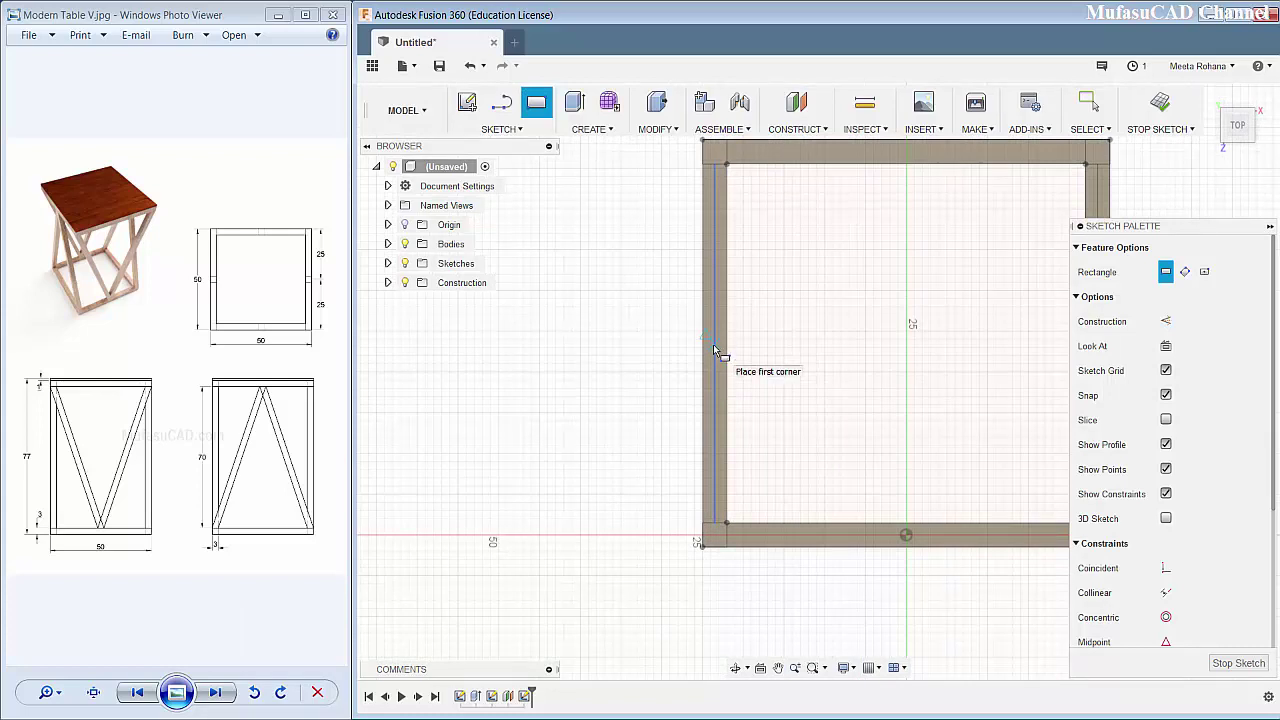
scroll(down, 3)
click(732, 337)
key(Escape)
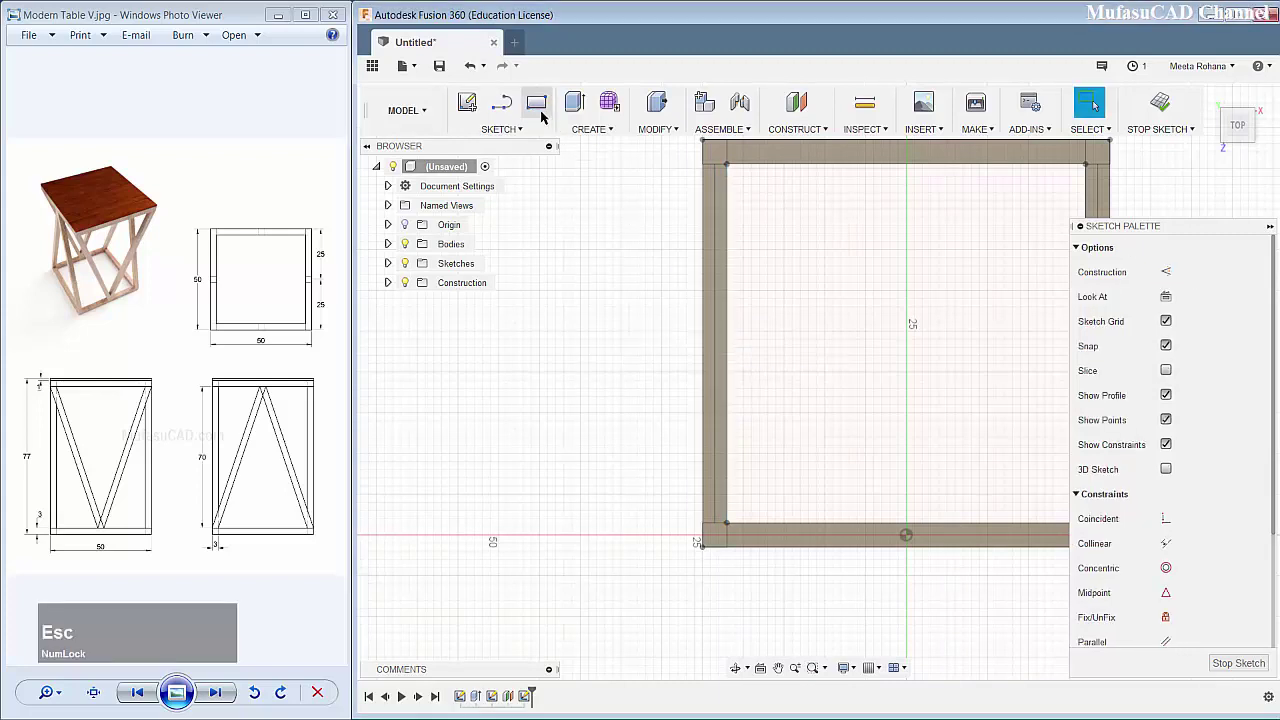
click(539, 108)
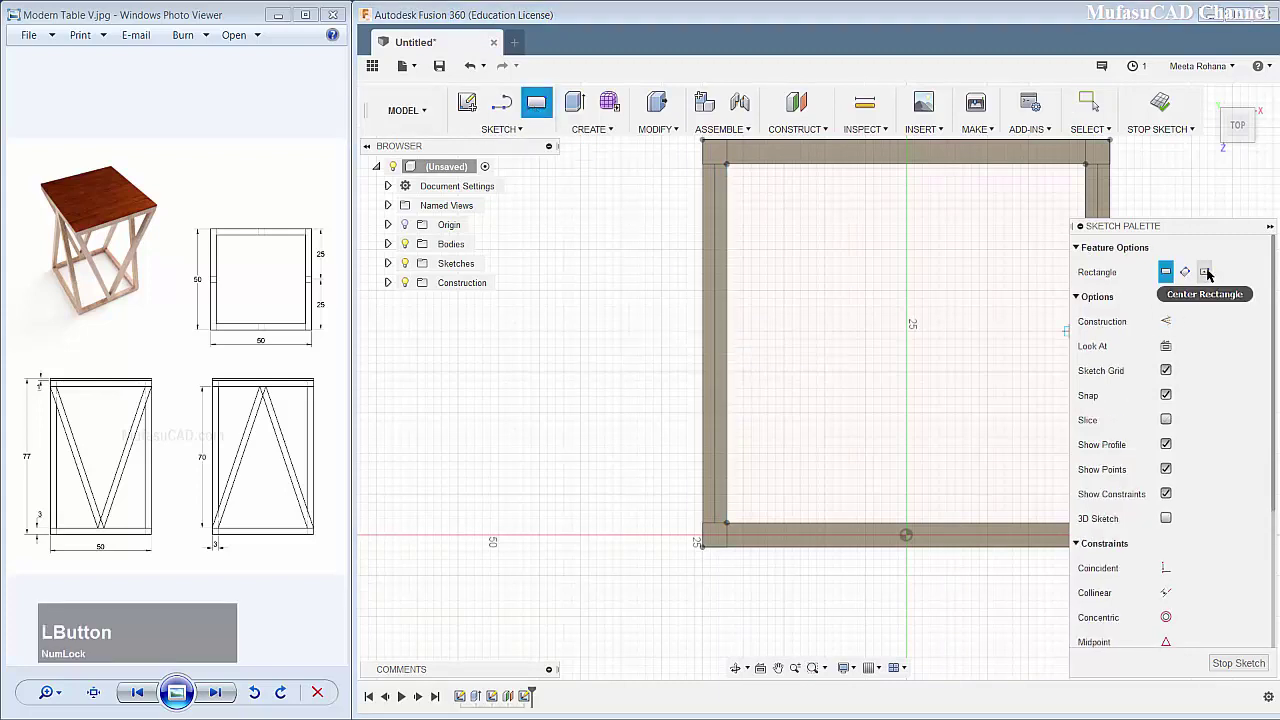
click(1212, 272)
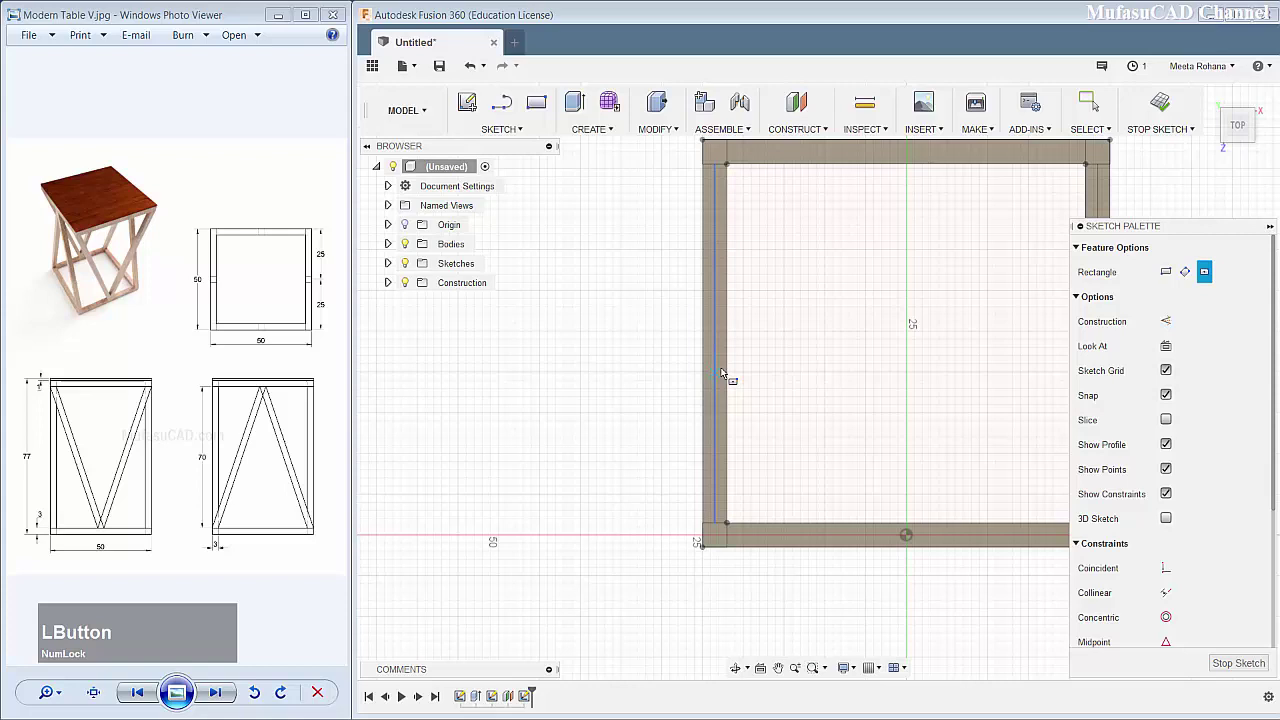
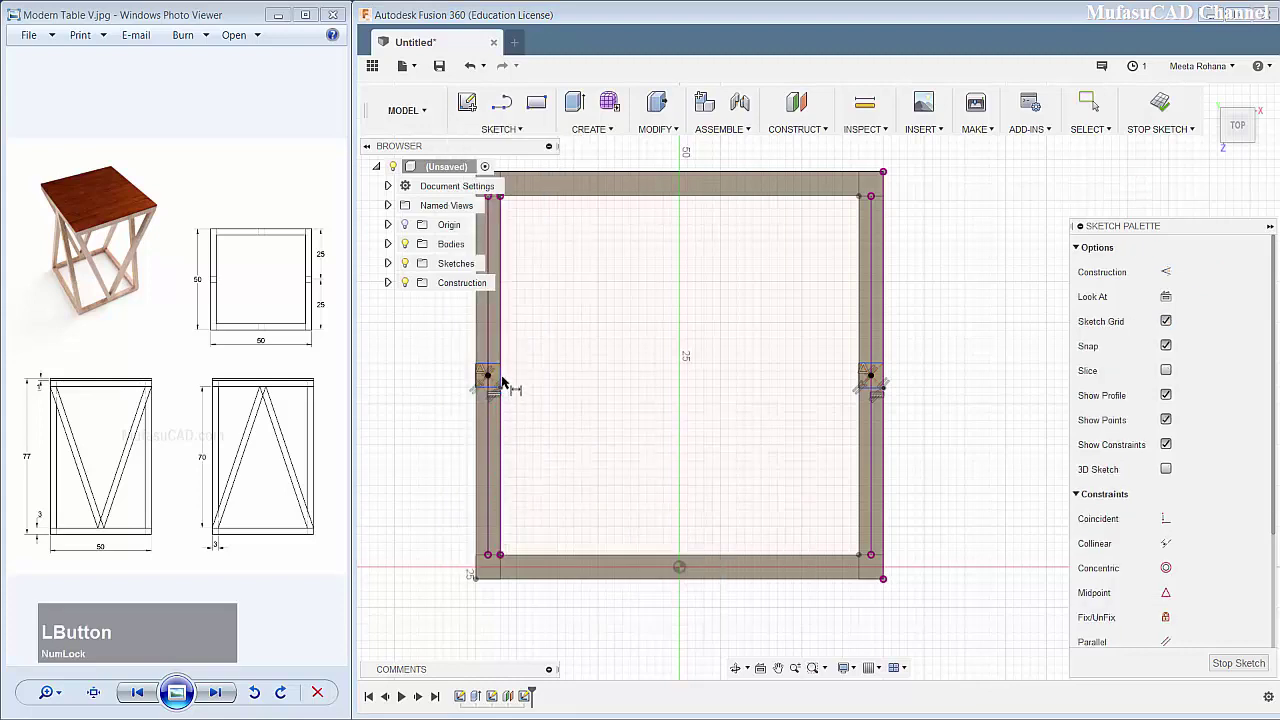
Step: Dimension both leg-top profiles to 3 mm
click(564, 380)
key(KP_3)
key(KP_Enter)
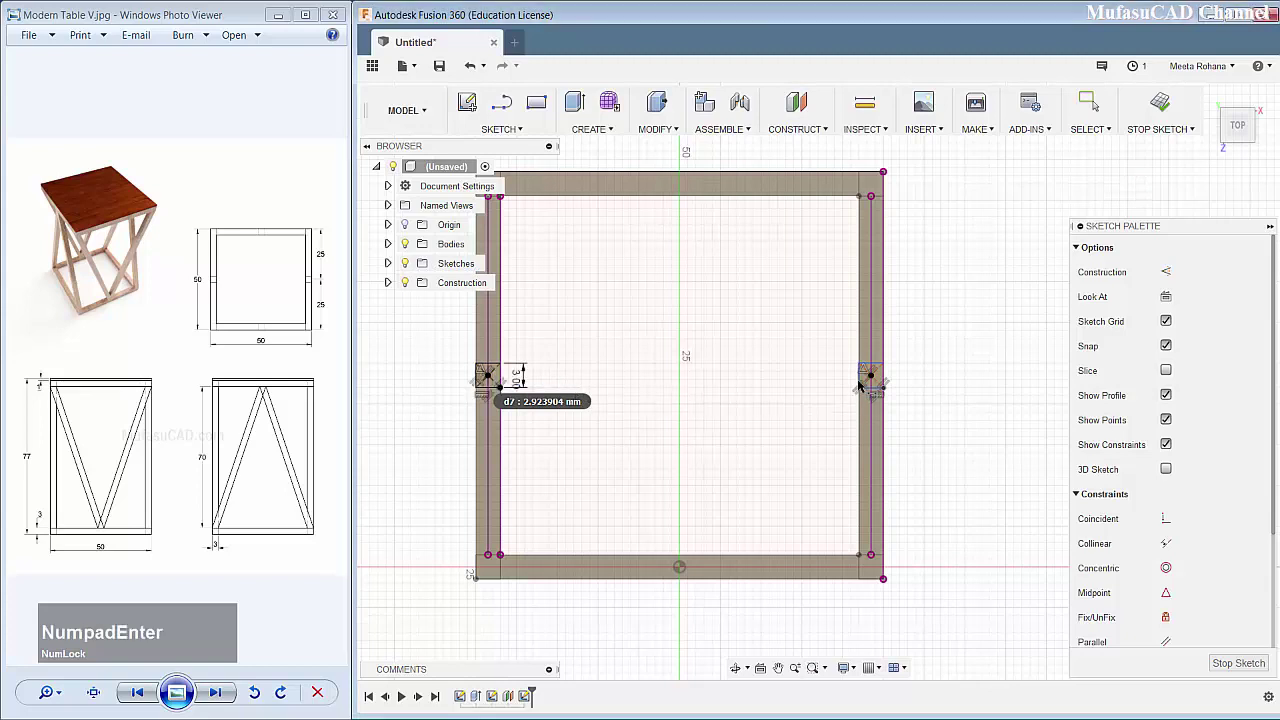
click(863, 383)
key(KP_3)
key(KP_Enter)
middle_click(693, 383)
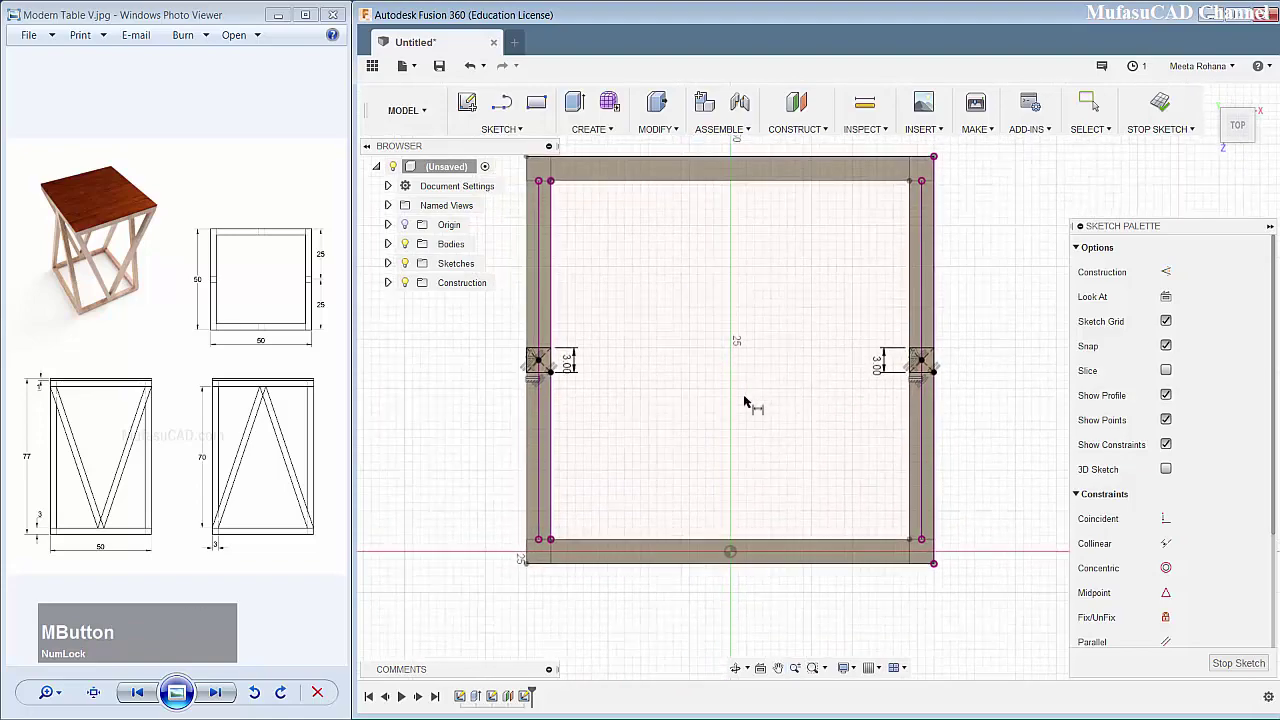
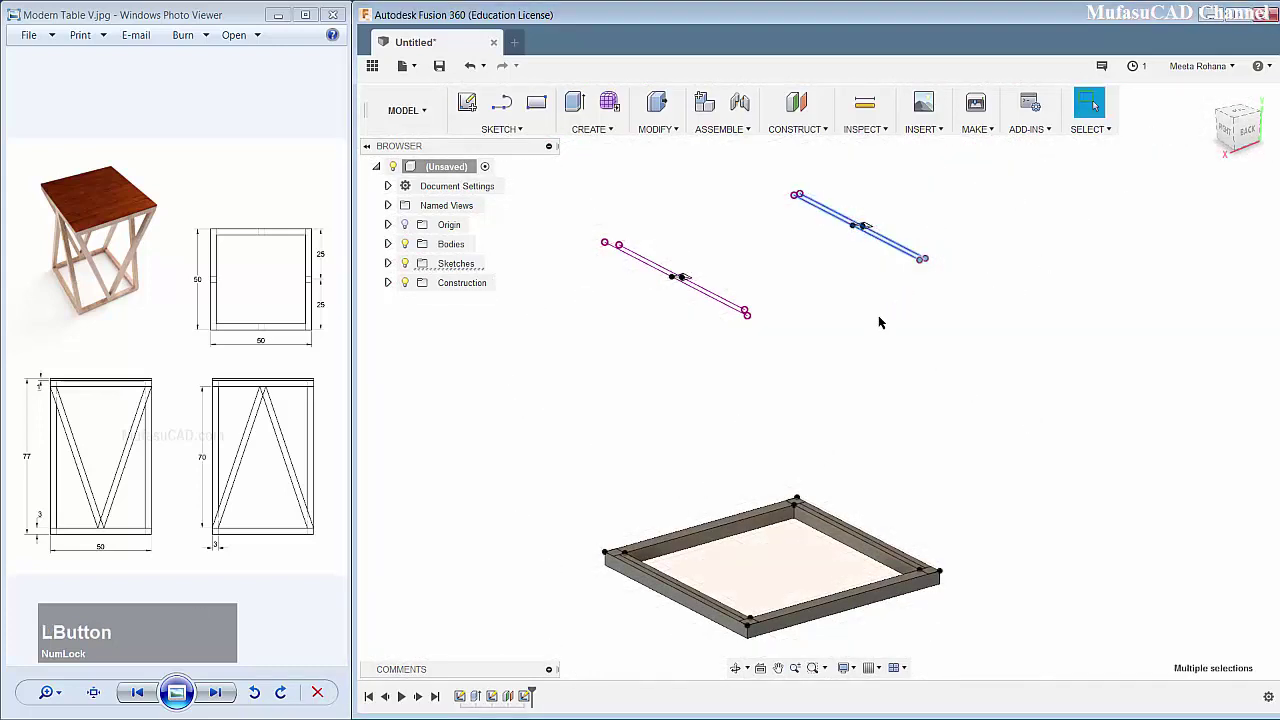
Step: Remove the raised leg-top sketch lines so only the base frame geometry shows
key(Delete)
click(789, 352)
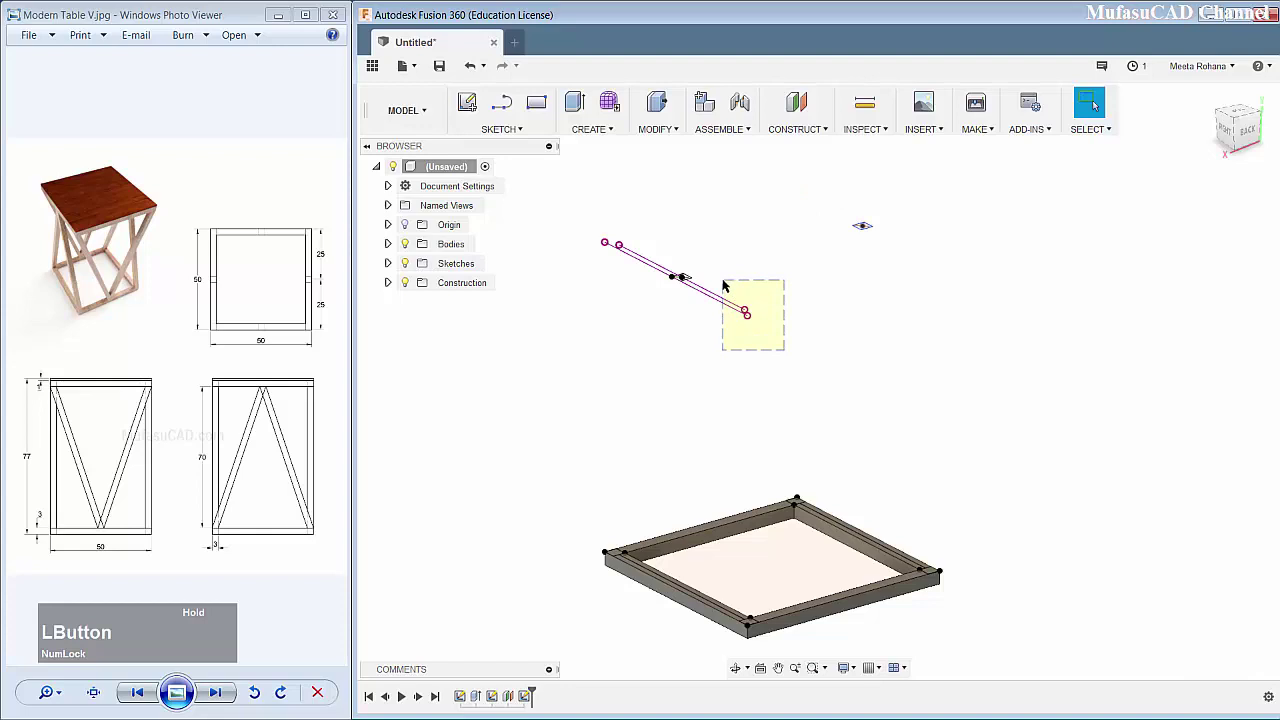
key(Delete)
middle_click(825, 409)
middle_click(703, 369)
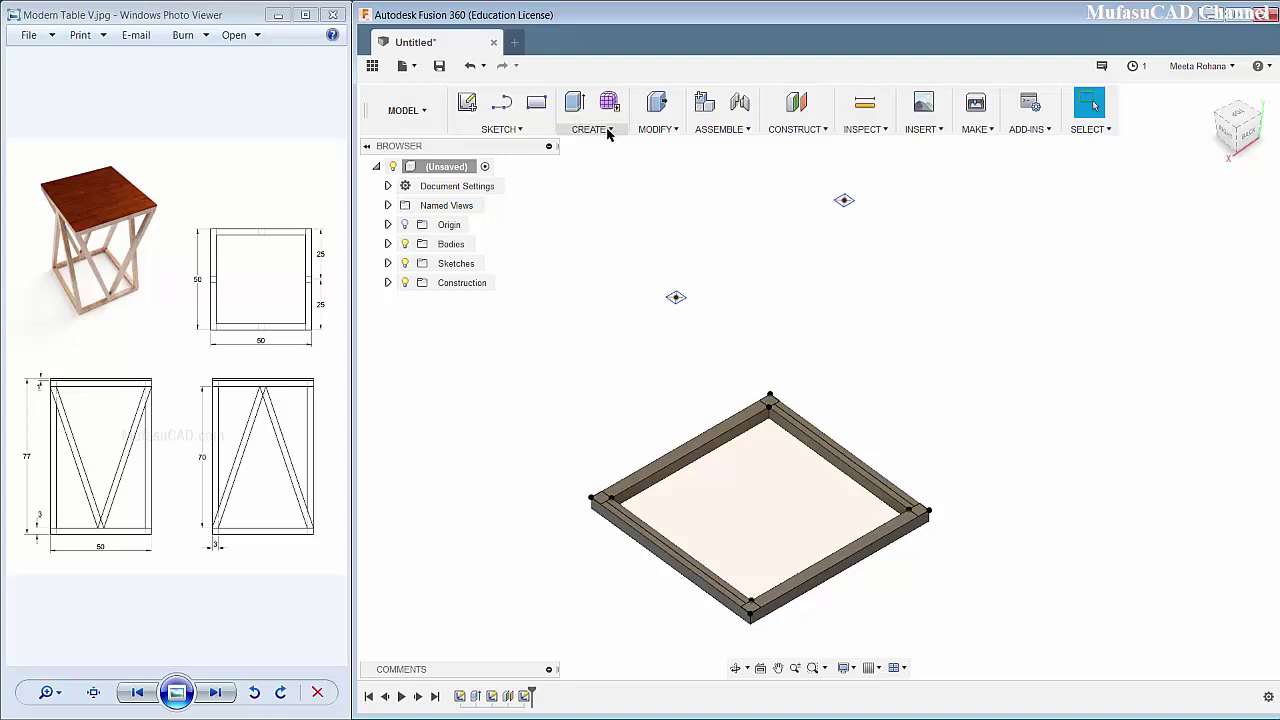
Step: Loft the first leg from a base corner profile up to its top point, joined to the frame
click(591, 234)
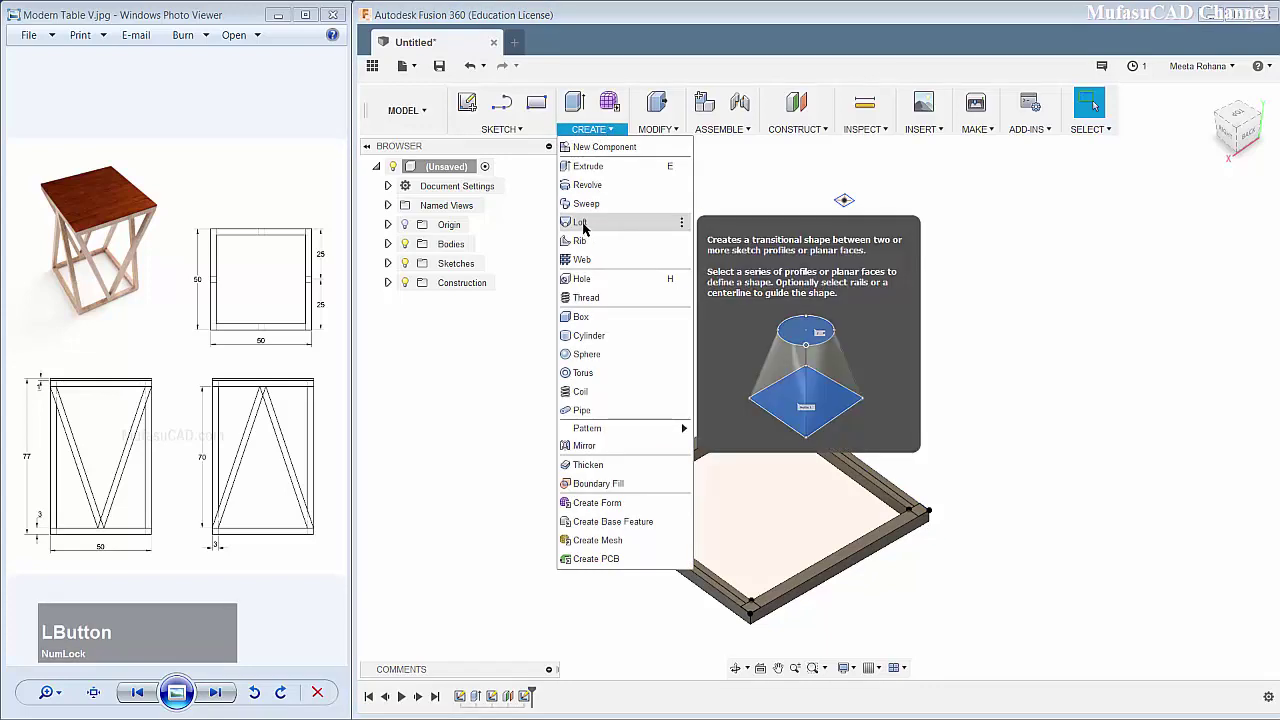
scroll(down, 3)
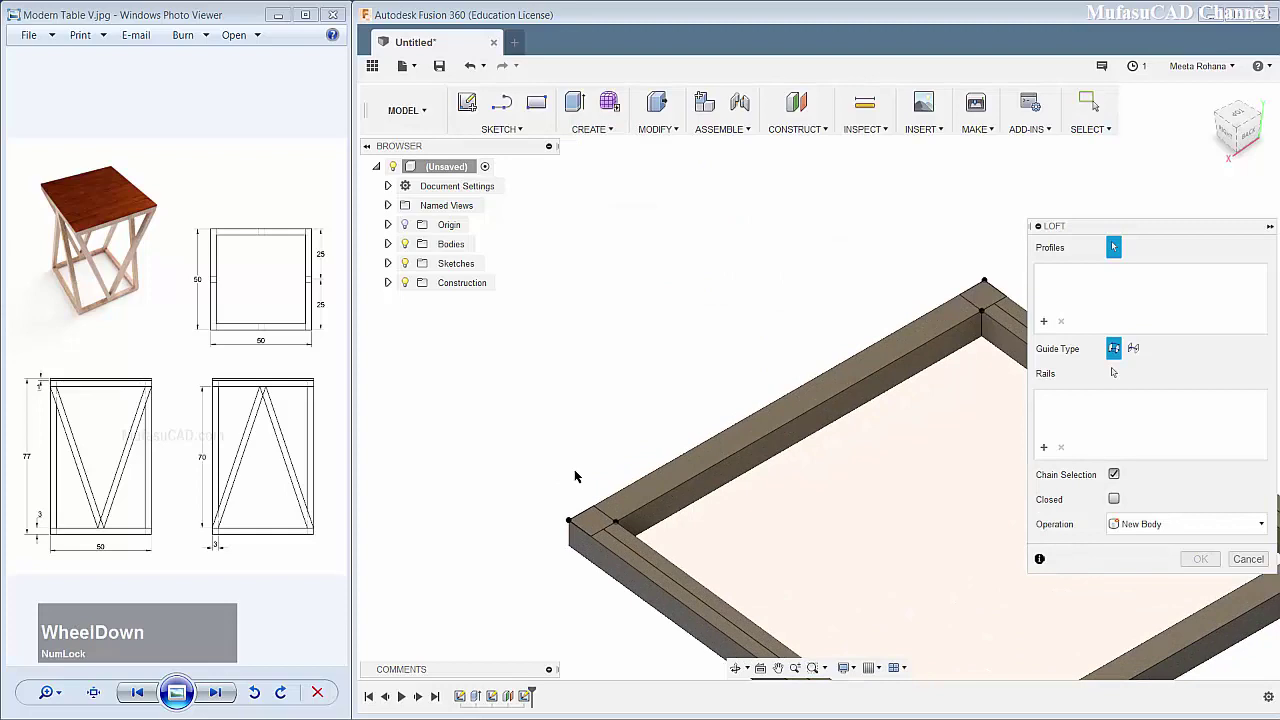
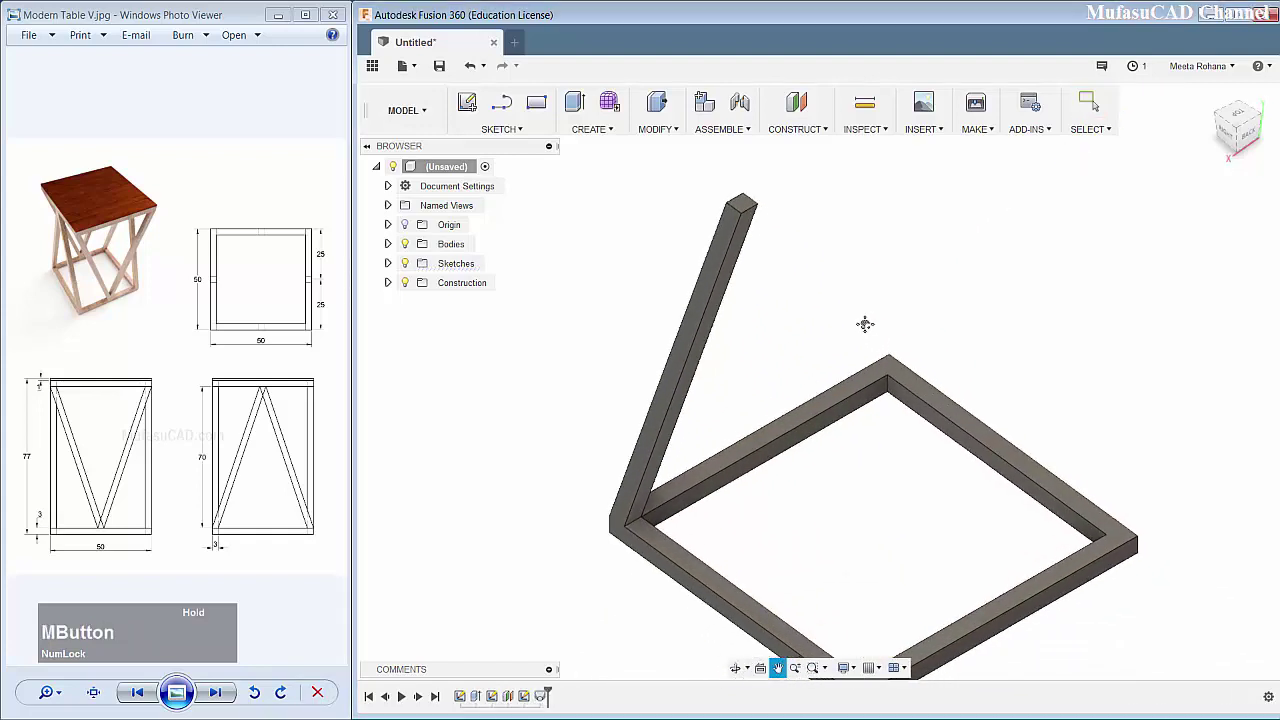
click(394, 267)
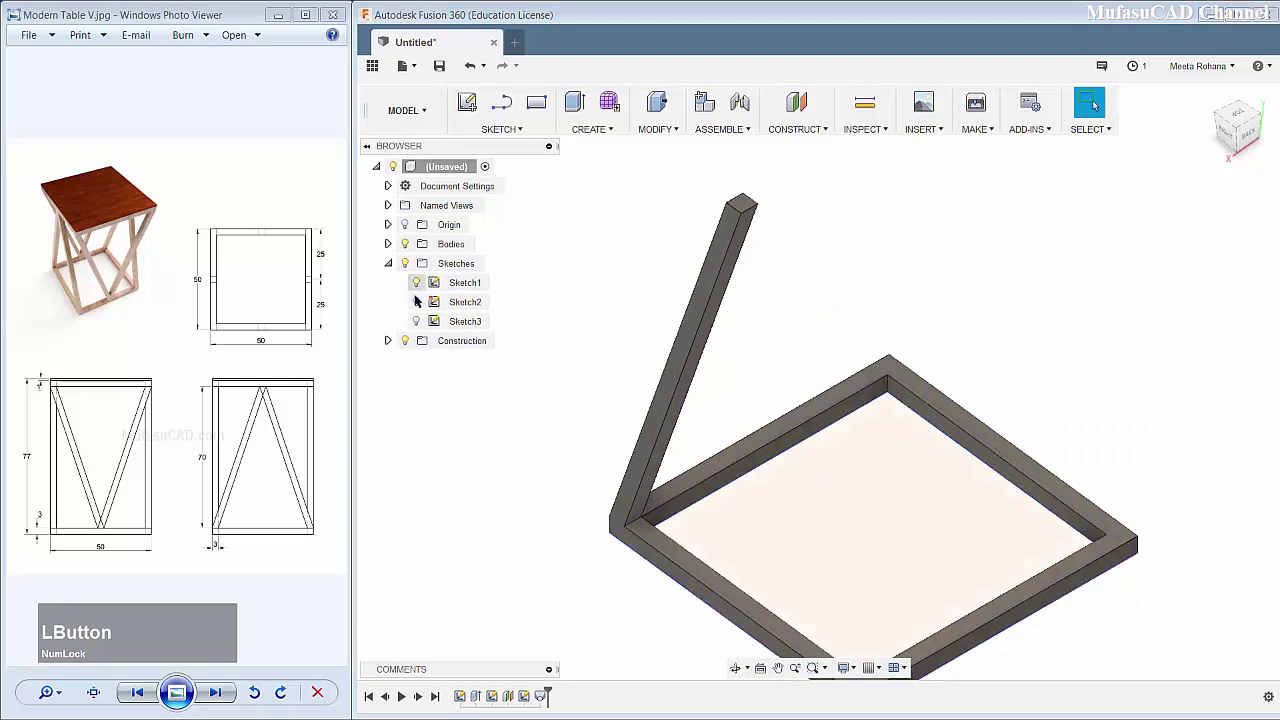
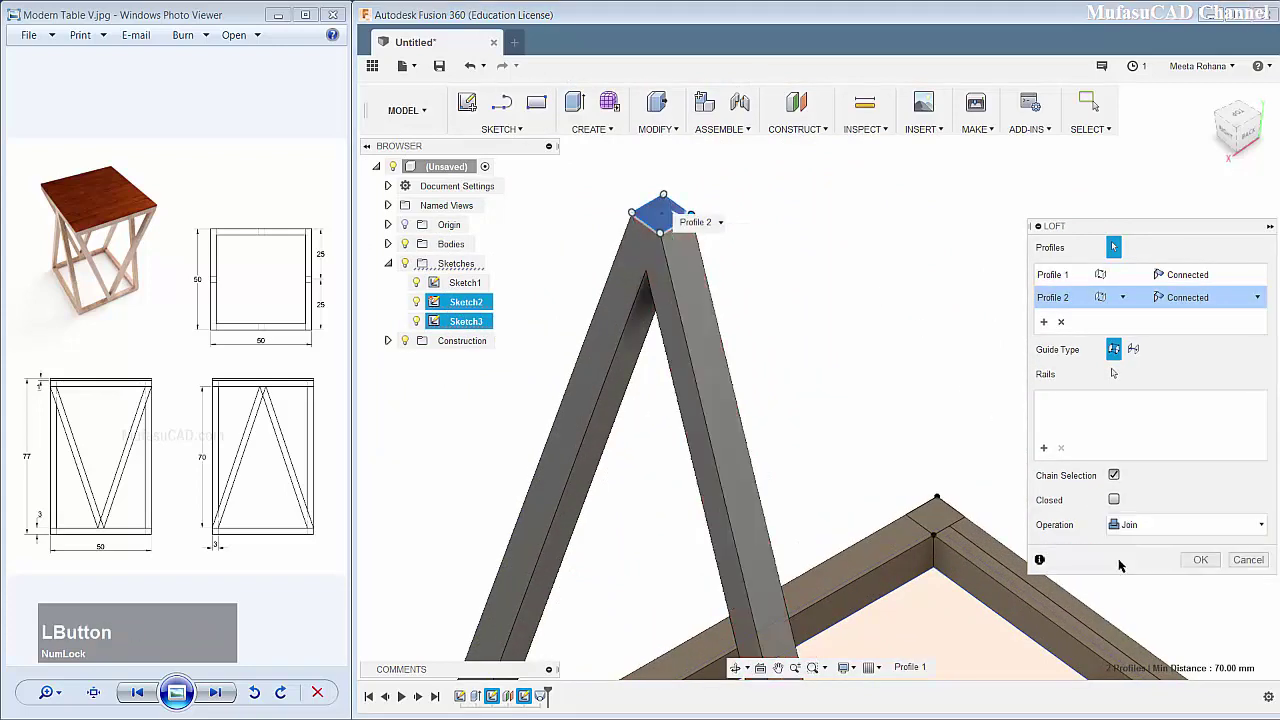
middle_click(1006, 439)
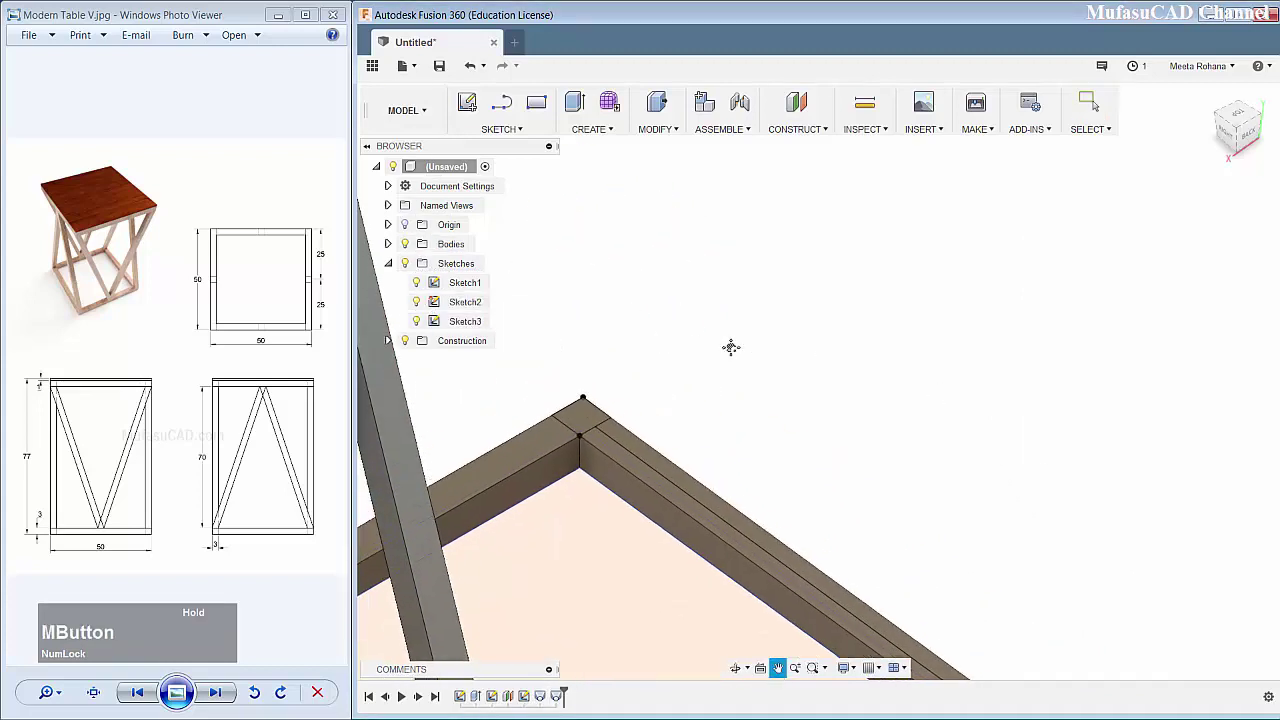
Step: Loft the remaining legs to complete the two V-shaped leg frames
click(623, 131)
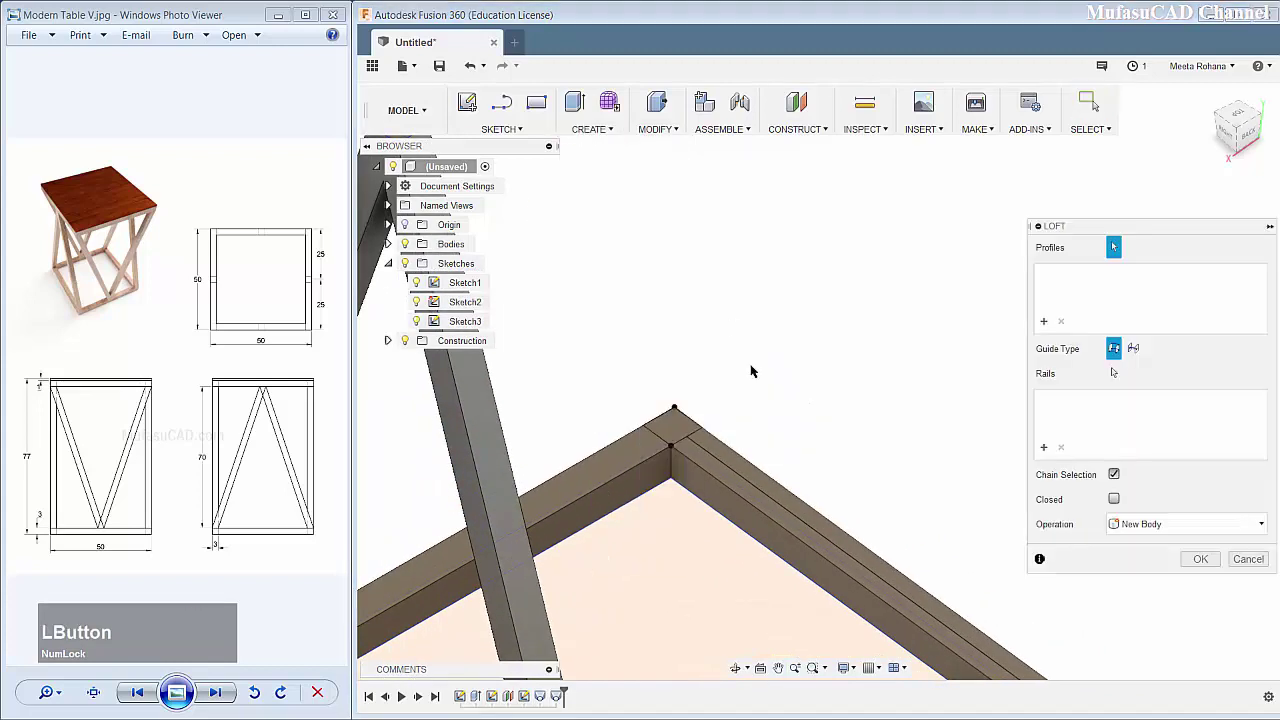
scroll(down, 3)
scroll(up, 3)
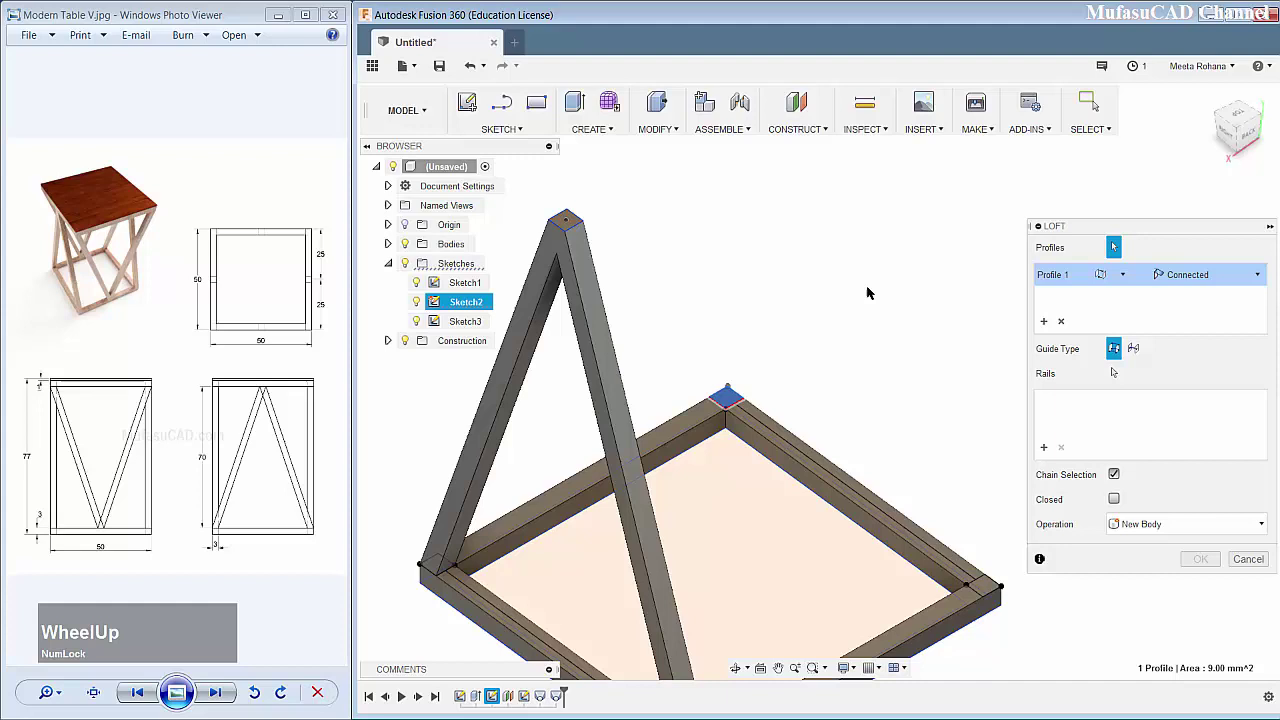
middle_click(888, 223)
scroll(down, 3)
click(811, 242)
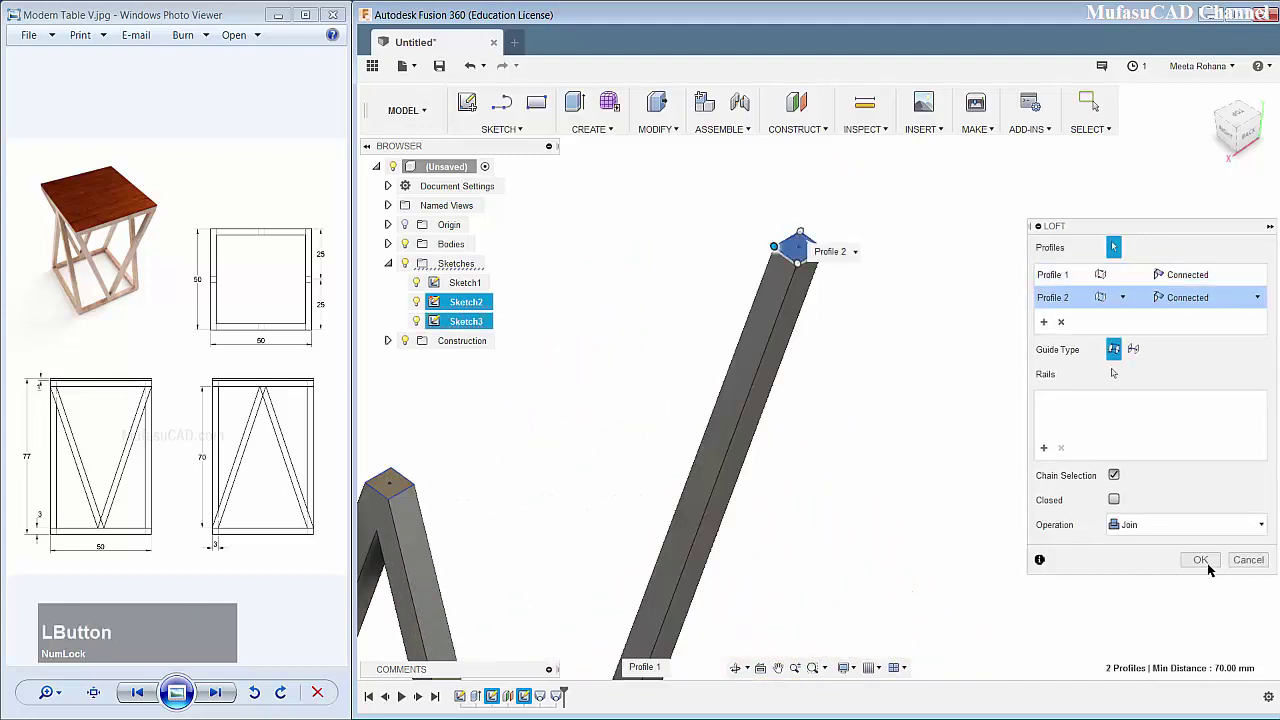
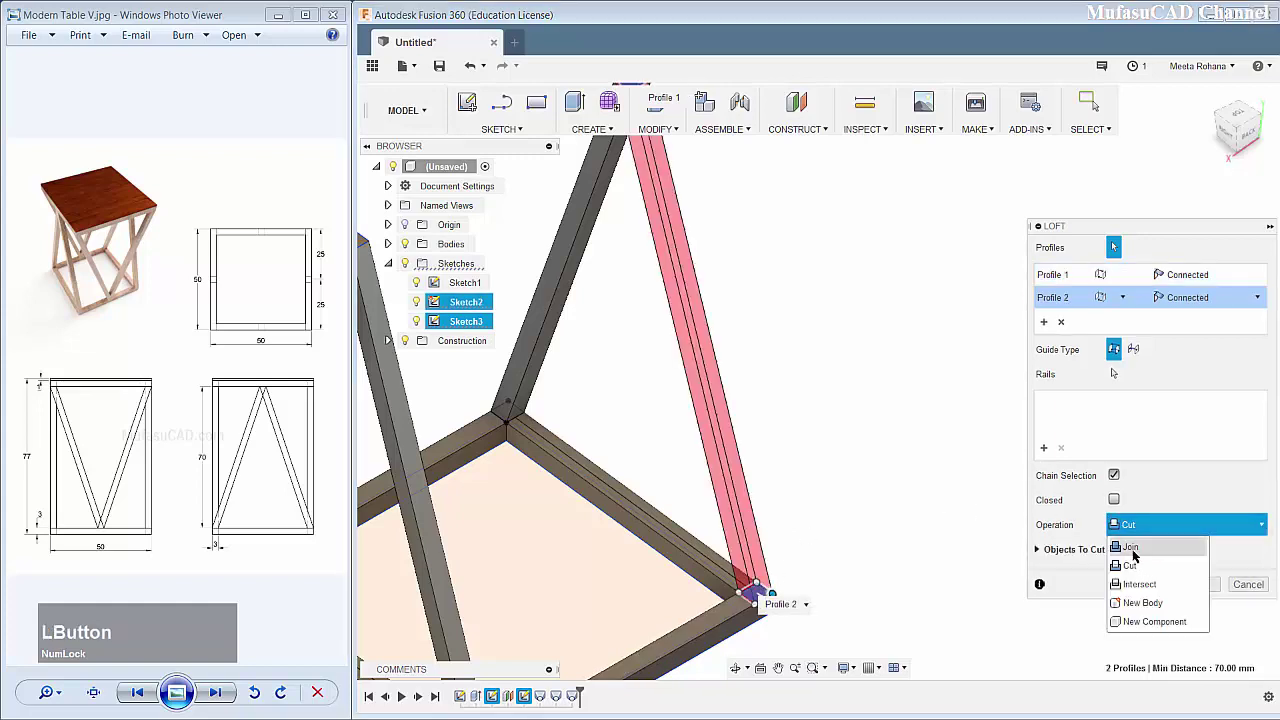
scroll(down, 3)
scroll(up, 3)
middle_click(709, 391)
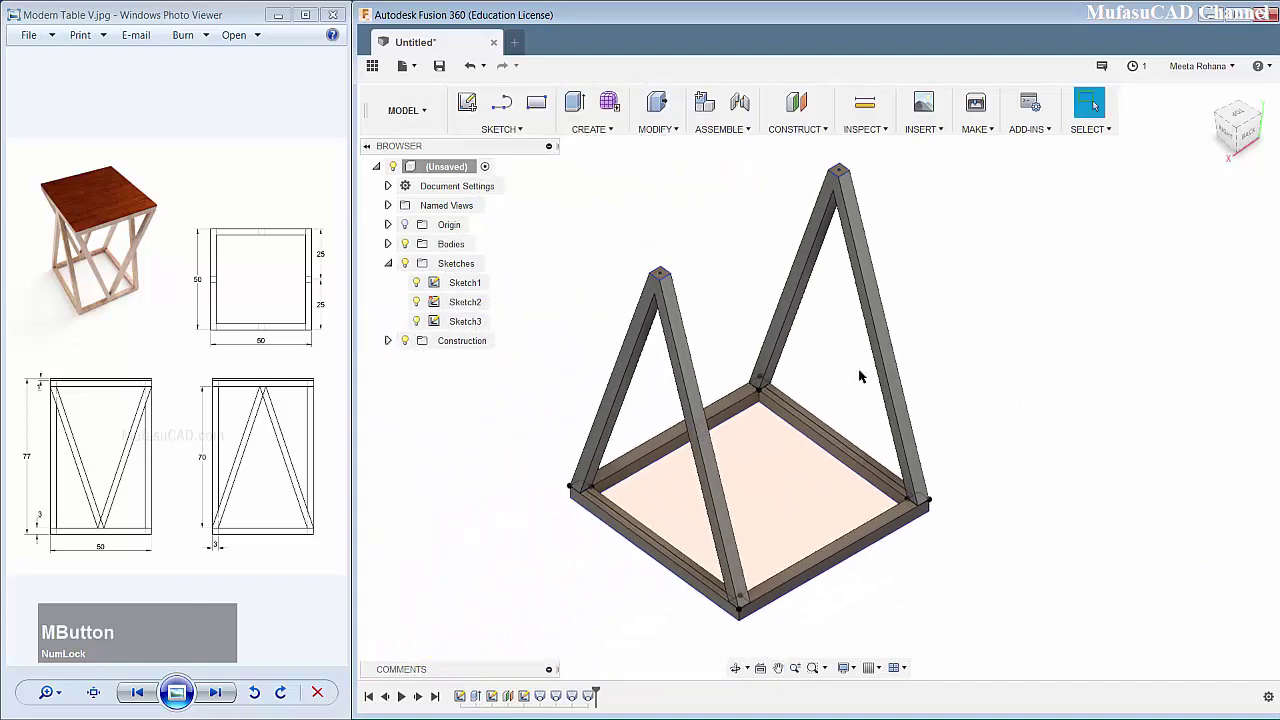
Step: Free-move a copy of Body1 and rotate it 180 degrees upside down beside the original
scroll(up, 3)
scroll(down, 3)
middle_click(840, 355)
middle_click(797, 357)
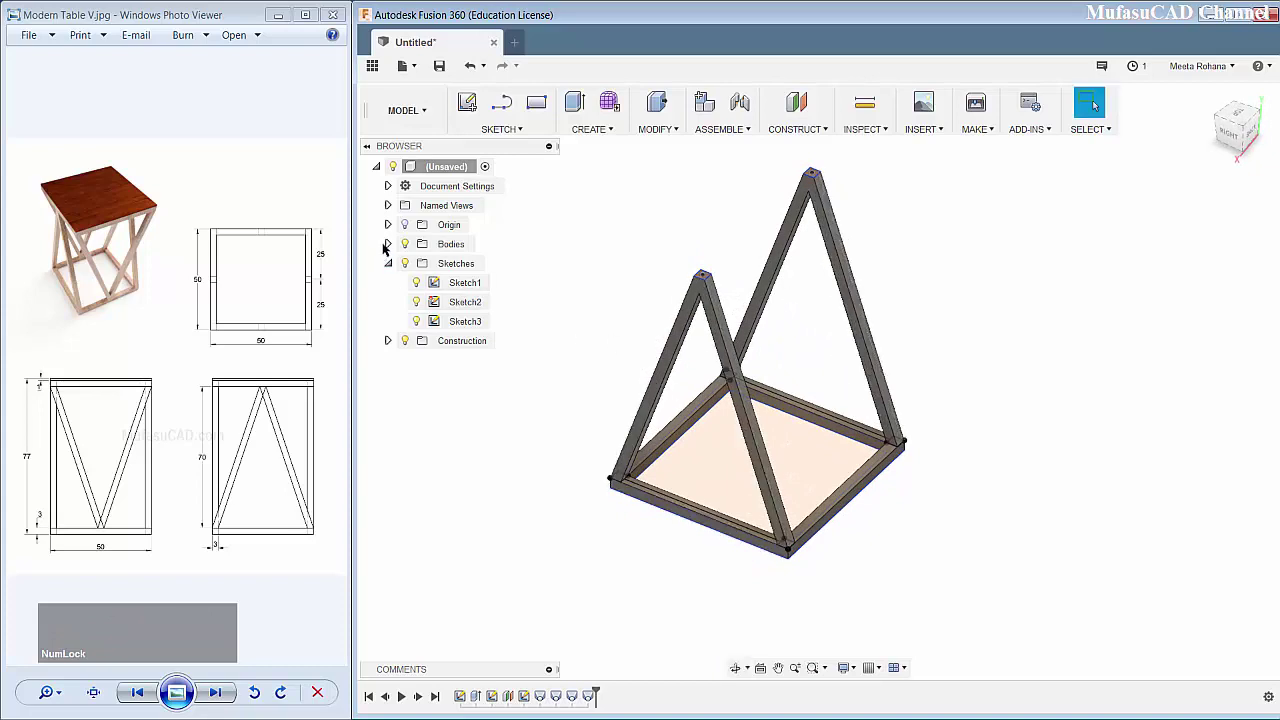
click(390, 246)
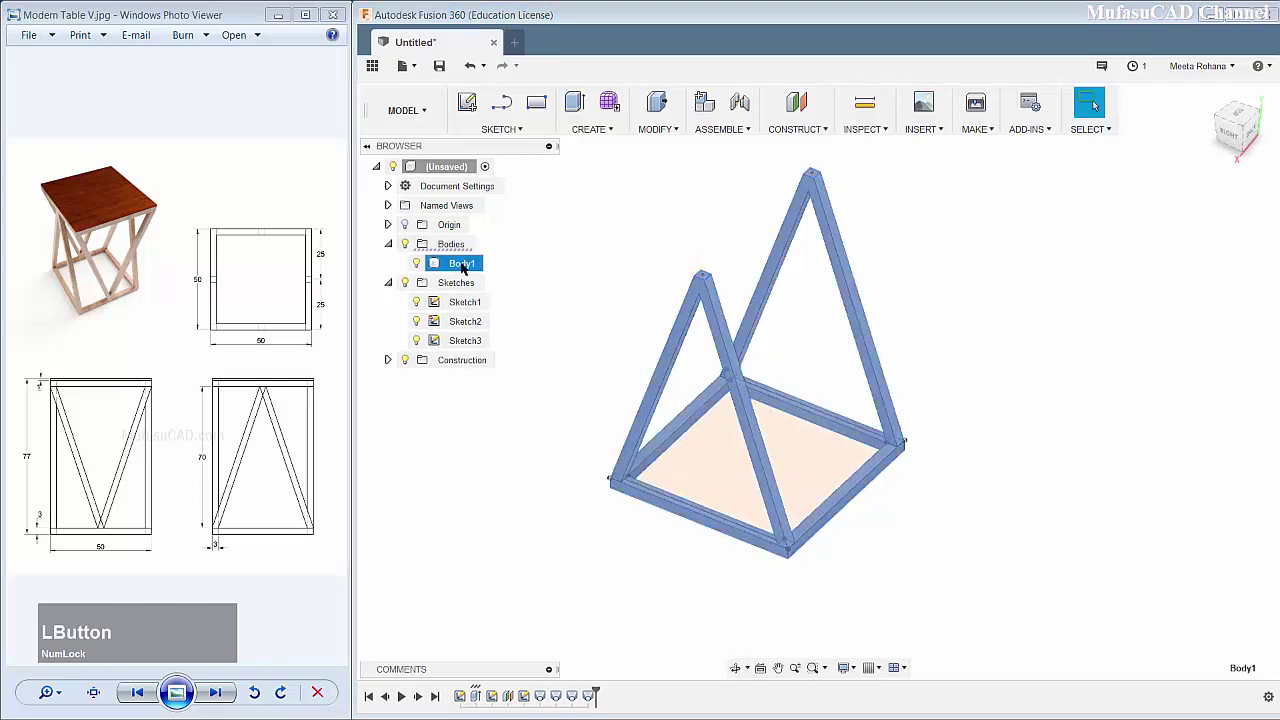
right_click(466, 264)
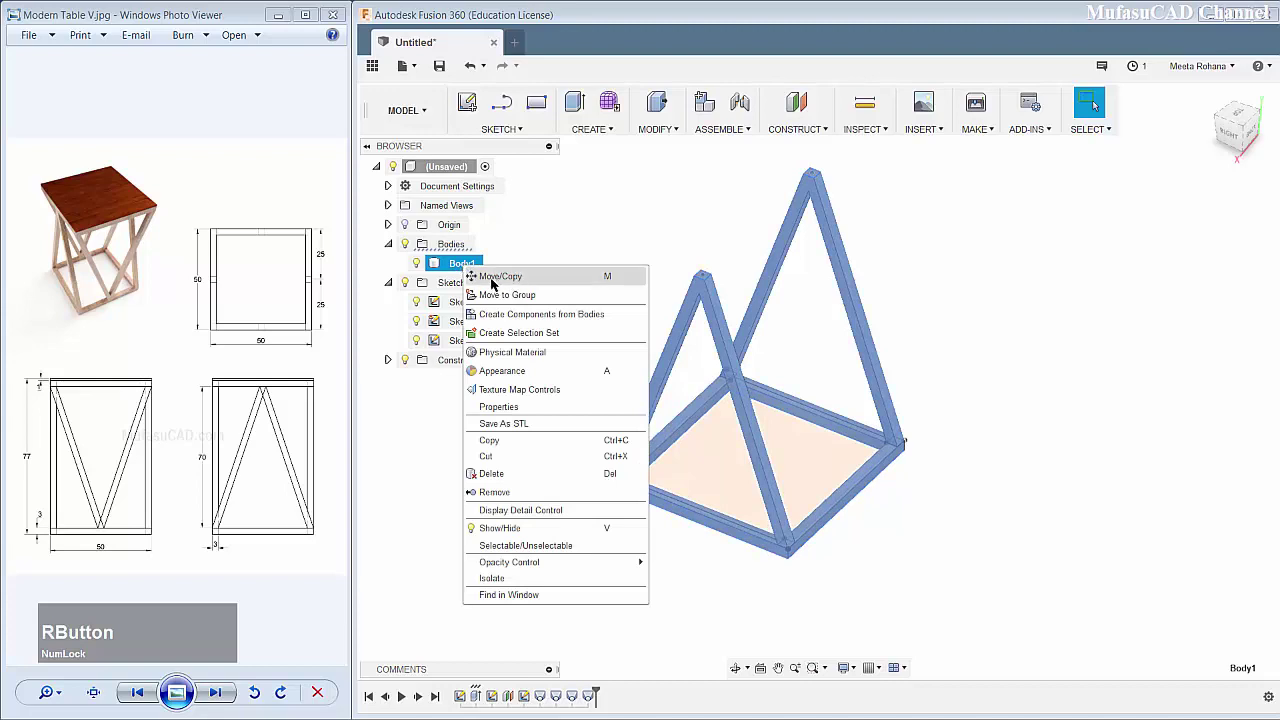
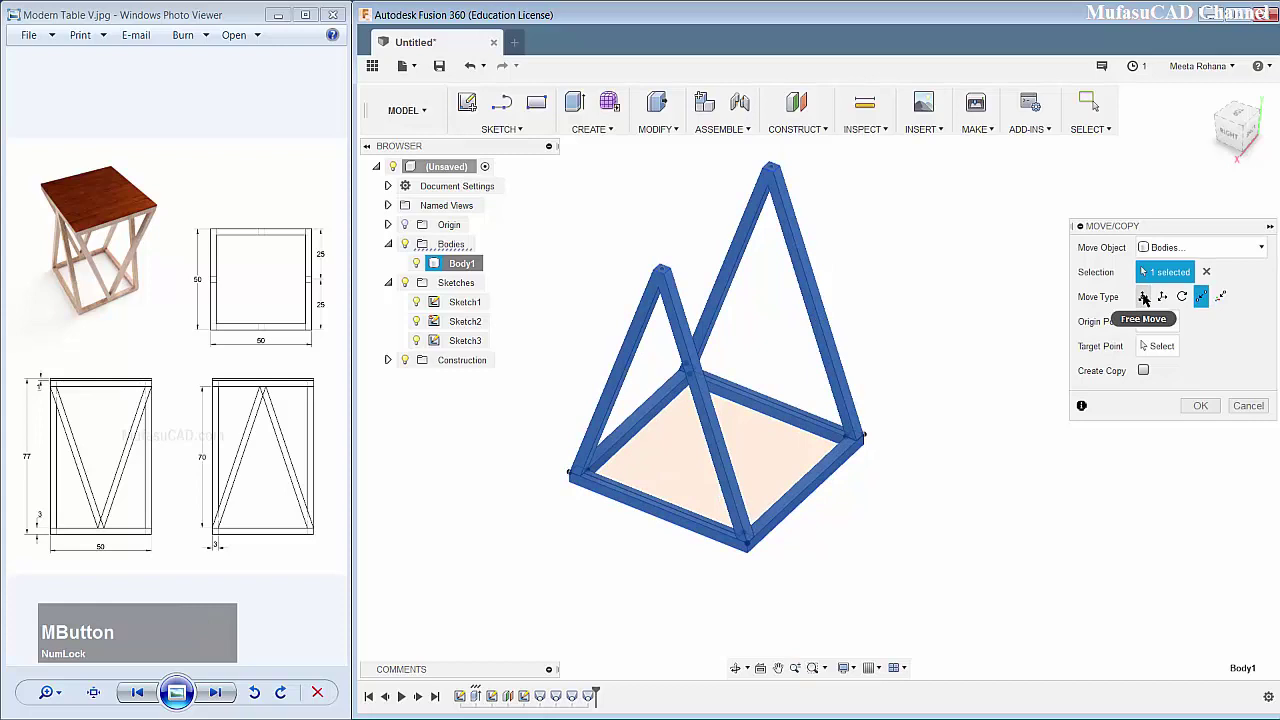
click(1148, 297)
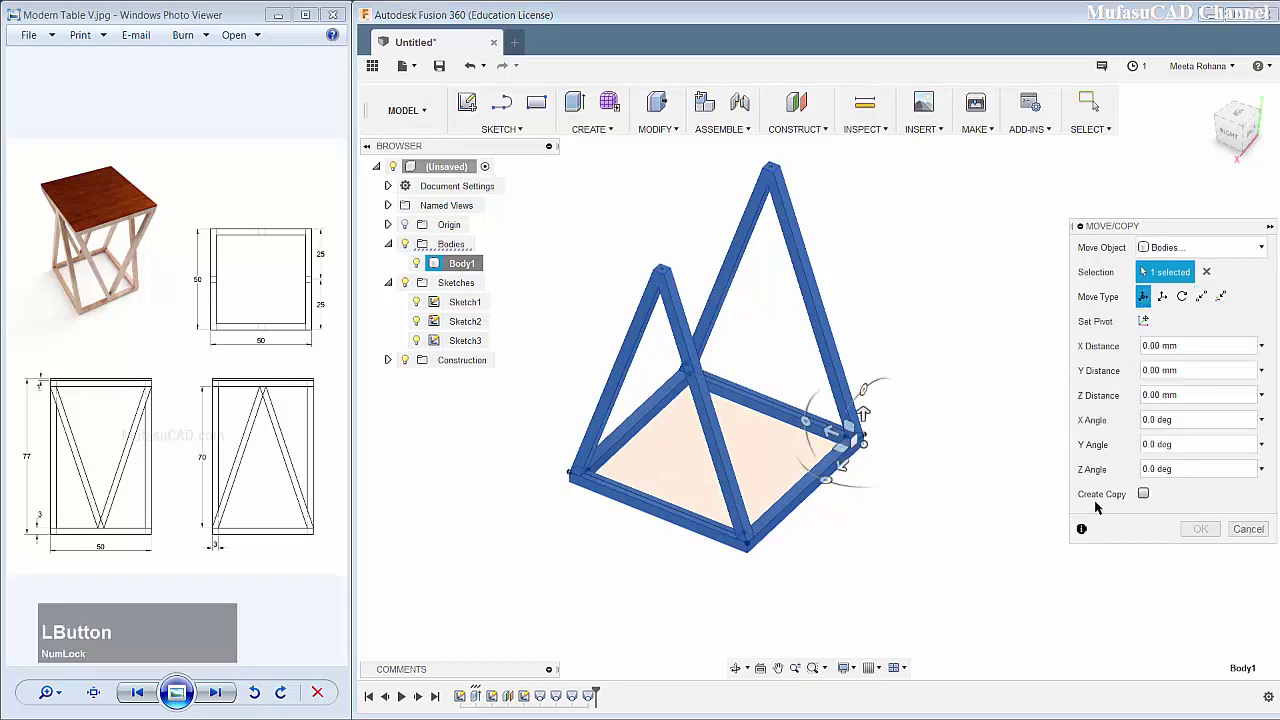
click(1150, 494)
middle_click(952, 520)
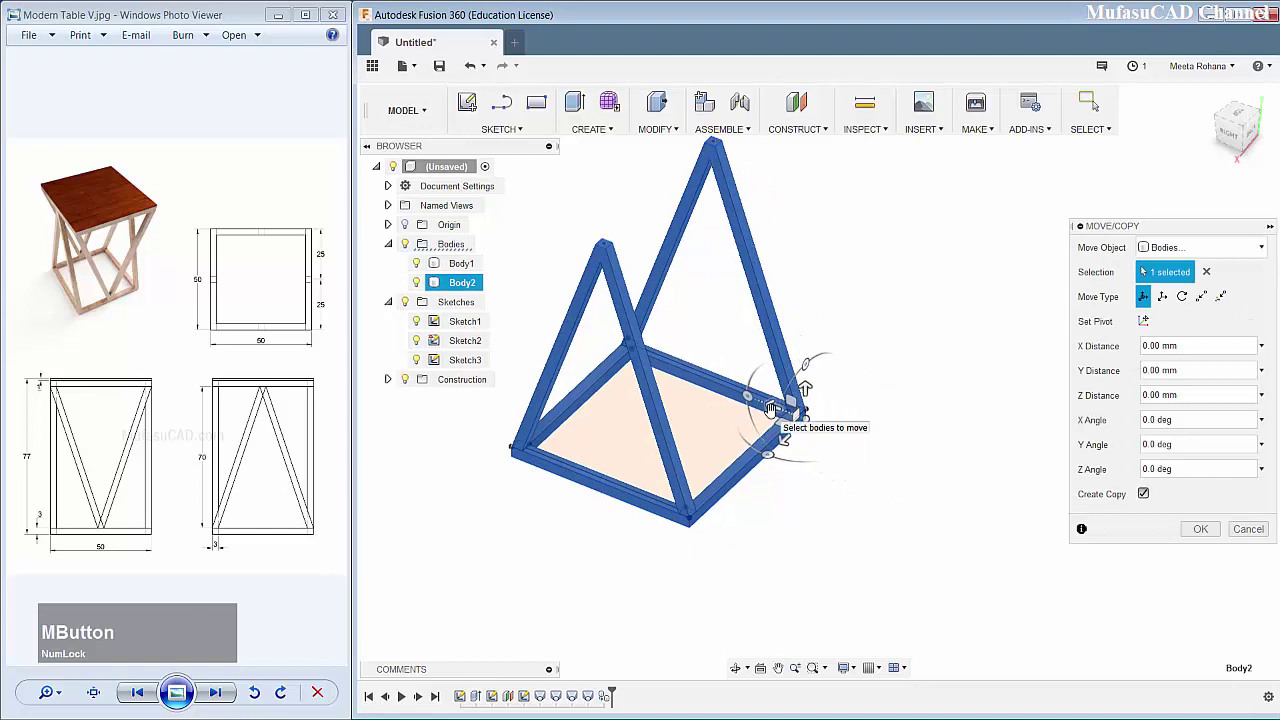
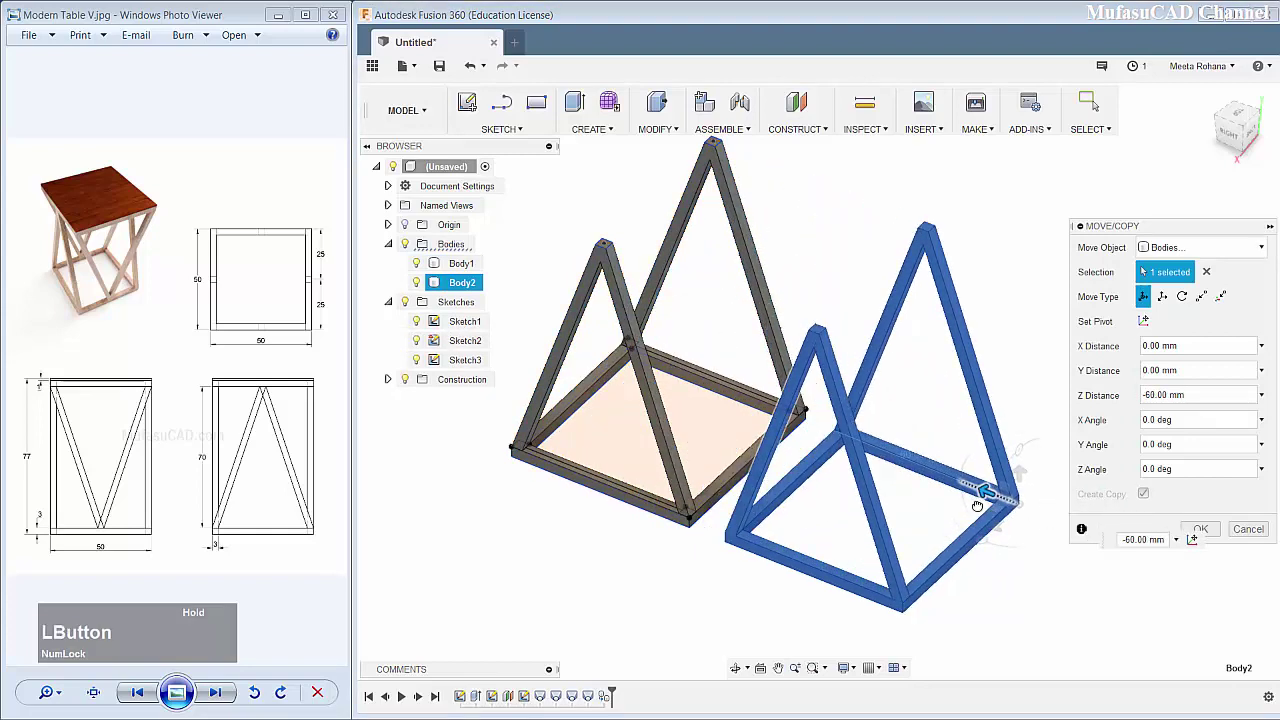
middle_click(1018, 415)
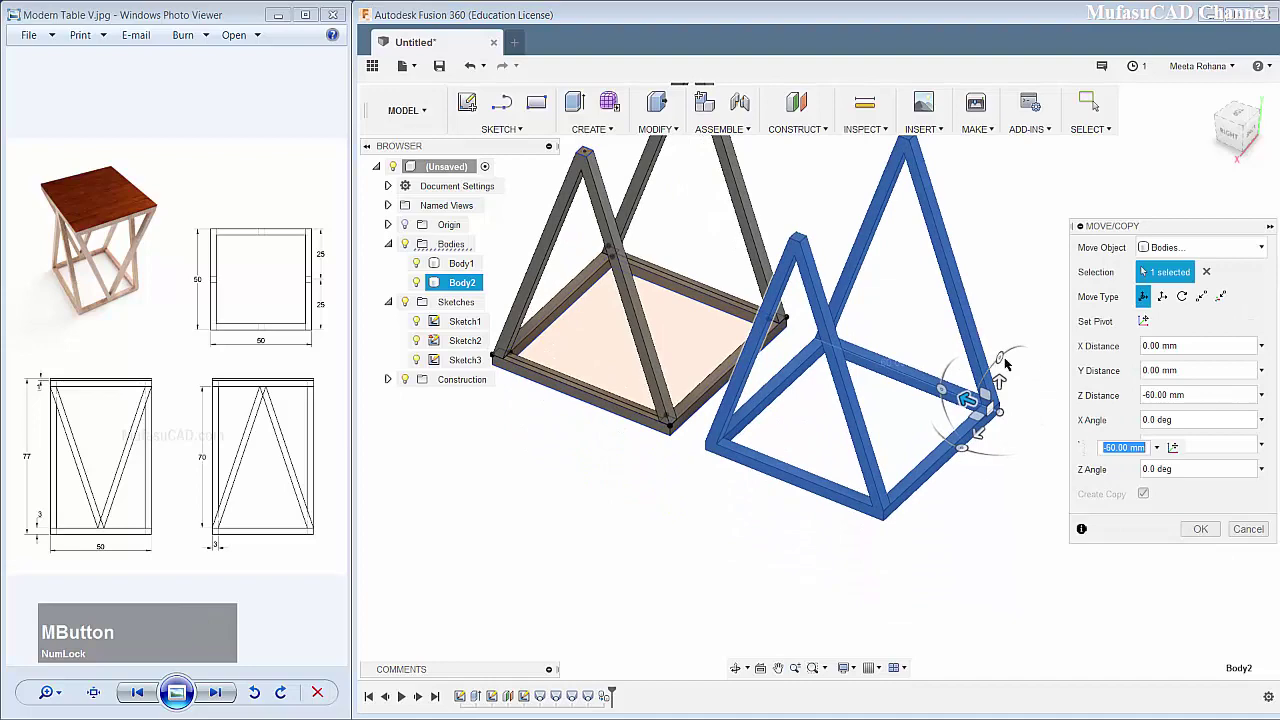
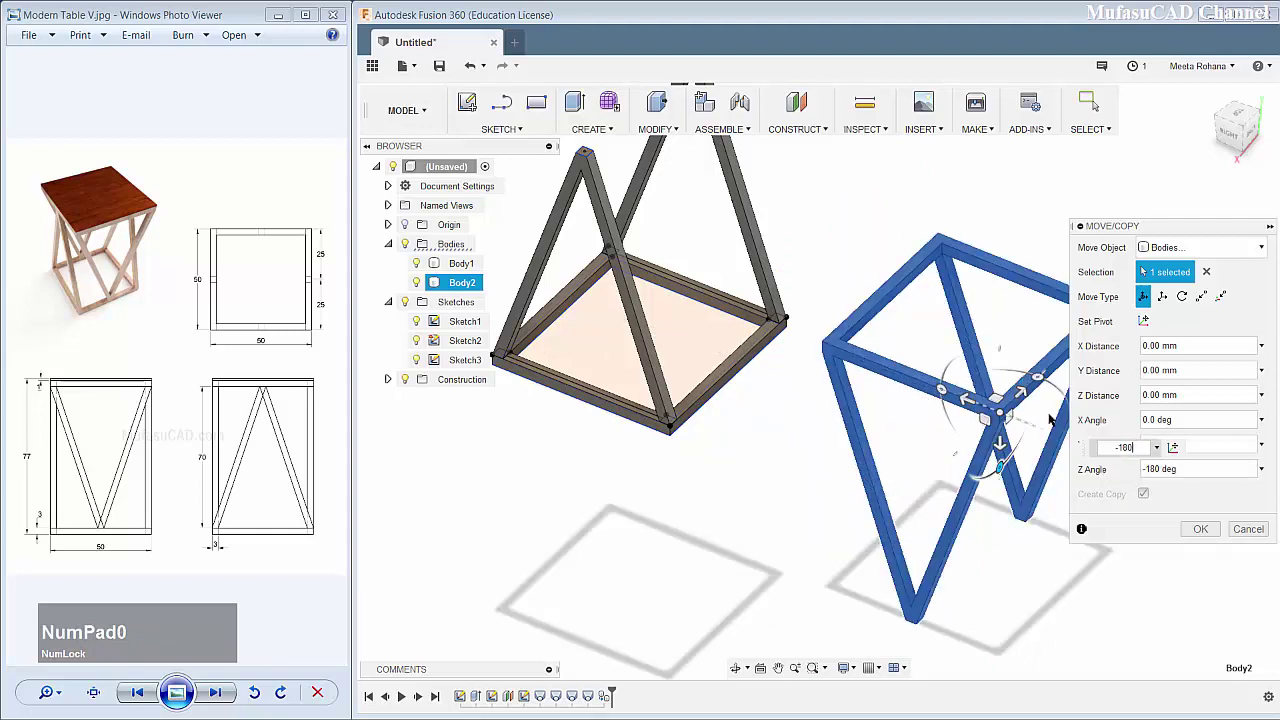
middle_click(997, 367)
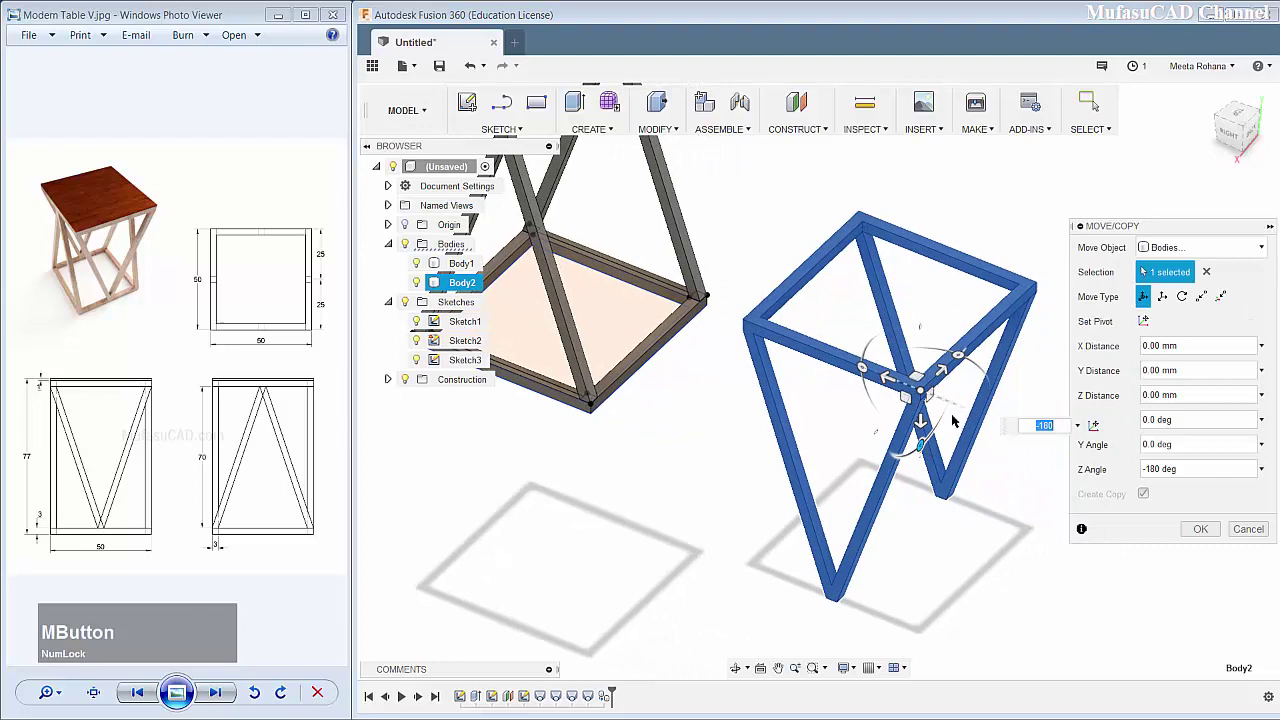
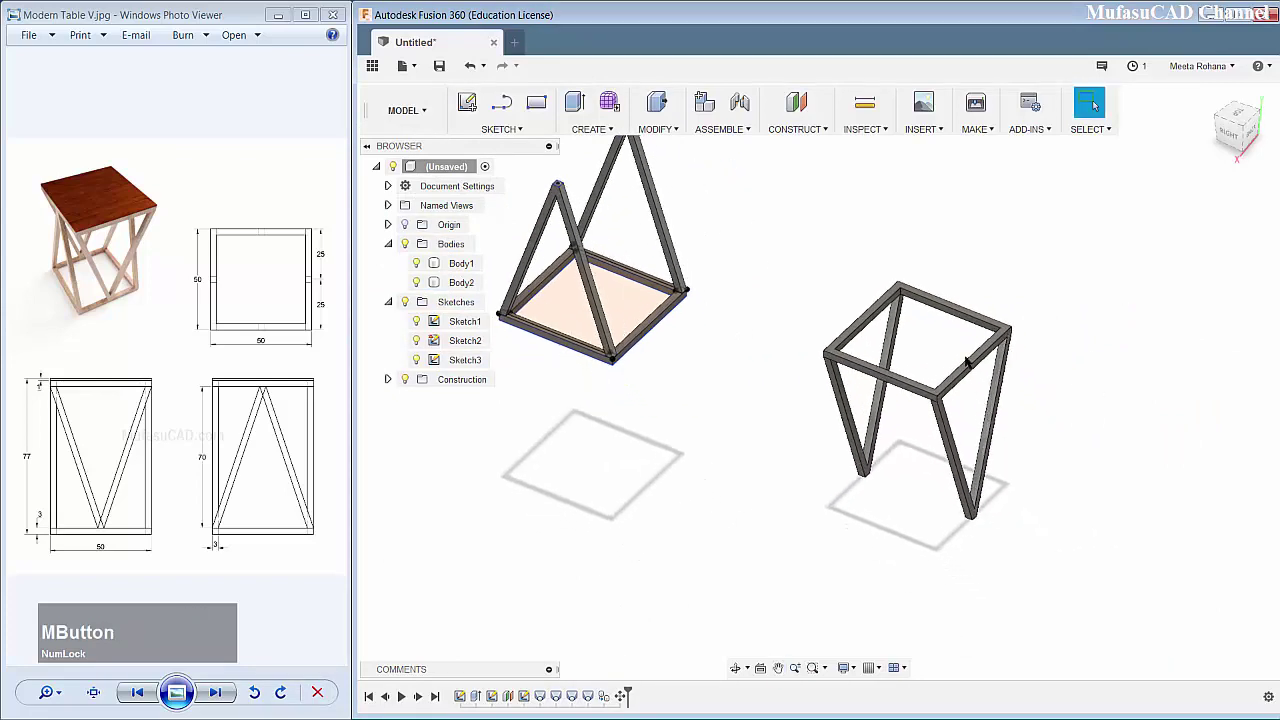
Step: Move Body2 point to point from its leg tip onto the base frame corner so the legs cross
click(464, 289)
right_click(465, 284)
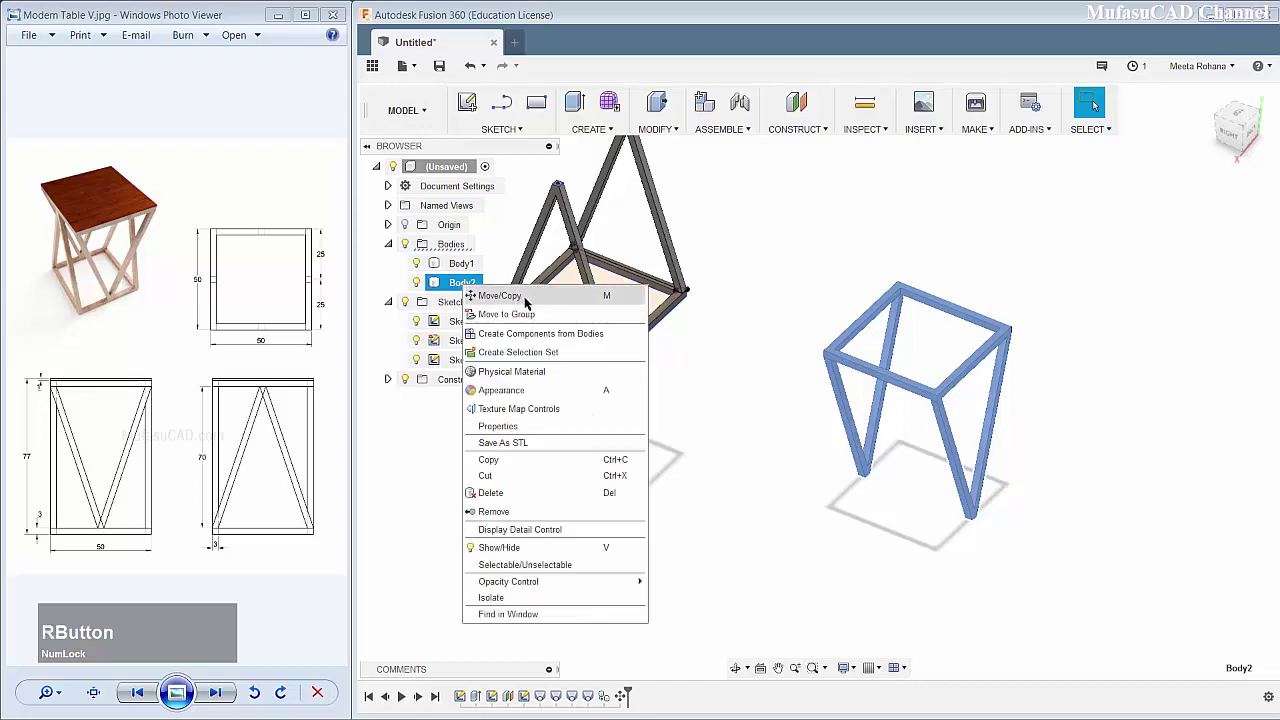
click(528, 304)
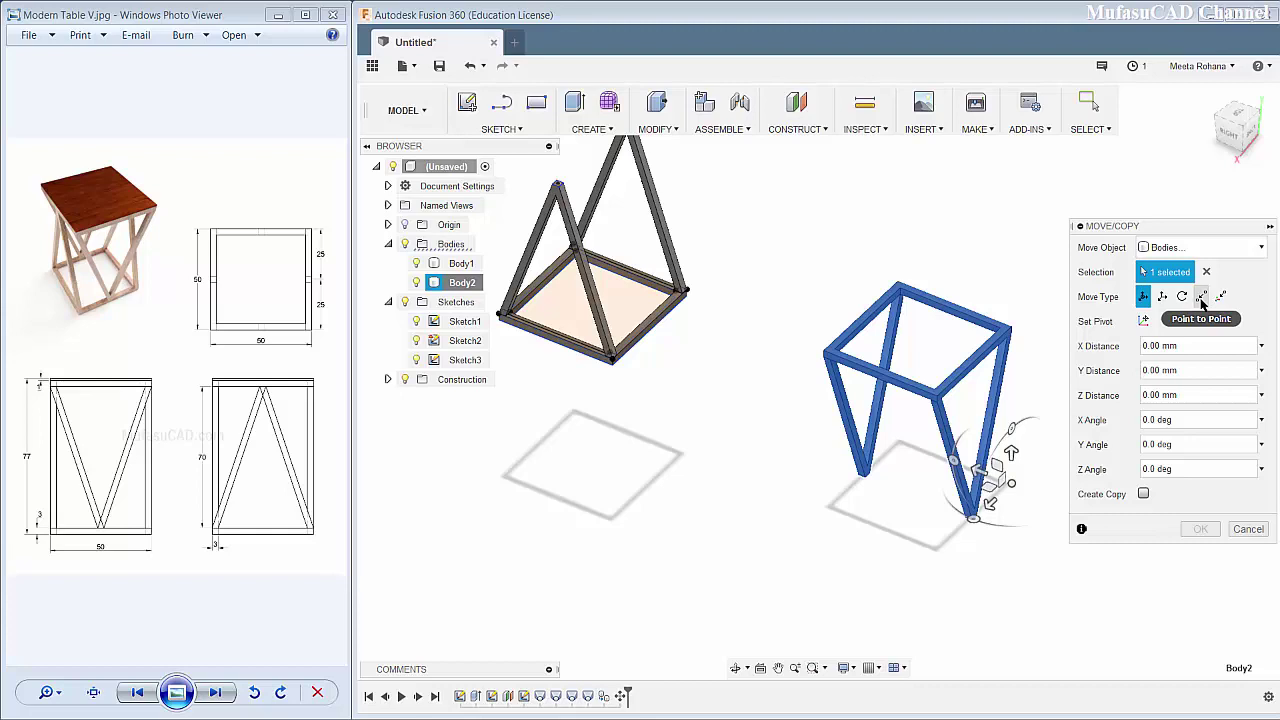
click(1205, 300)
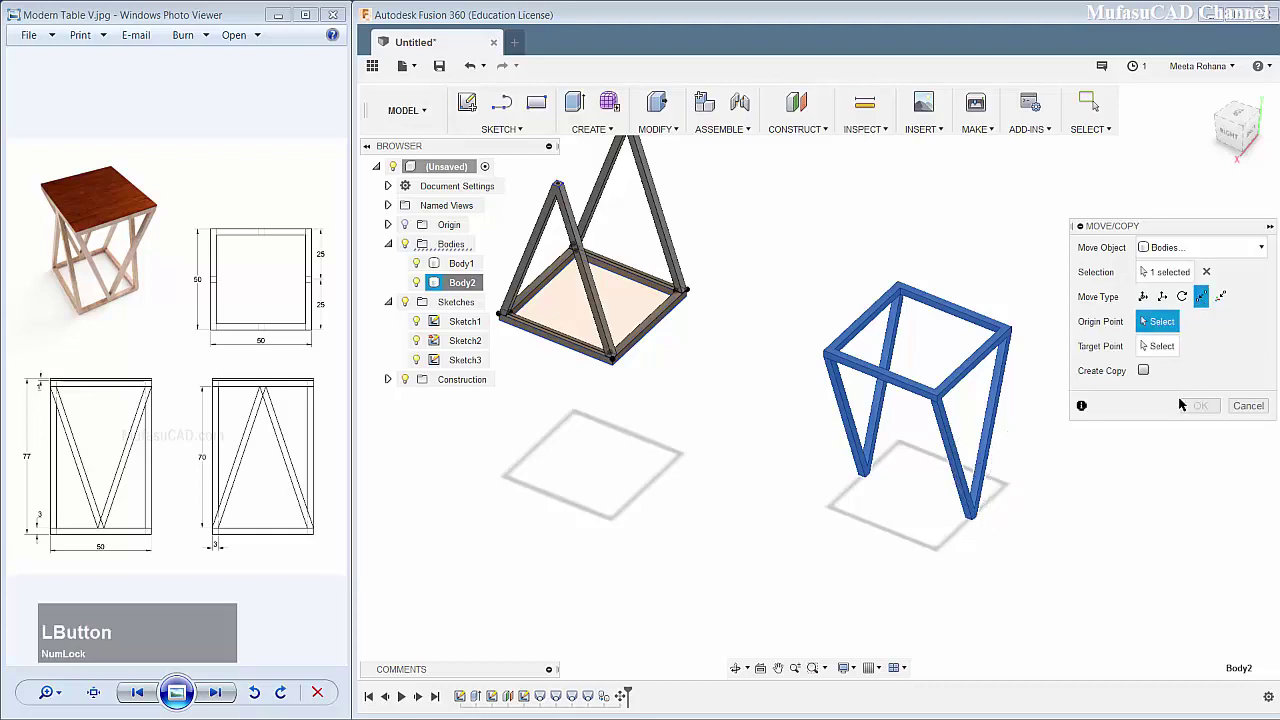
scroll(down, 3)
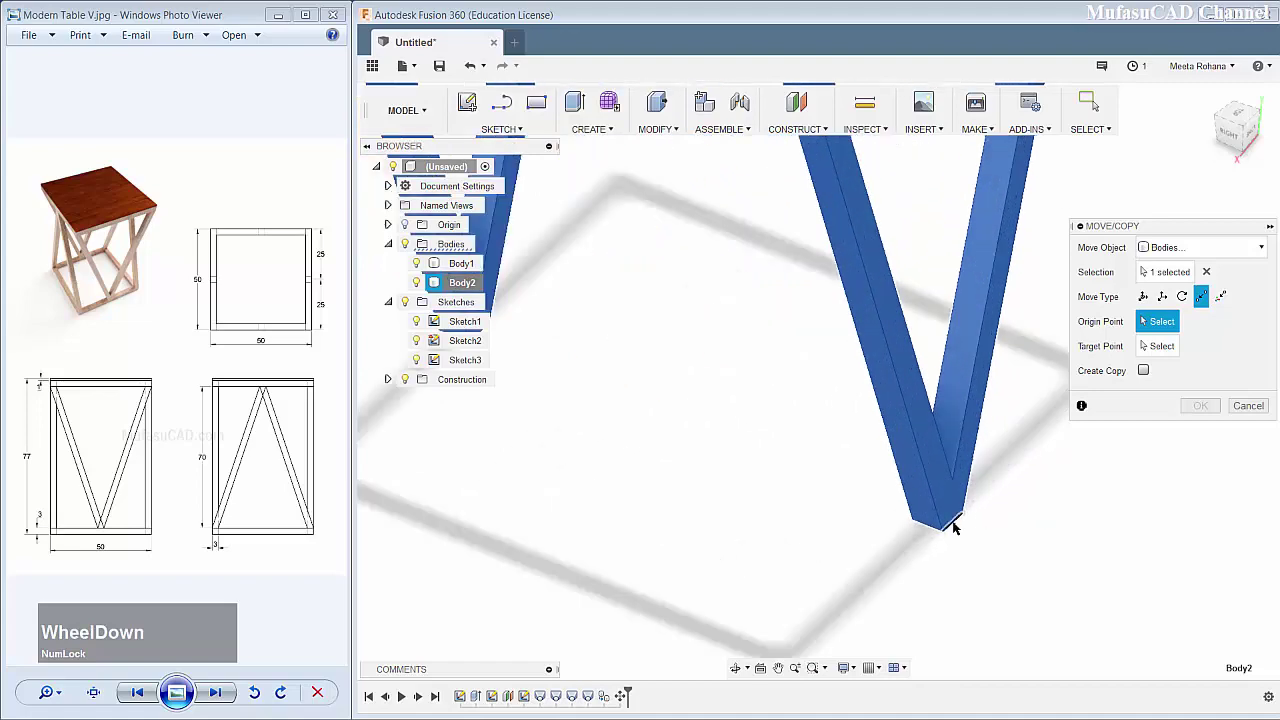
click(958, 525)
scroll(down, 3)
scroll(up, 3)
middle_click(544, 295)
scroll(down, 3)
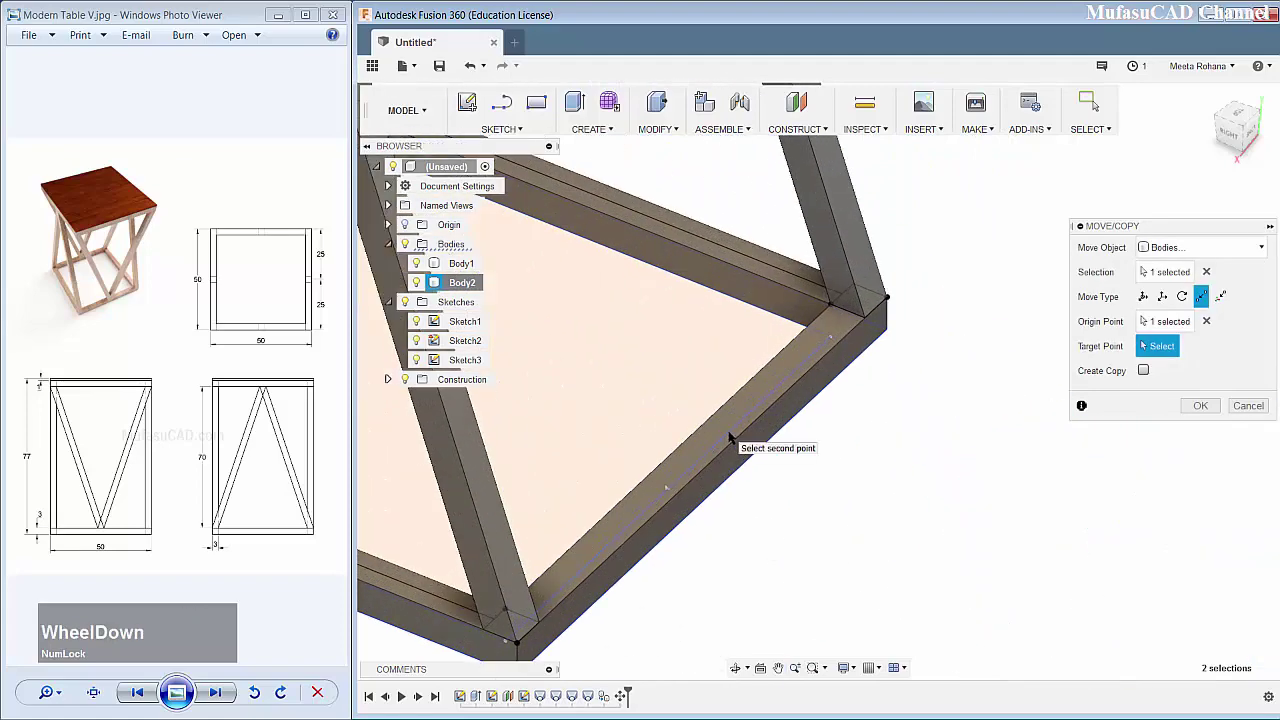
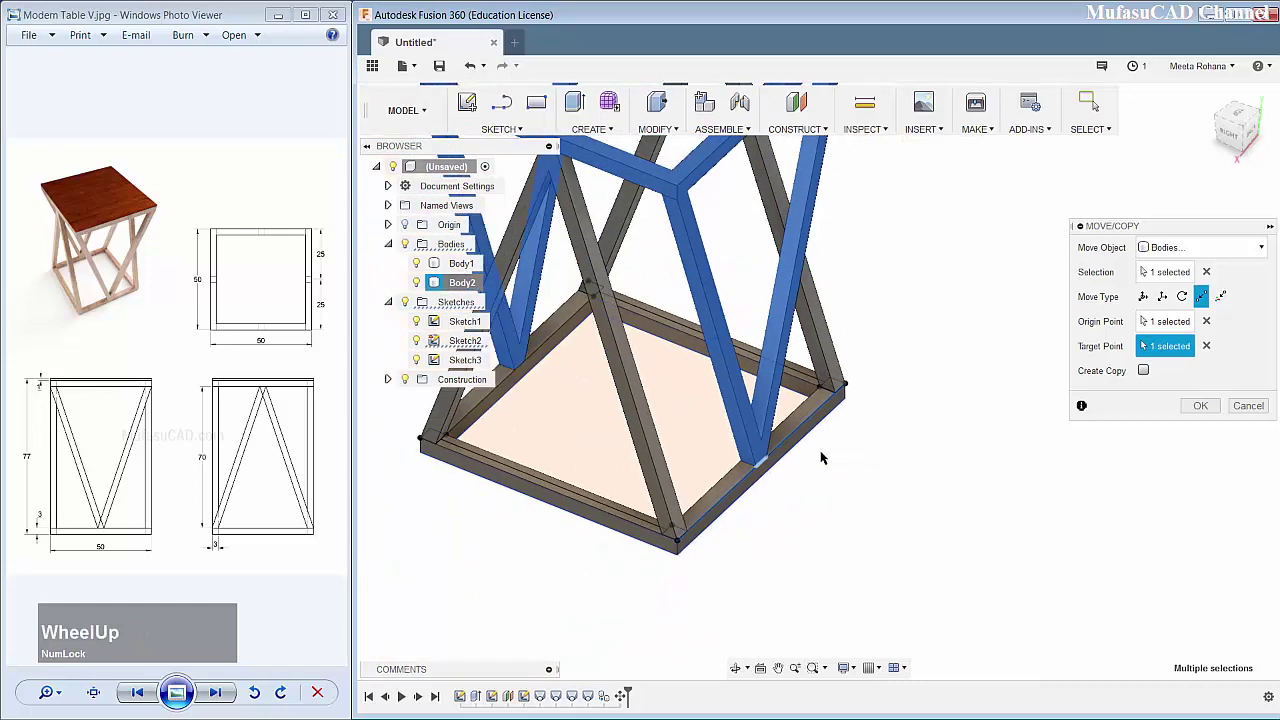
middle_click(856, 361)
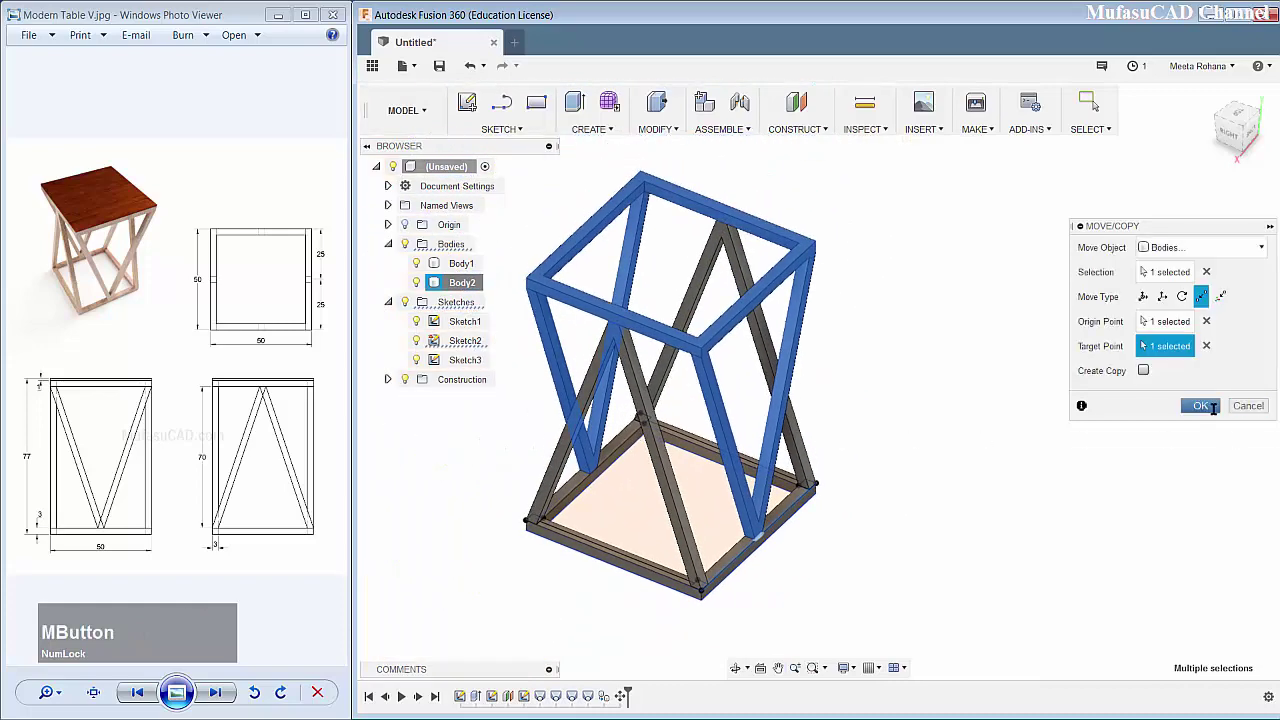
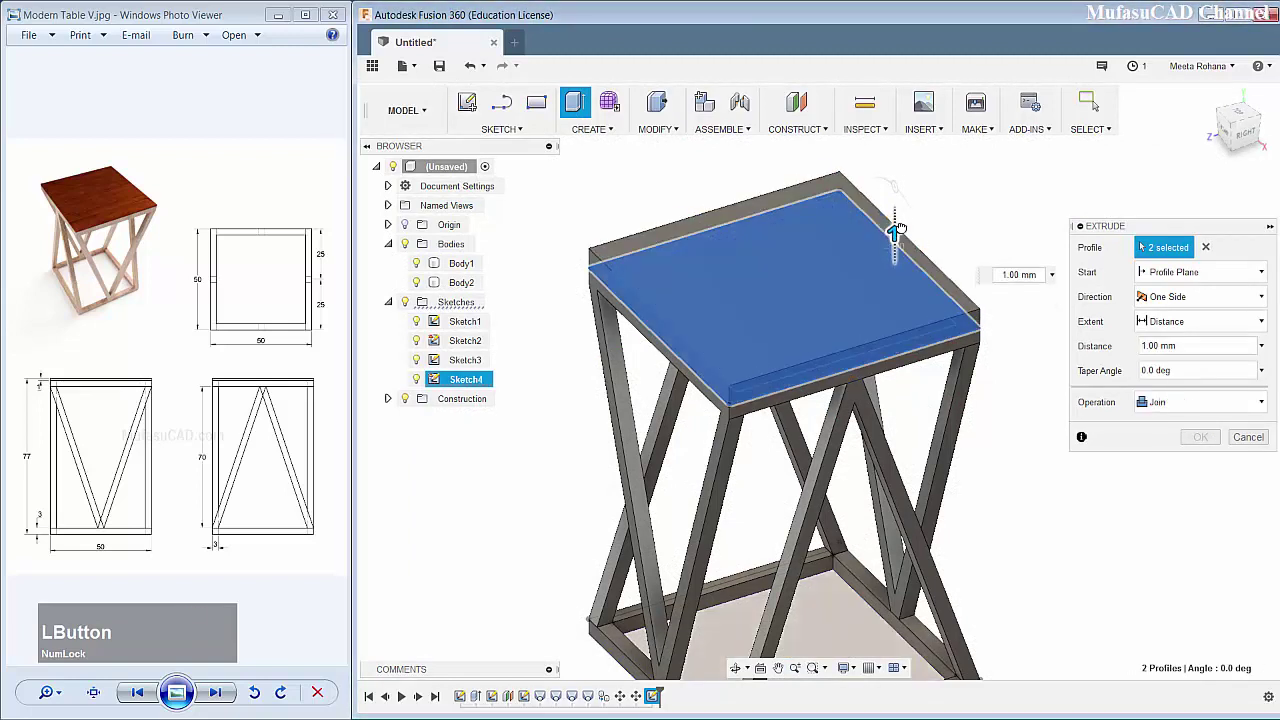
Step: Extrude Sketch4's top profiles 1 mm as a New Body tabletop, then hide the leftover sketch lines
key(1)
click(1180, 405)
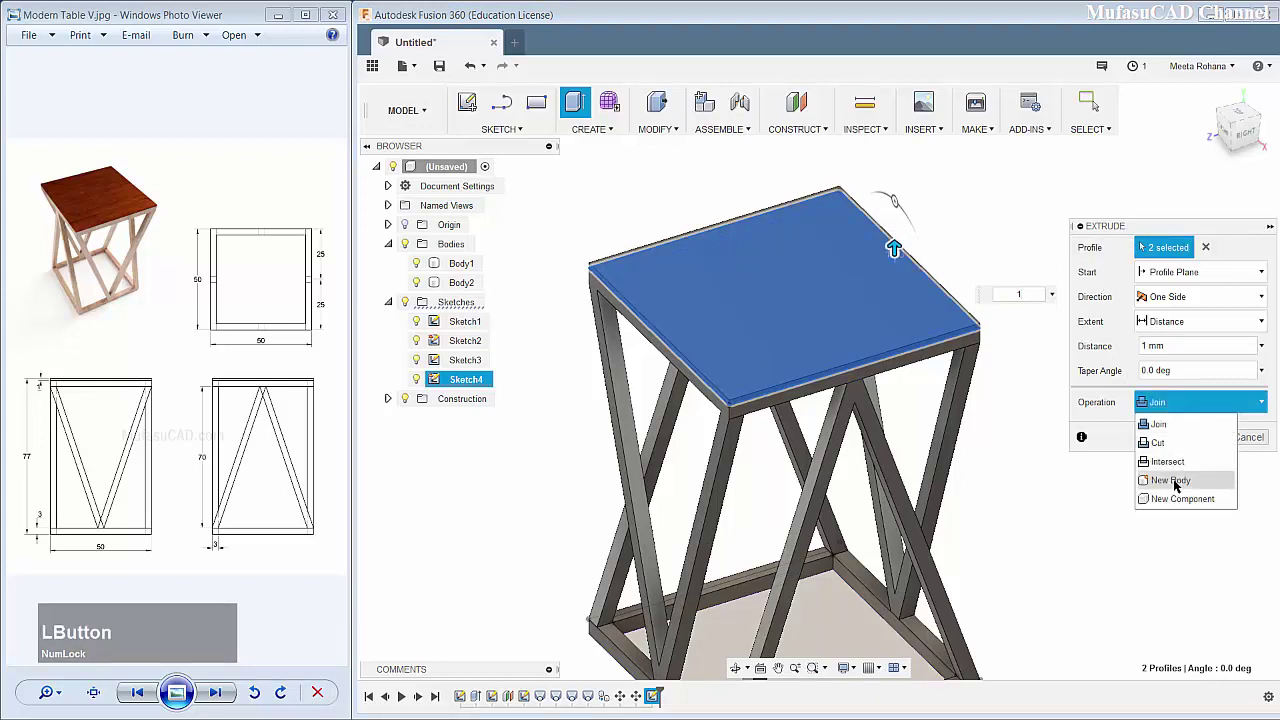
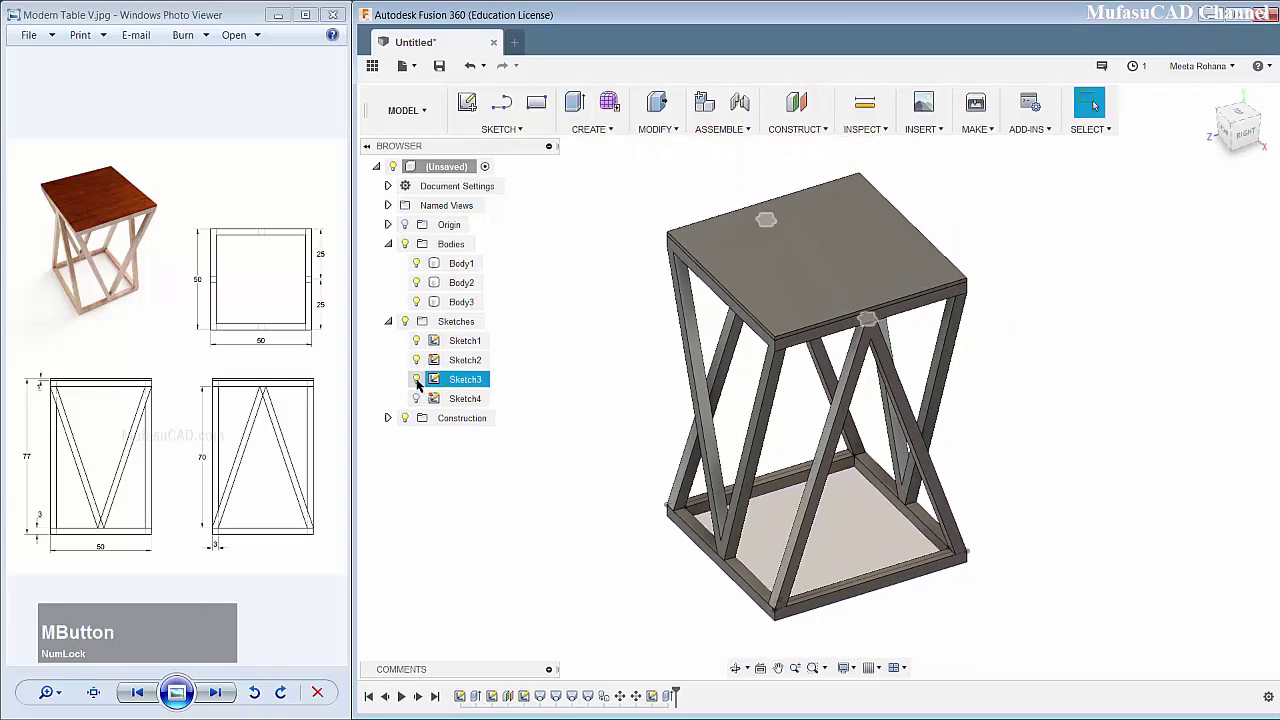
click(420, 386)
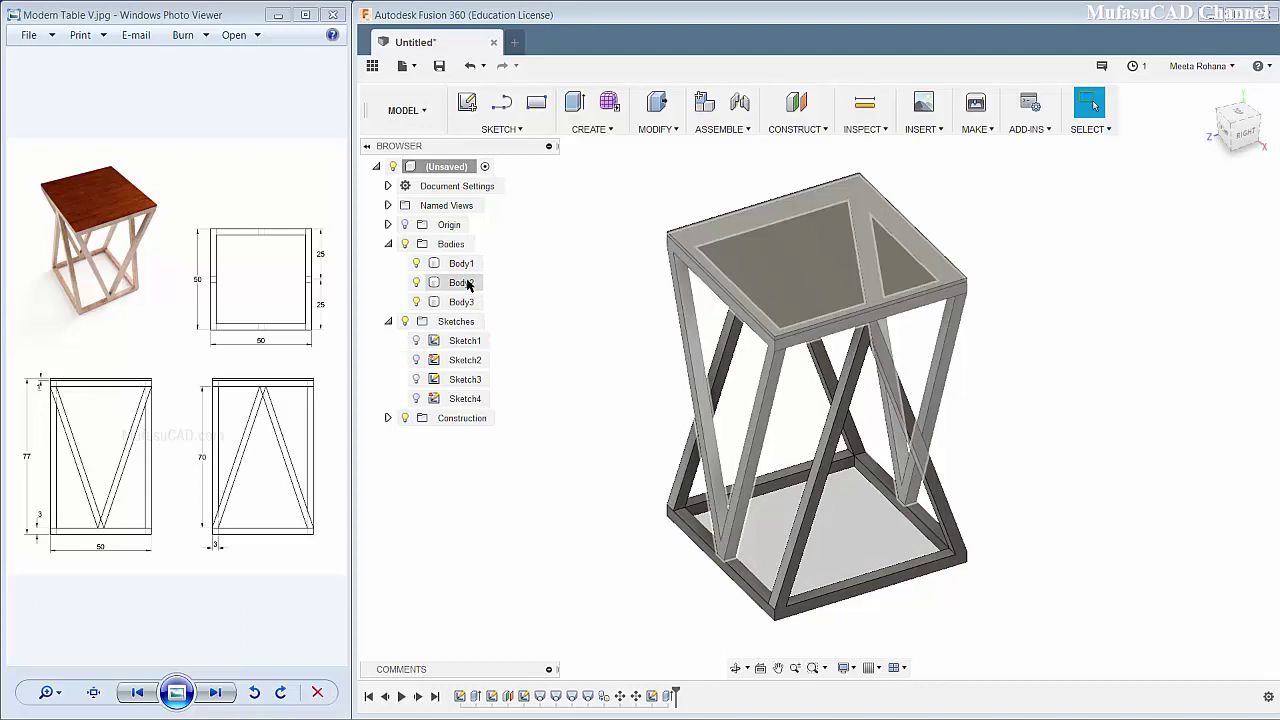
middle_click(982, 303)
scroll(down, 3)
scroll(up, 3)
middle_click(964, 285)
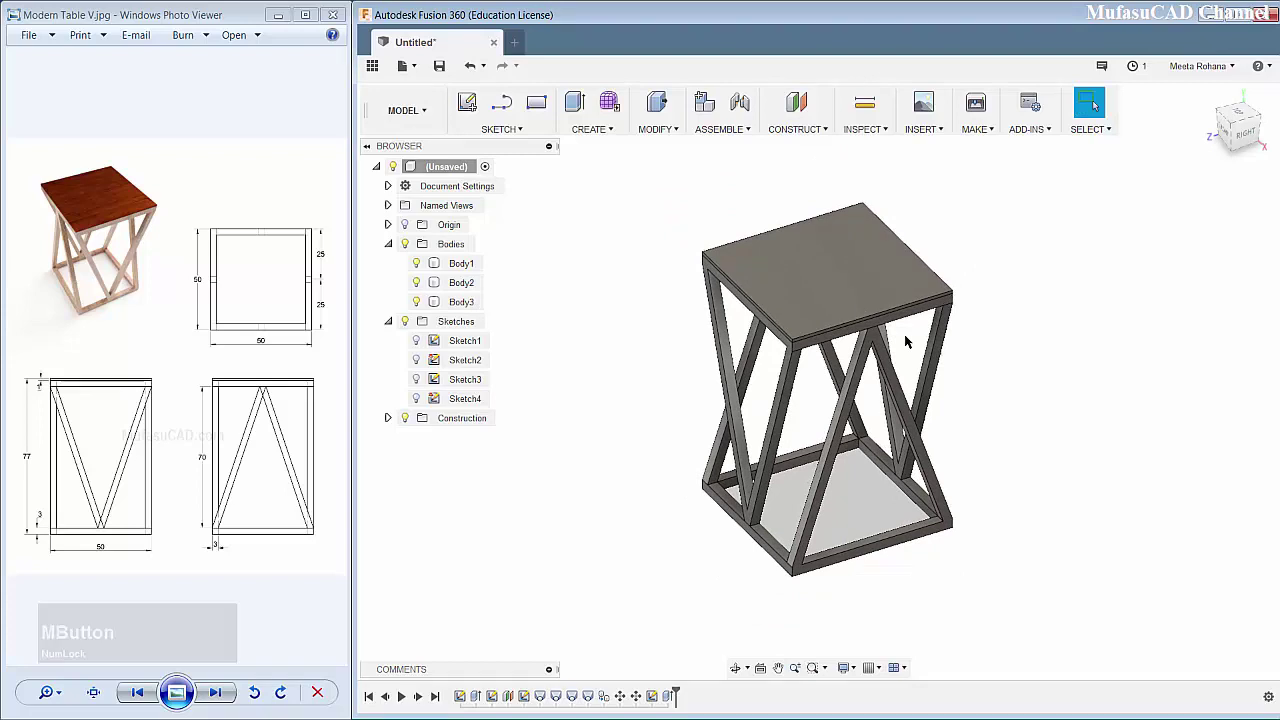
Step: Switch to the RENDER workspace and apply the Wood > Cherry appearance to the tabletop
click(423, 124)
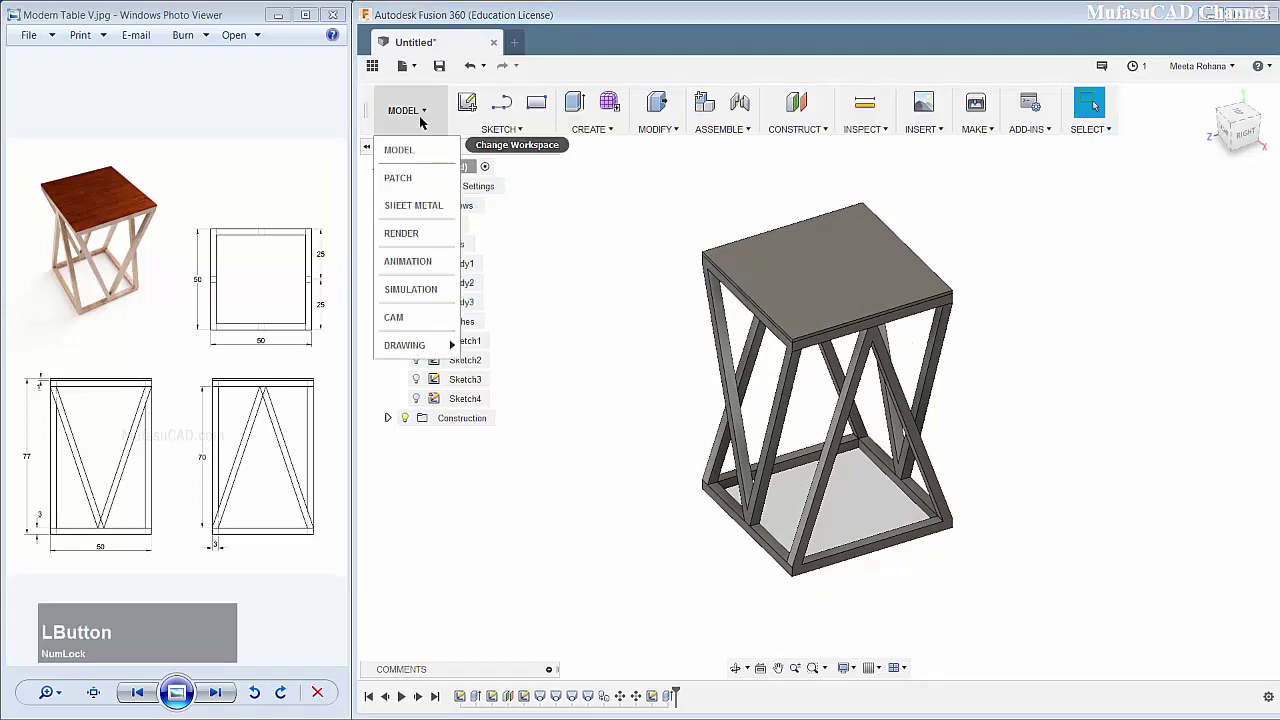
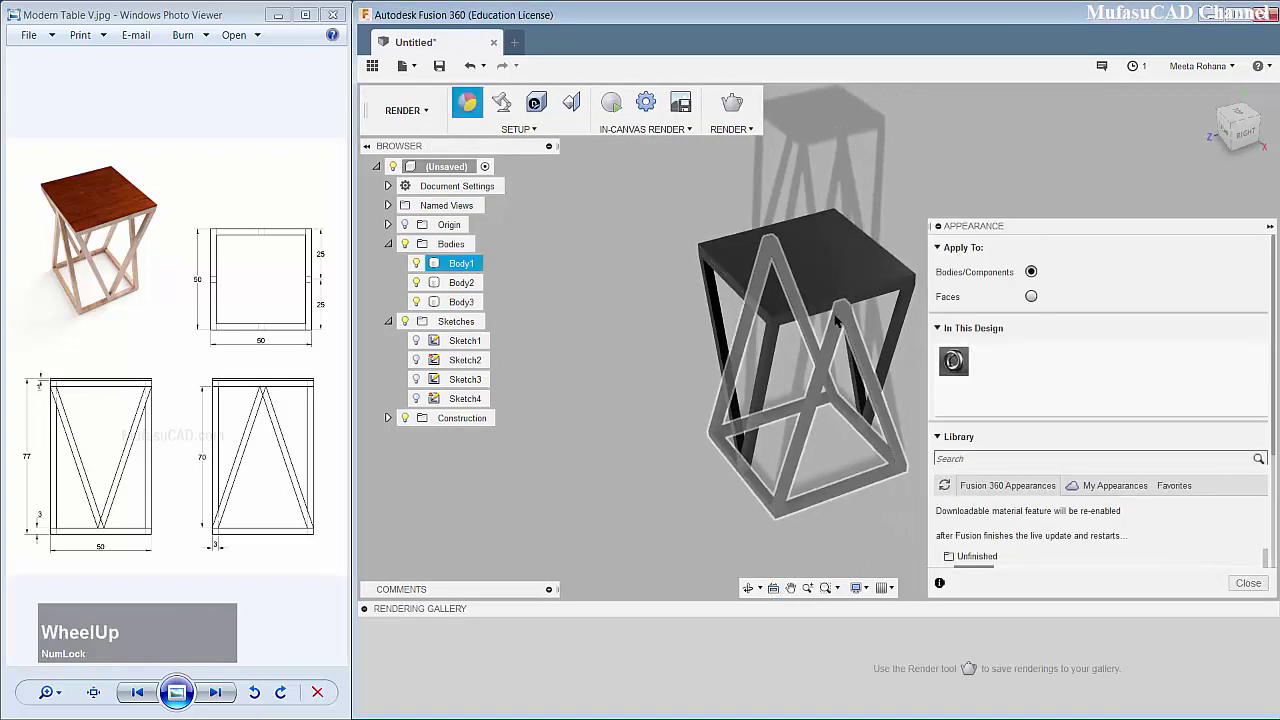
scroll(down, 3)
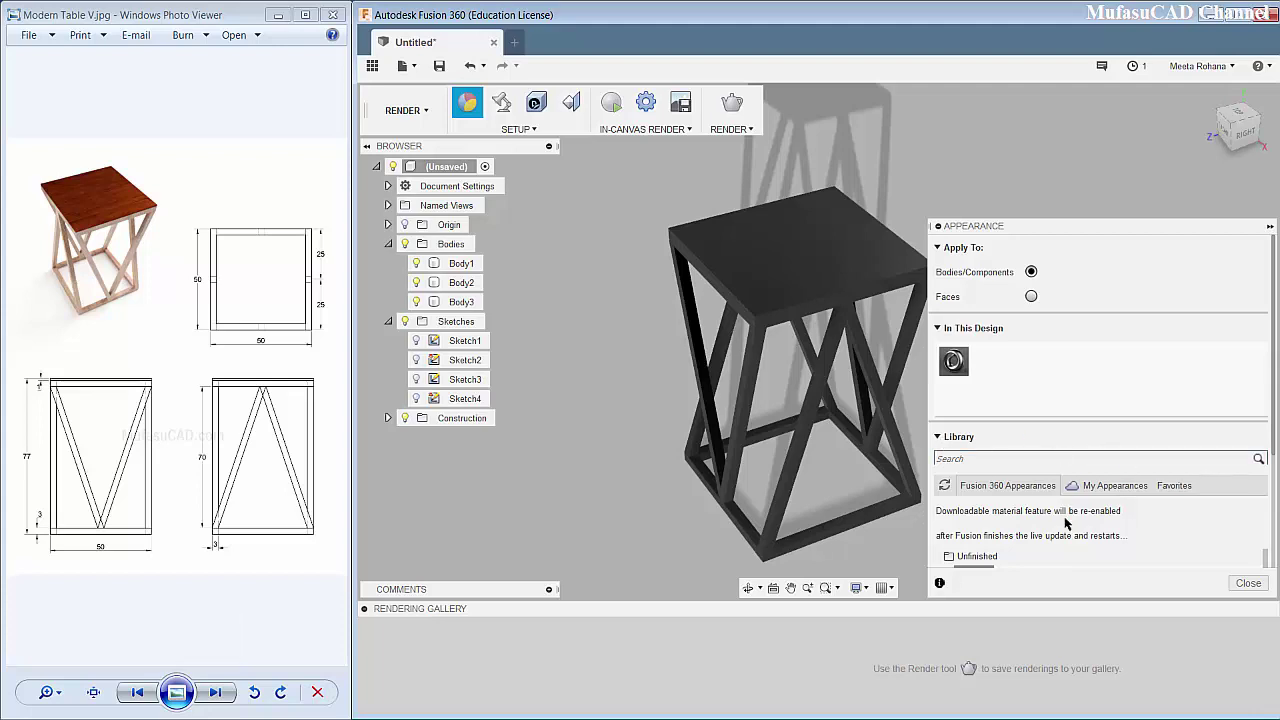
scroll(down, 3)
click(1120, 217)
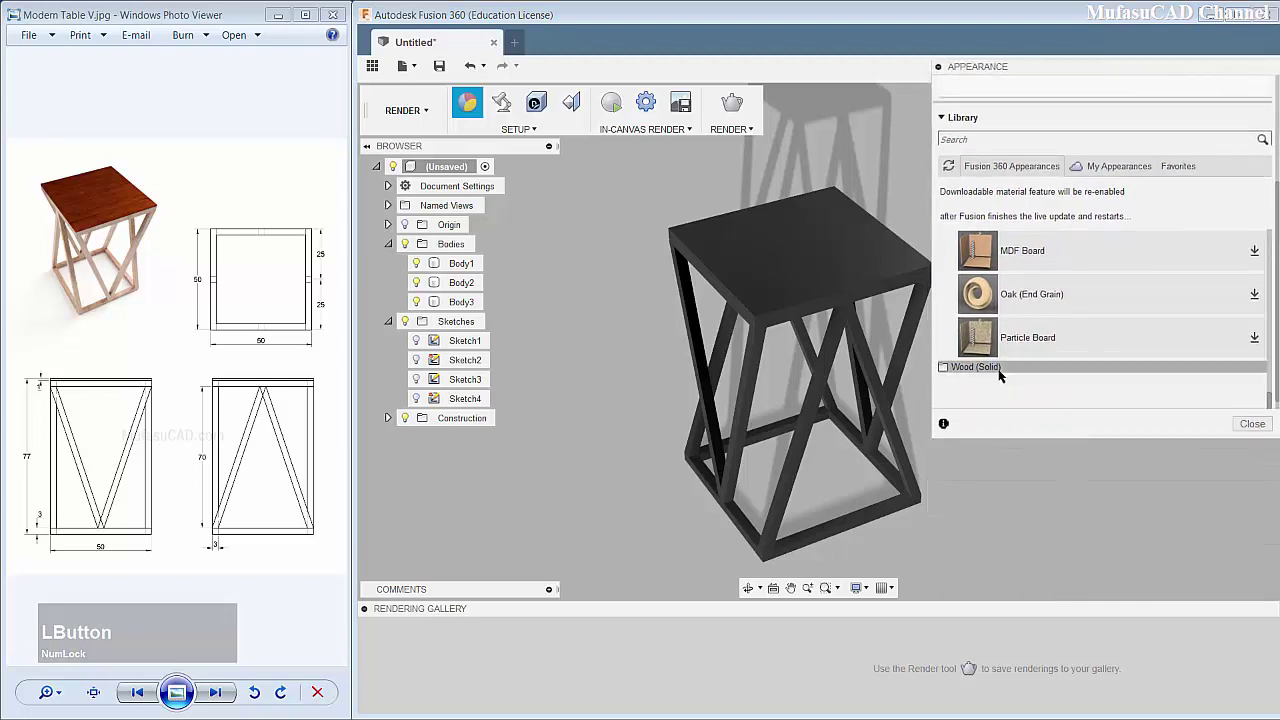
scroll(up, 3)
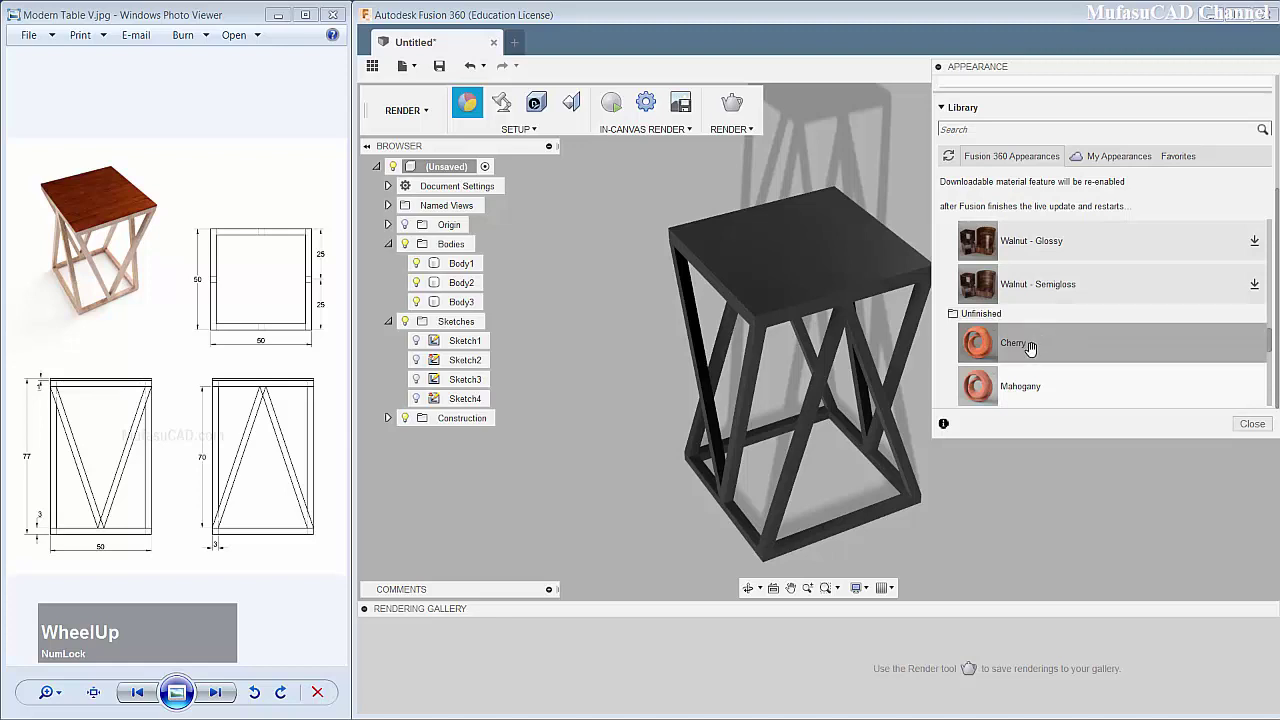
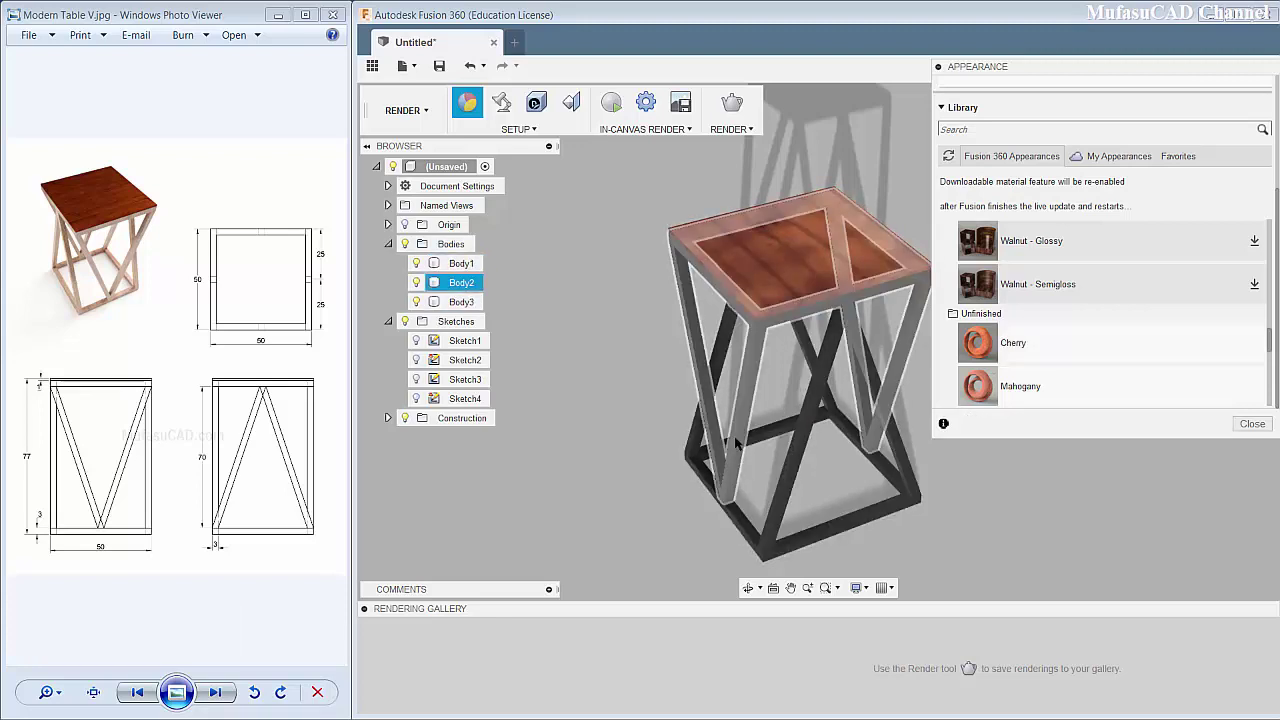
scroll(up, 3)
Step: Browse Metal > Steel for the Steel - Galvanized (Small) finish to apply to the frame
click(964, 266)
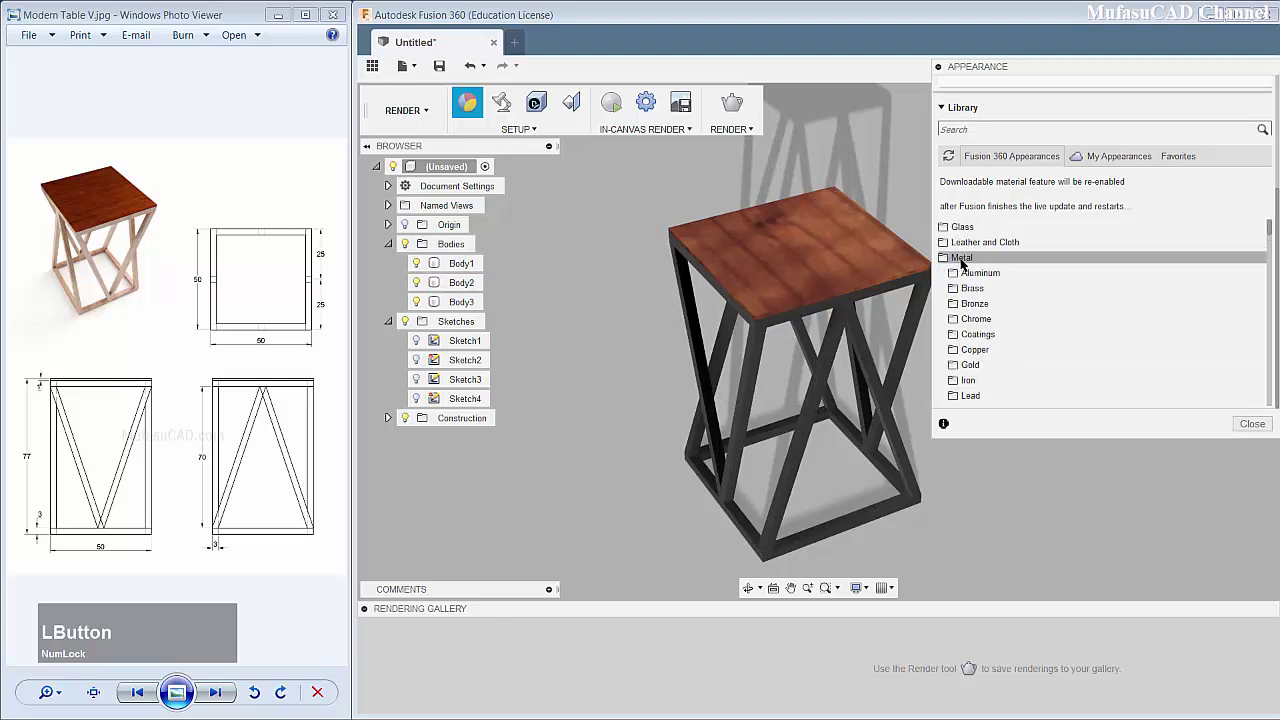
scroll(down, 3)
click(1010, 351)
scroll(down, 3)
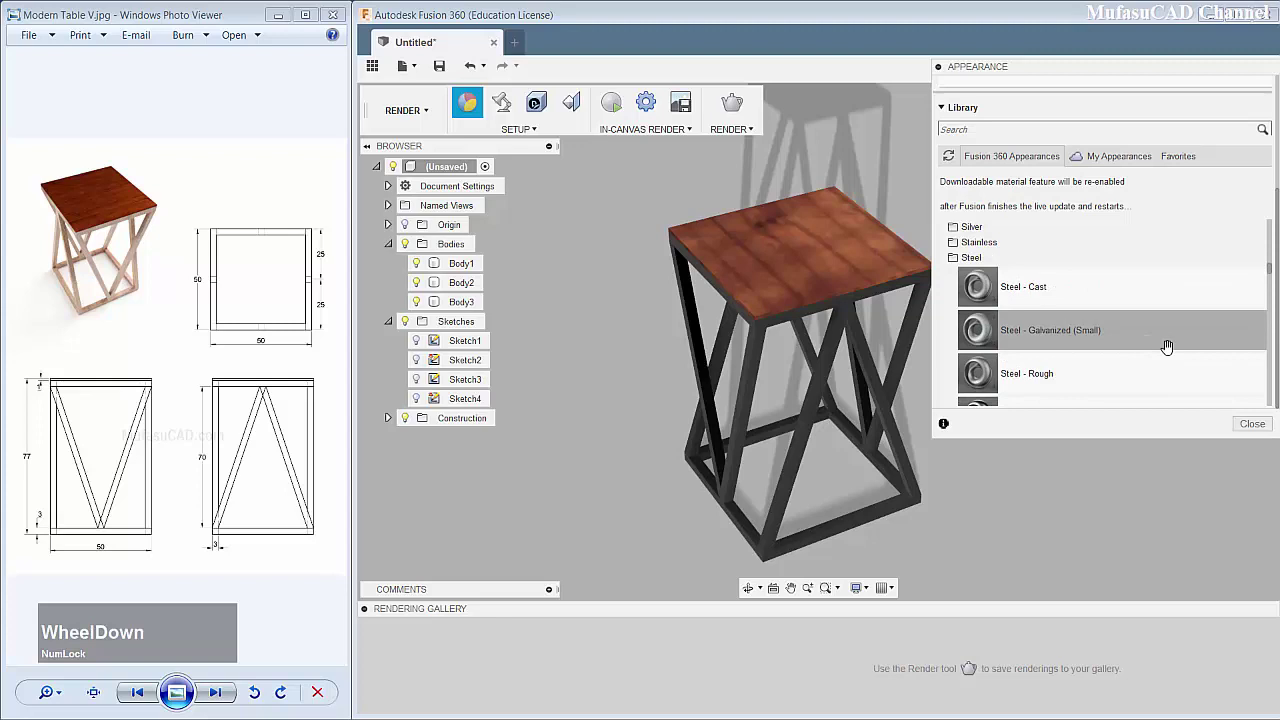
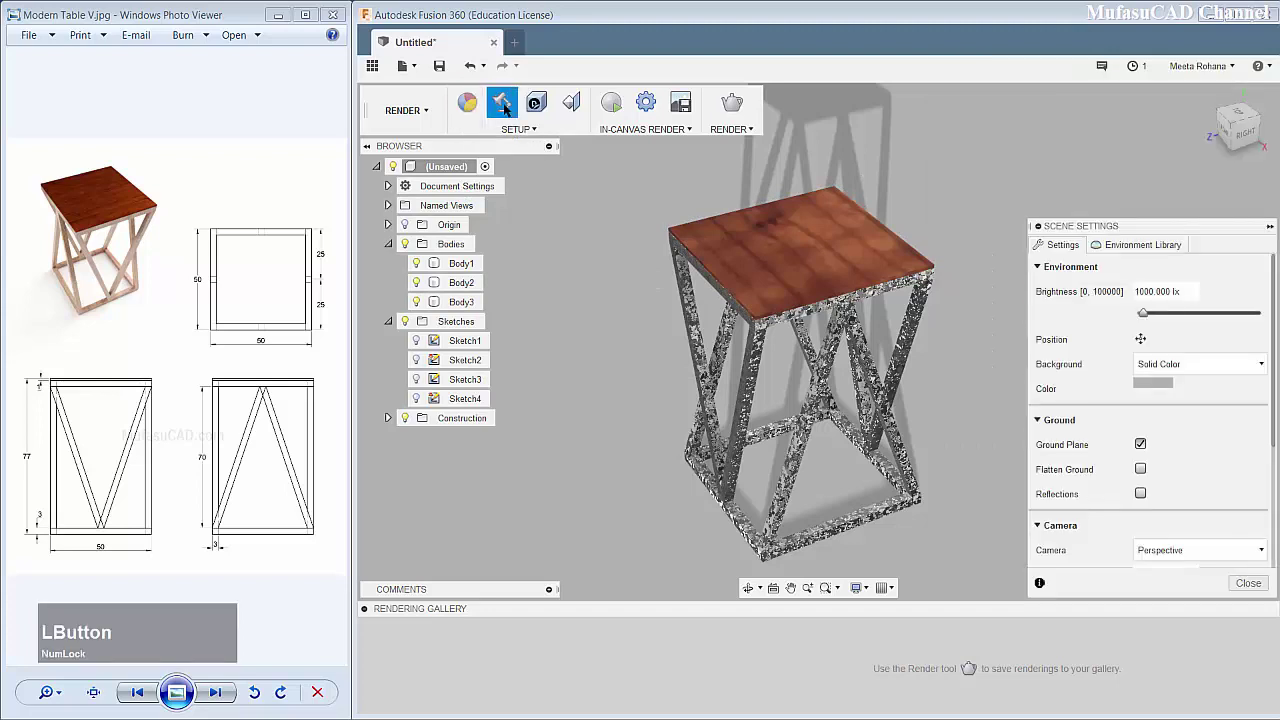
Step: Raise the Scene Settings brightness and start the In-canvas Render of the table
click(1148, 314)
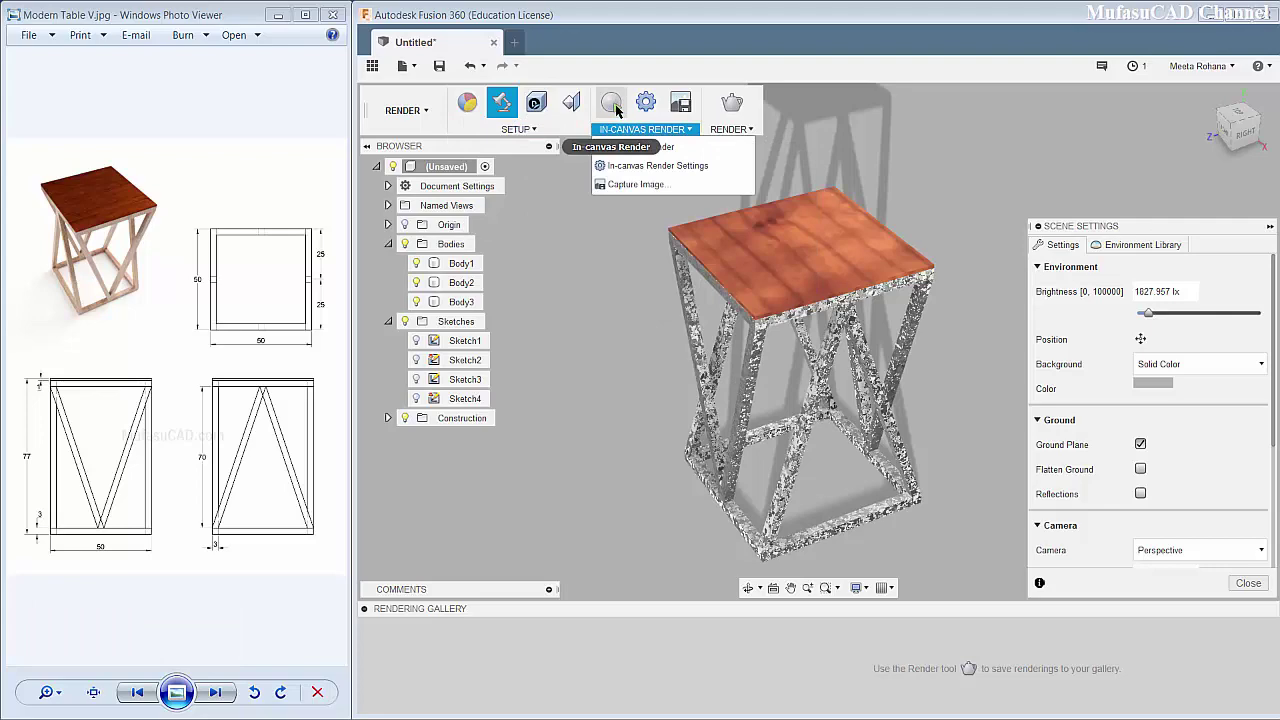
click(621, 108)
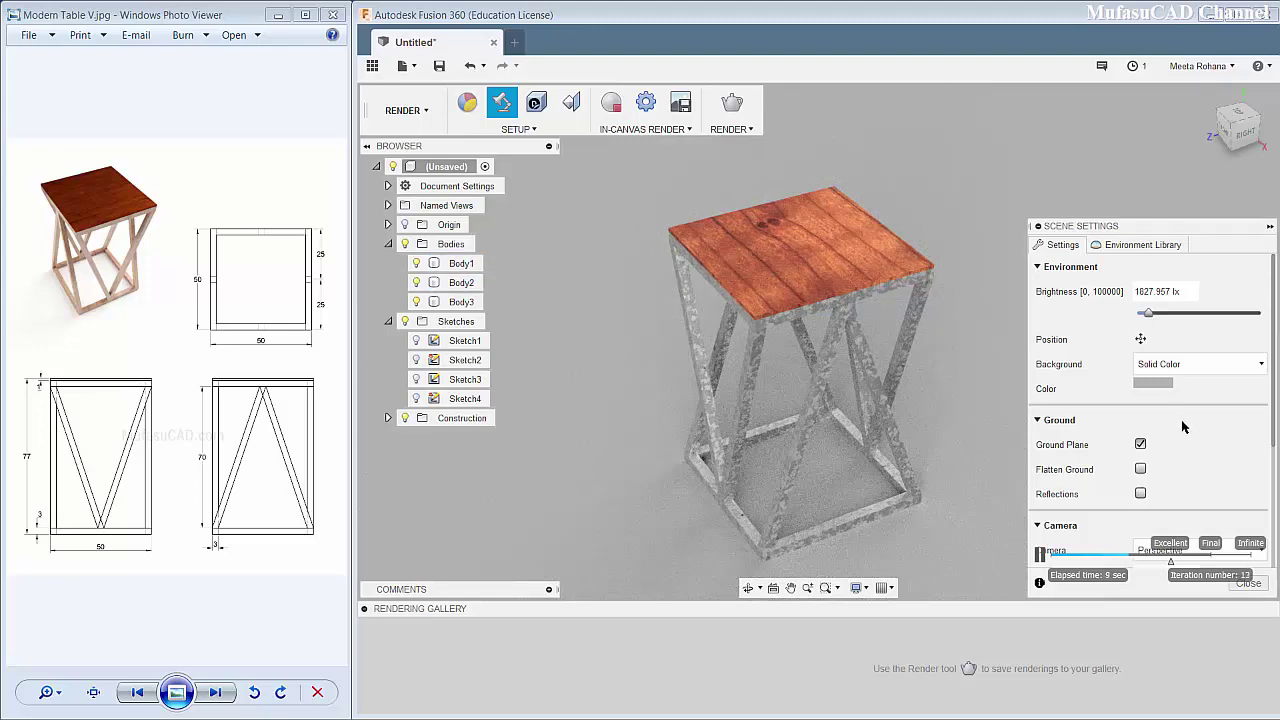
scroll(down, 3)
scroll(up, 3)
Step: Apply the Oak appearance to the frame from the Appearance panel and close it
click(478, 113)
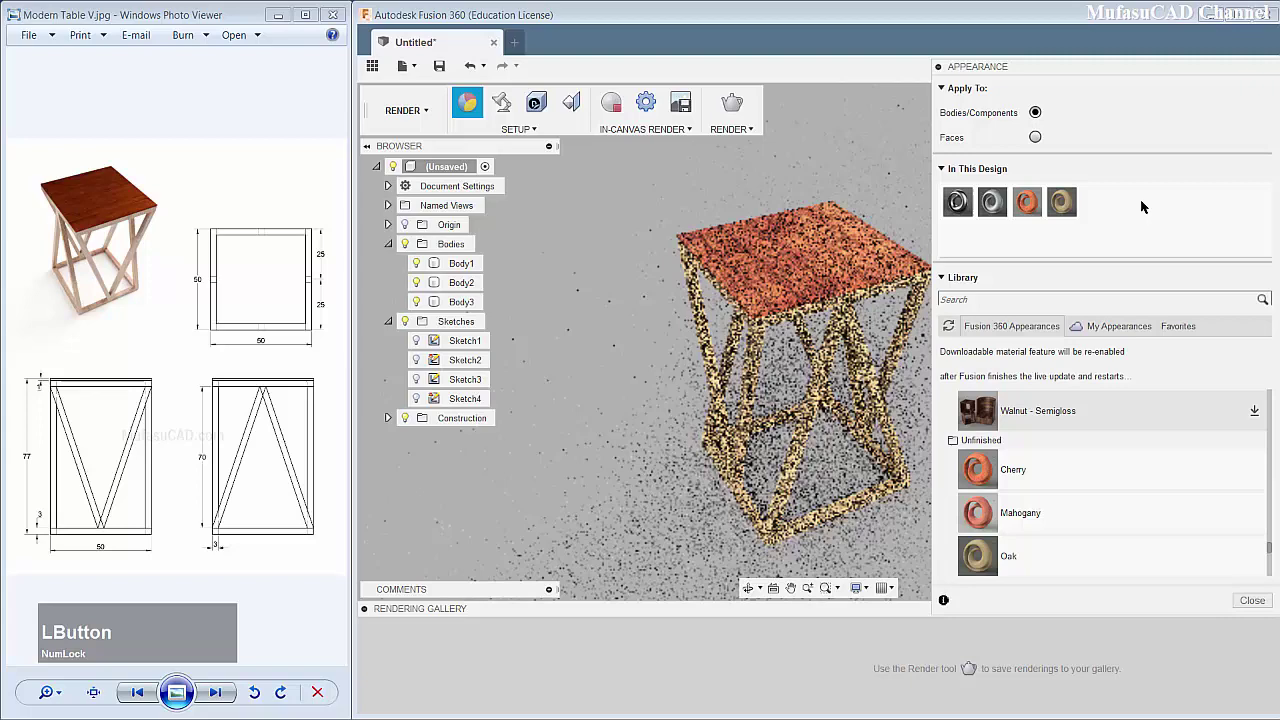
click(1253, 610)
middle_click(960, 395)
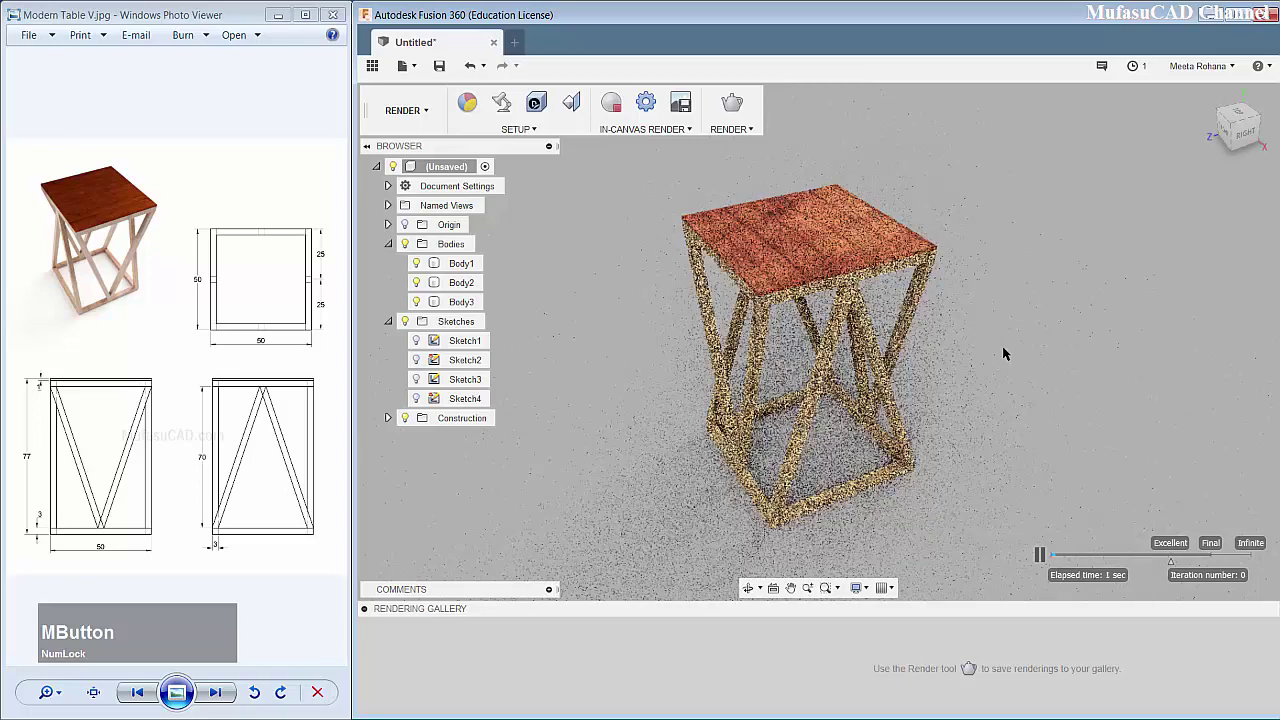